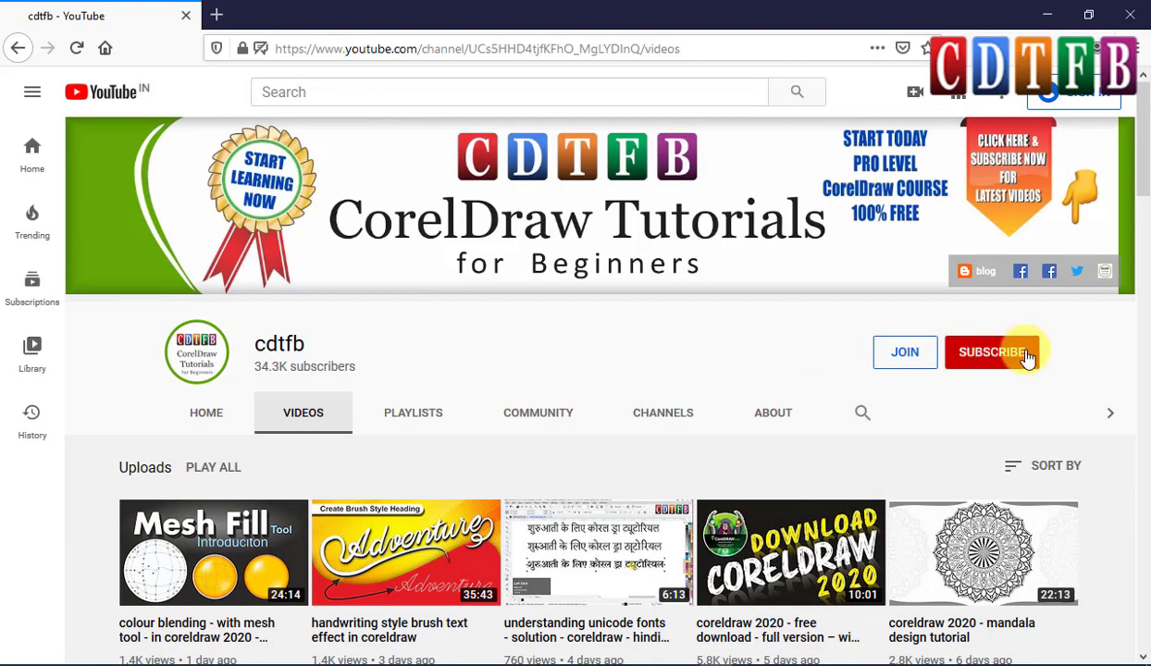
Step: Scroll through the channel's uploaded tutorial videos on YouTube
scroll(down, 3)
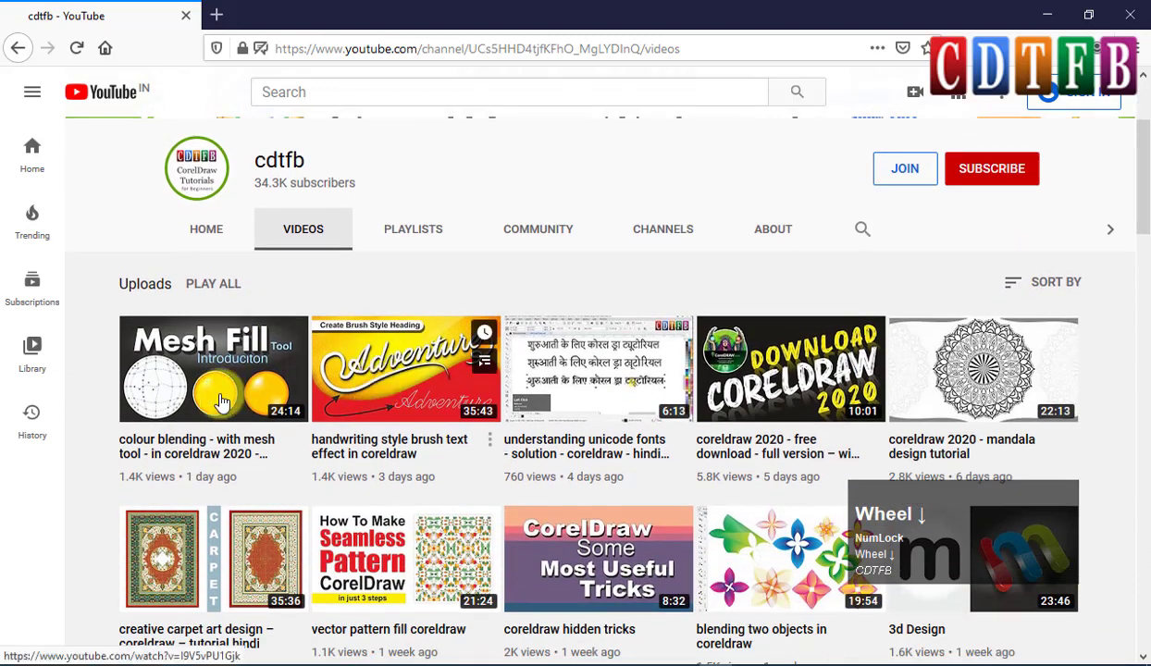
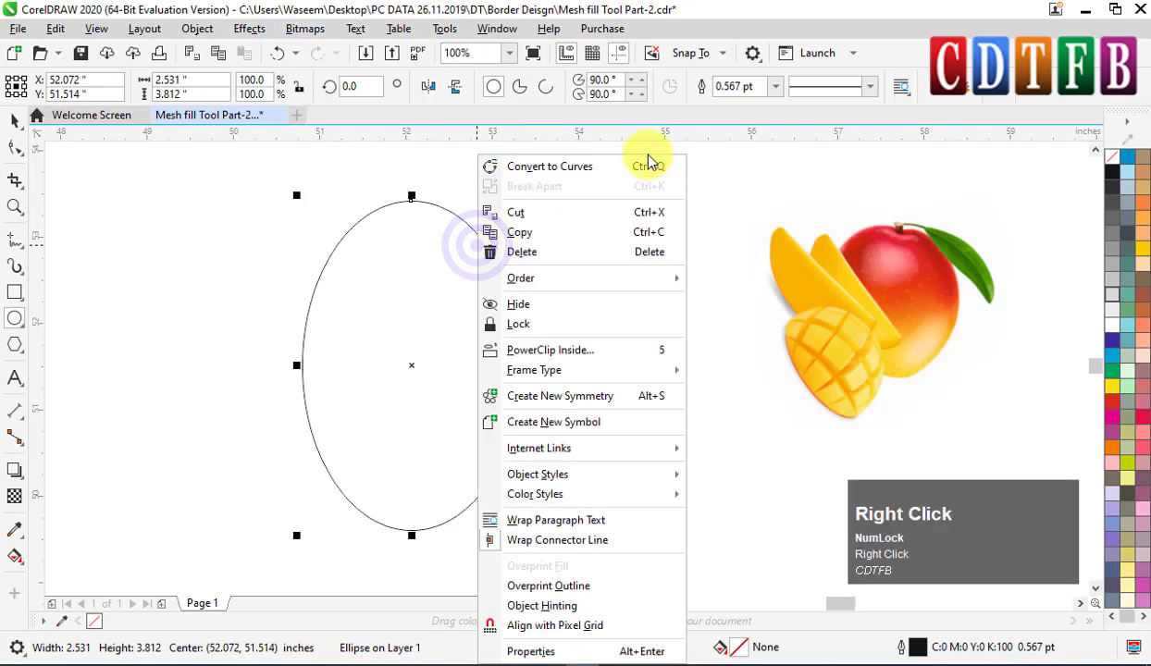
Step: Convert the oval to curves and bend its nodes into a mango rounded on top, tapering below
click(620, 175)
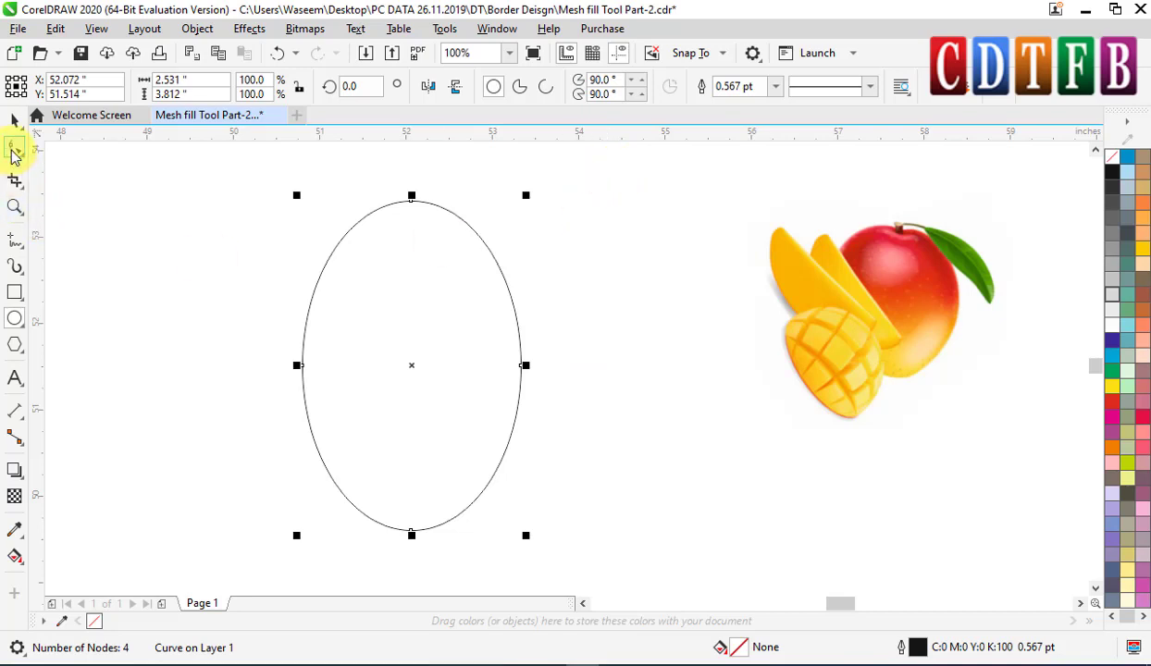
click(17, 157)
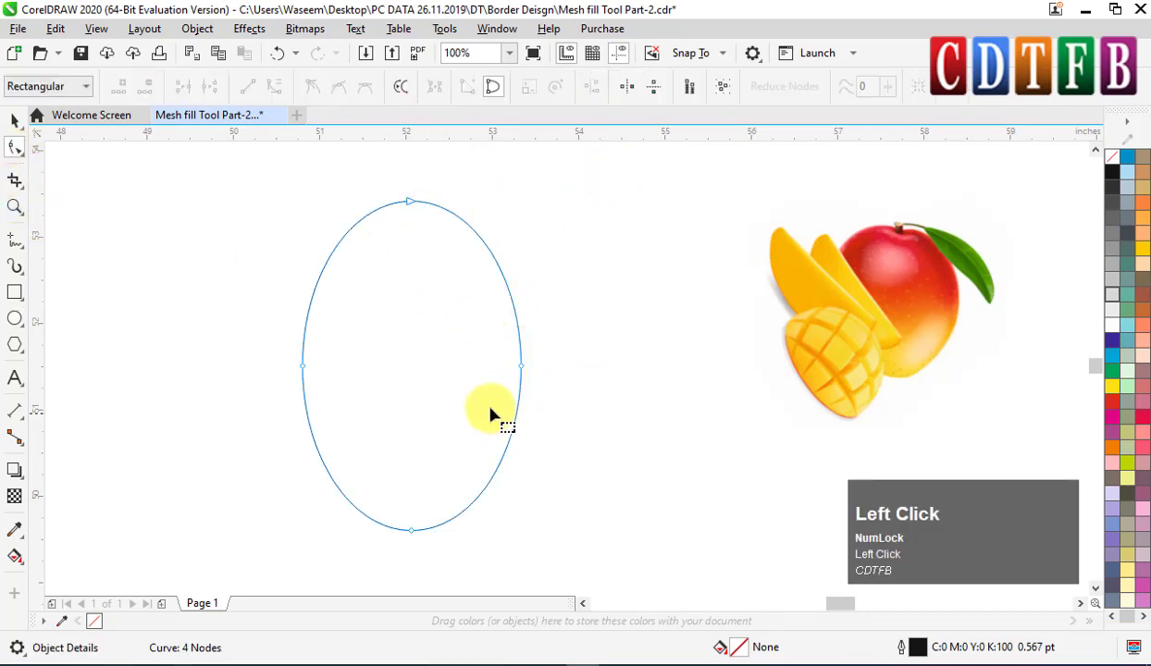
drag(533, 371, 572, 326)
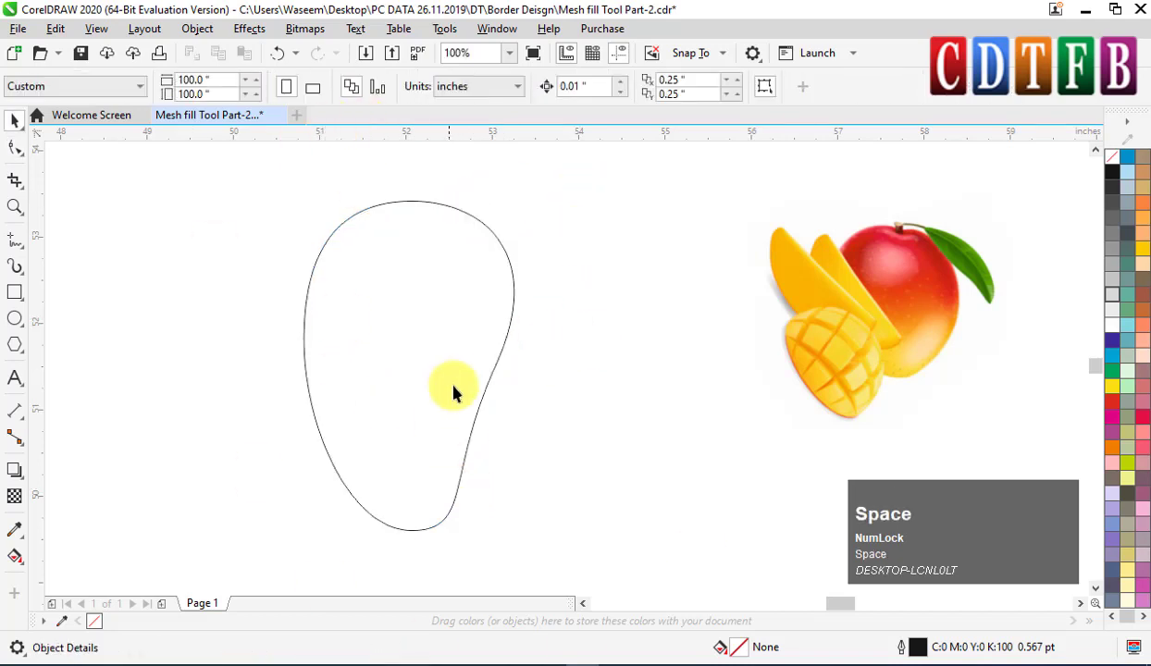
key(space)
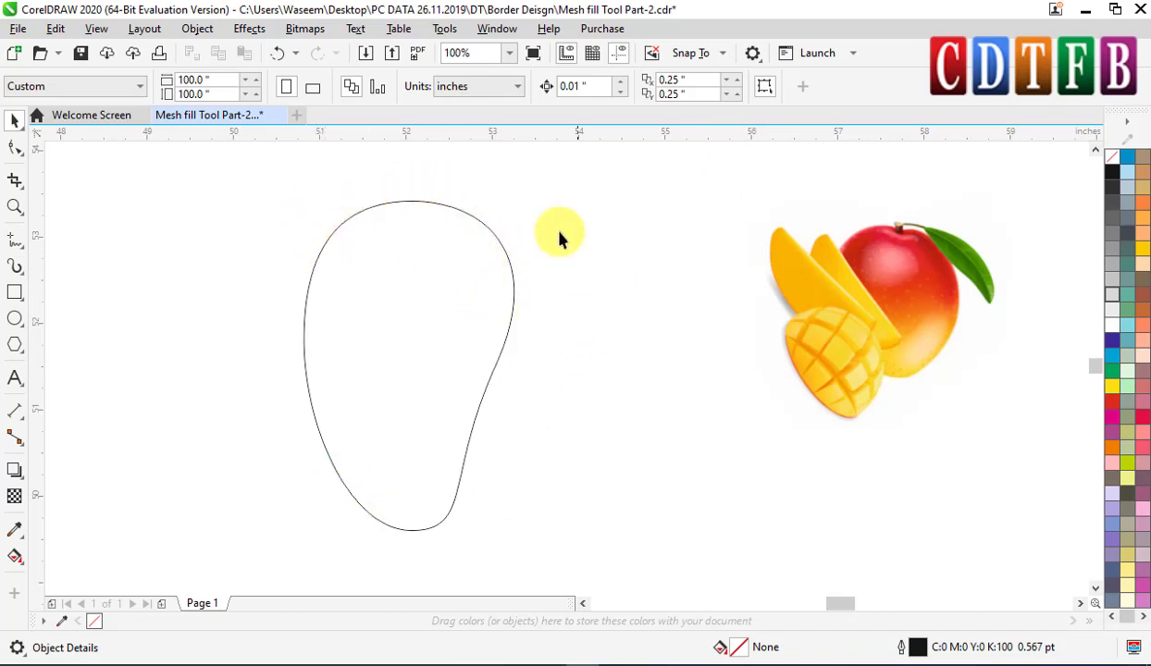
Step: Apply a mesh fill to the mango and add an extra mesh line inside it
click(424, 285)
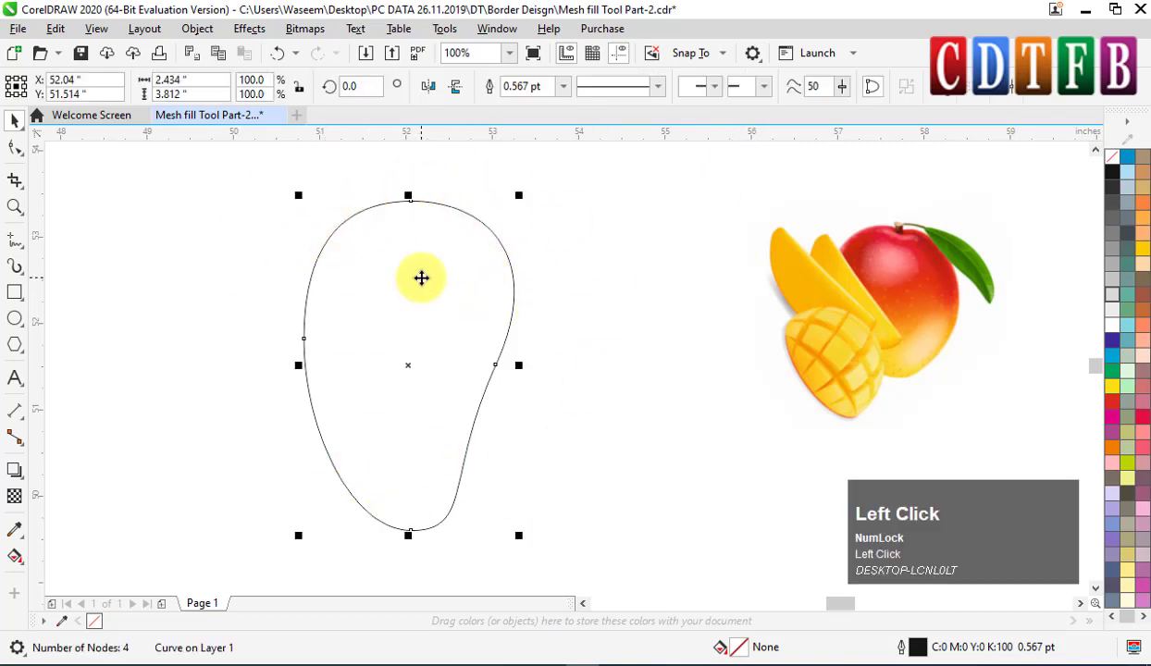
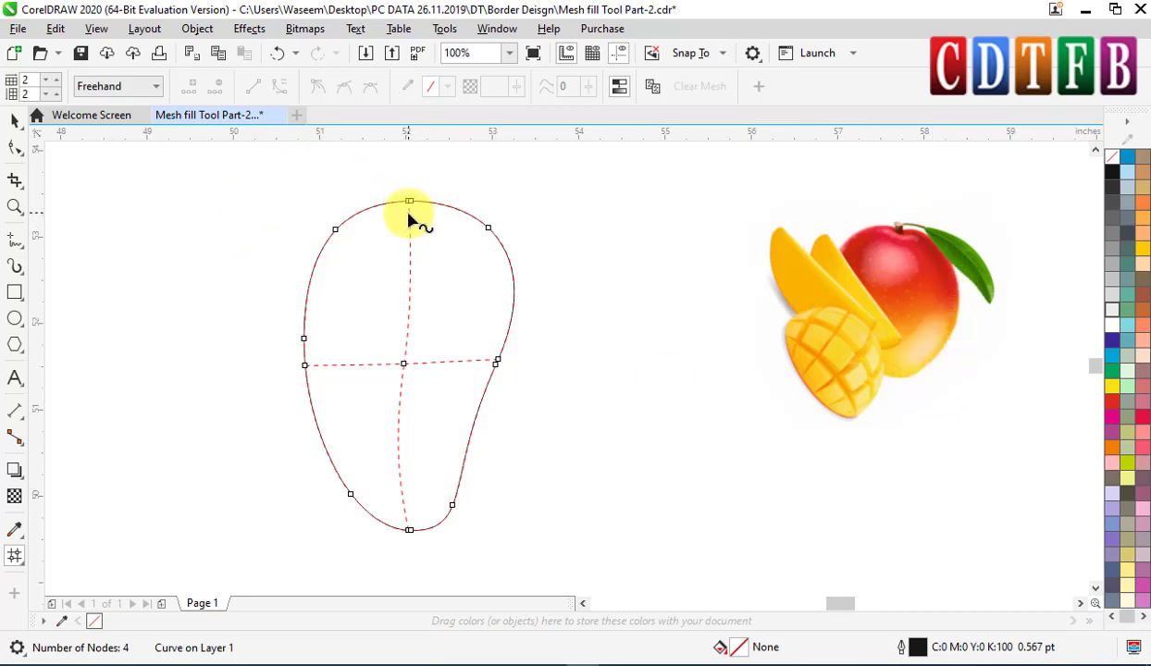
click(418, 219)
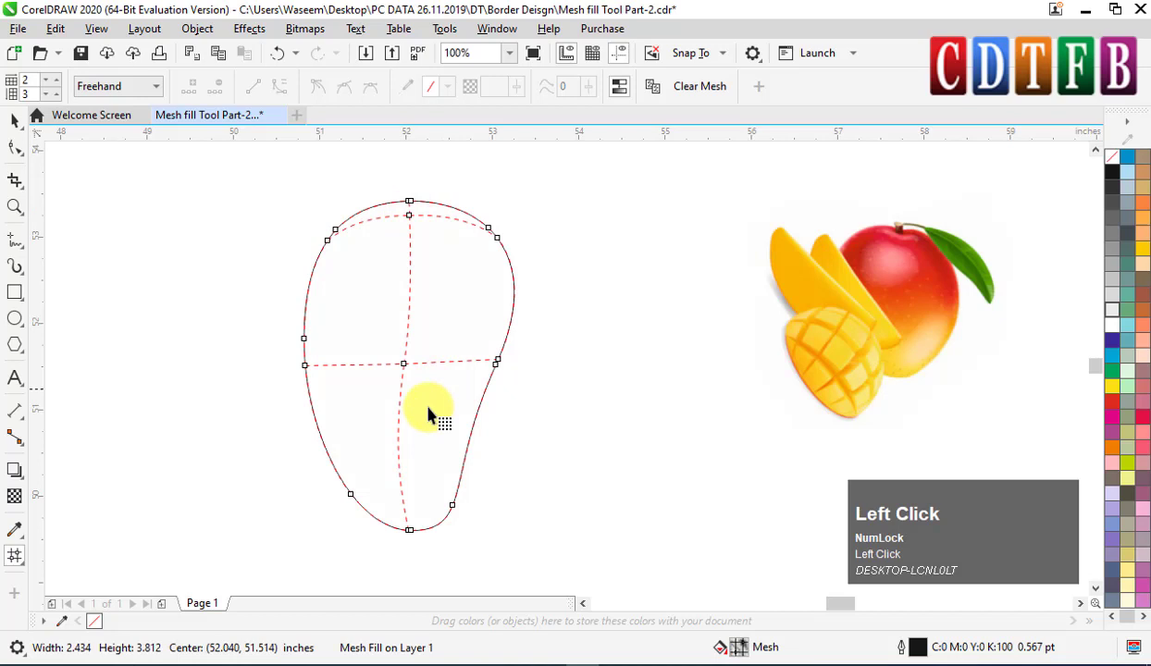
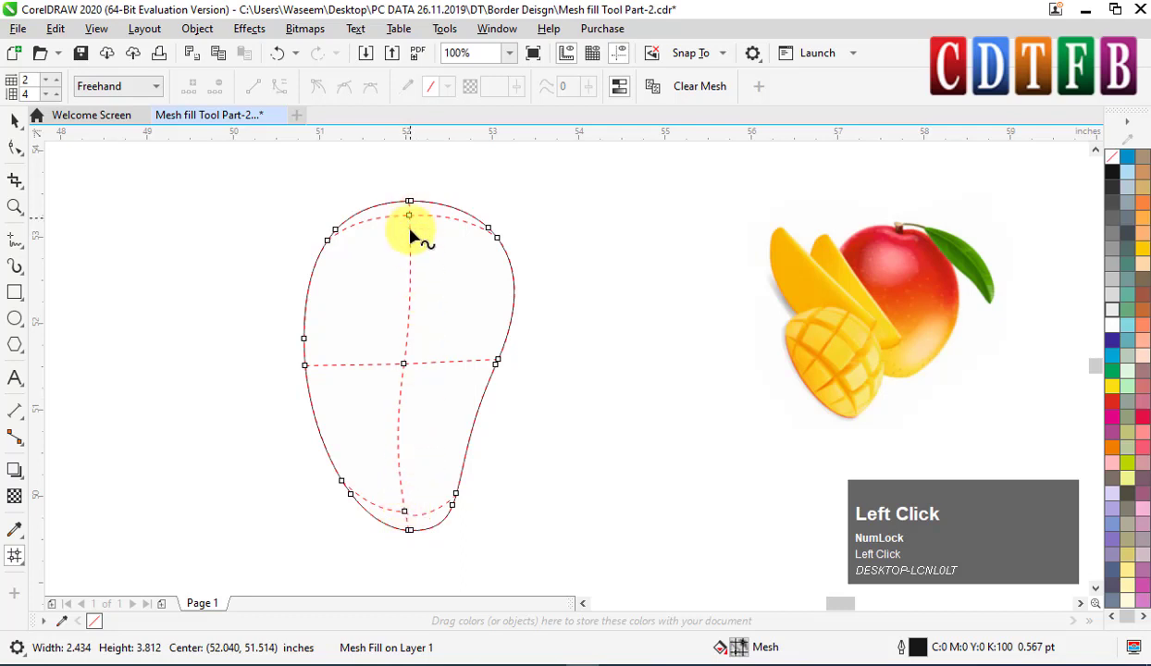
click(491, 364)
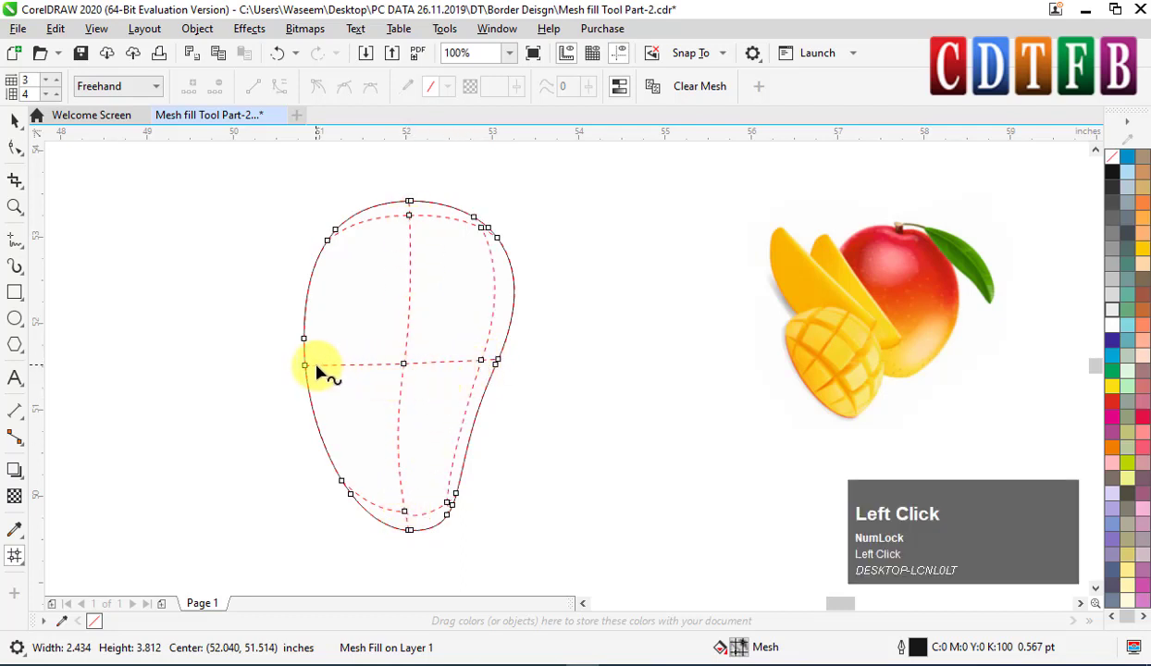
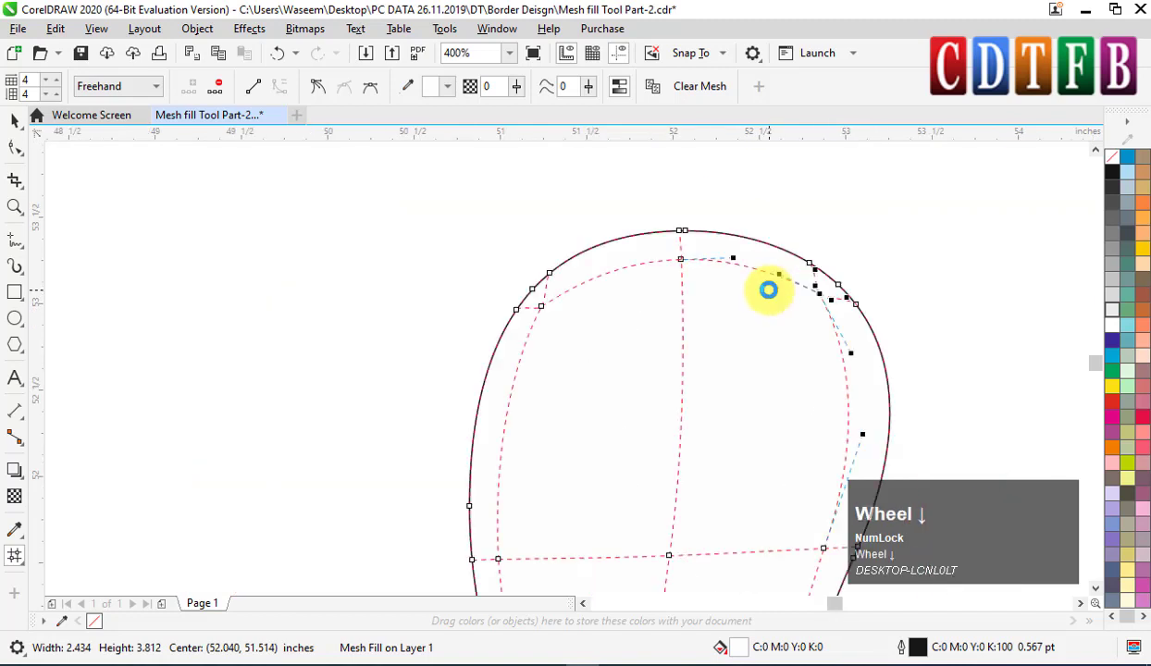
Step: Adjust the mesh nodes along the mango's bottom curve so the grid follows the outline
scroll(down, 3)
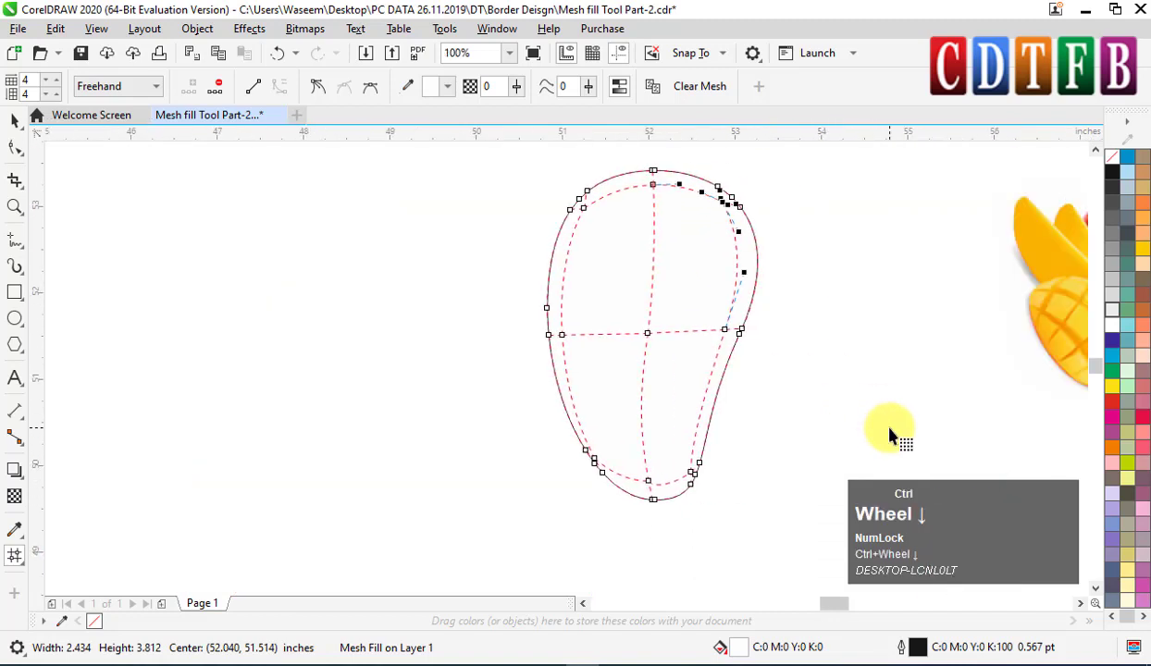
scroll(down, 3)
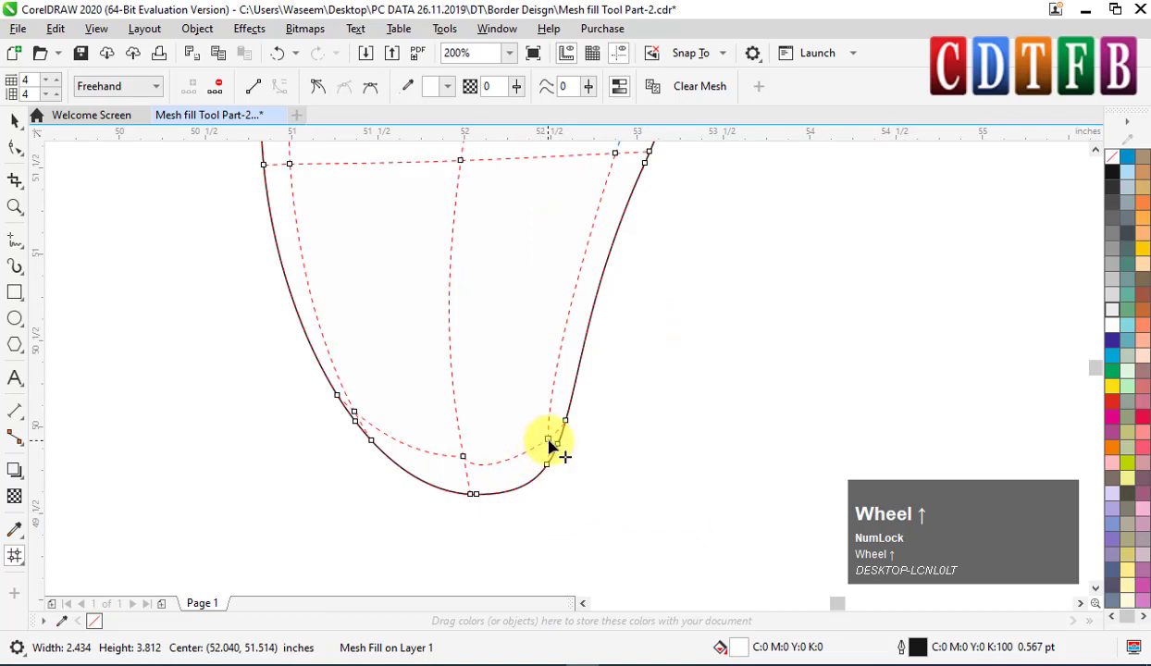
drag(557, 441, 389, 409)
key(space)
scroll(down, 3)
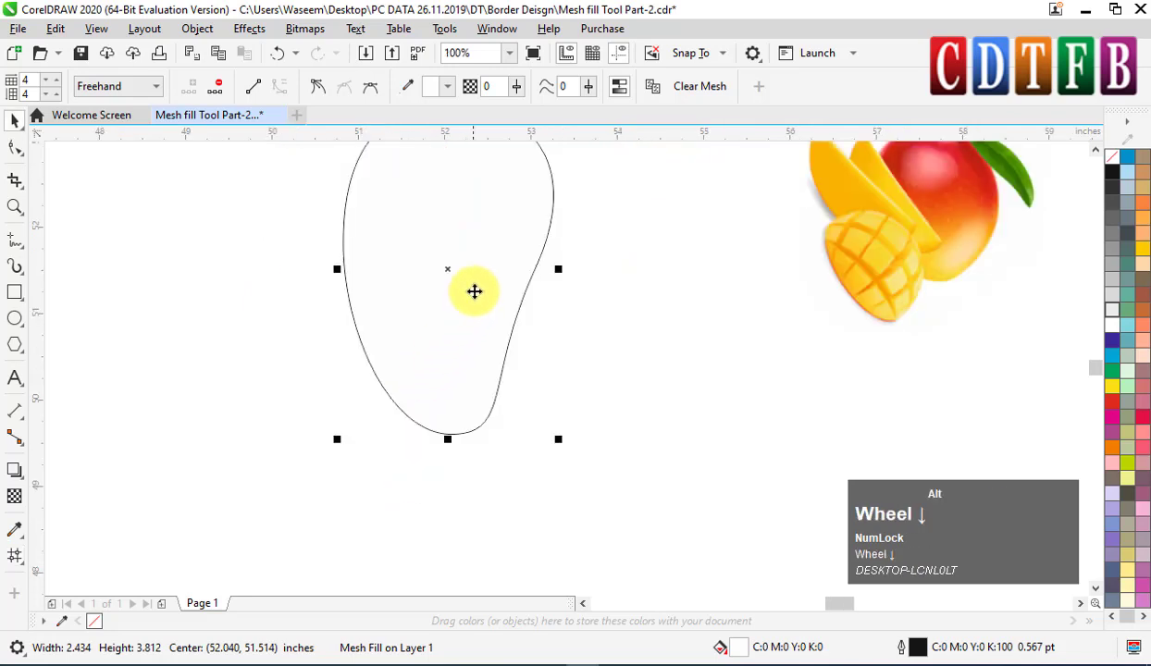
scroll(up, 3)
key(space)
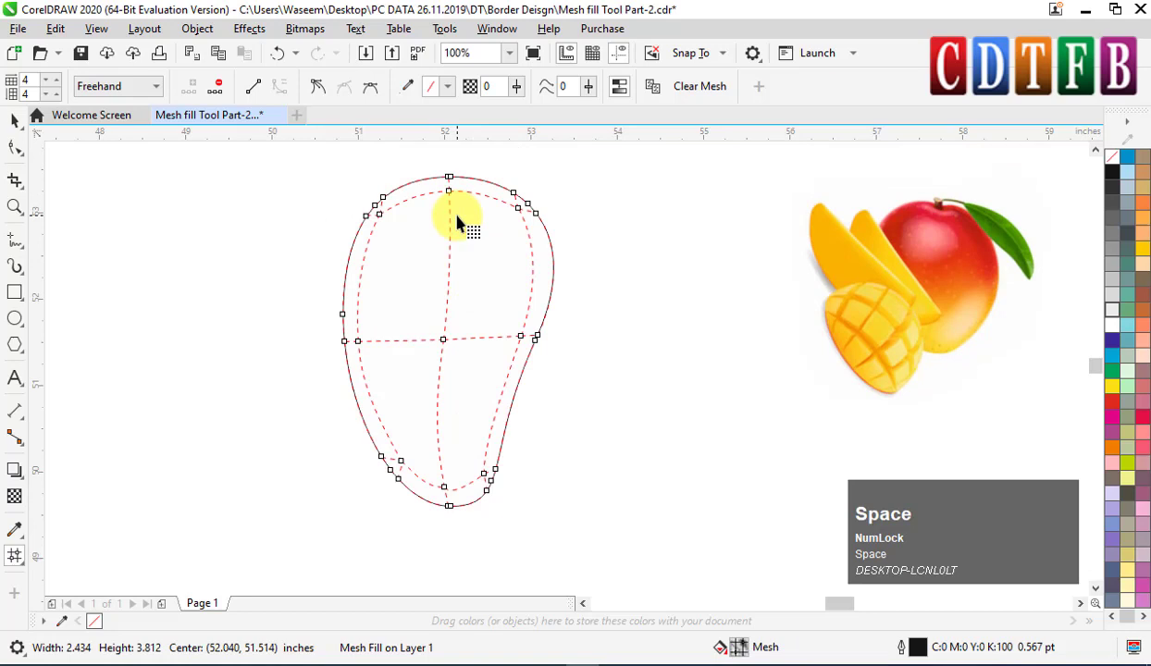
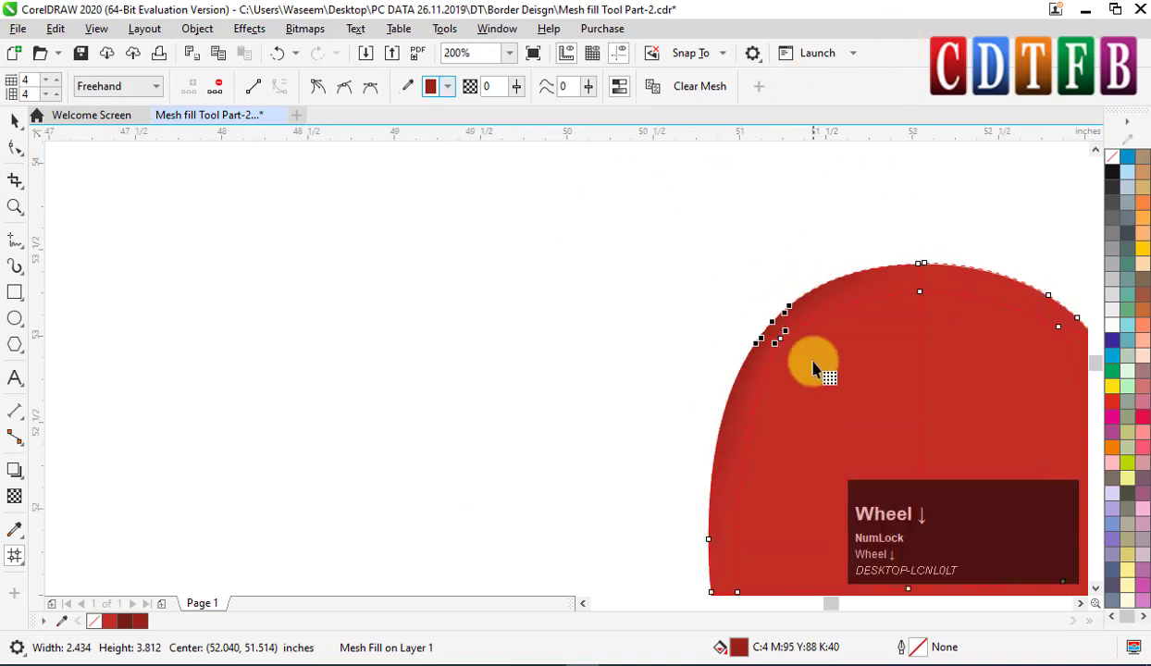
Step: Marquee-select the mesh nodes across the mango's top and left side for the deep red fill
drag(925, 276, 799, 432)
scroll(down, 3)
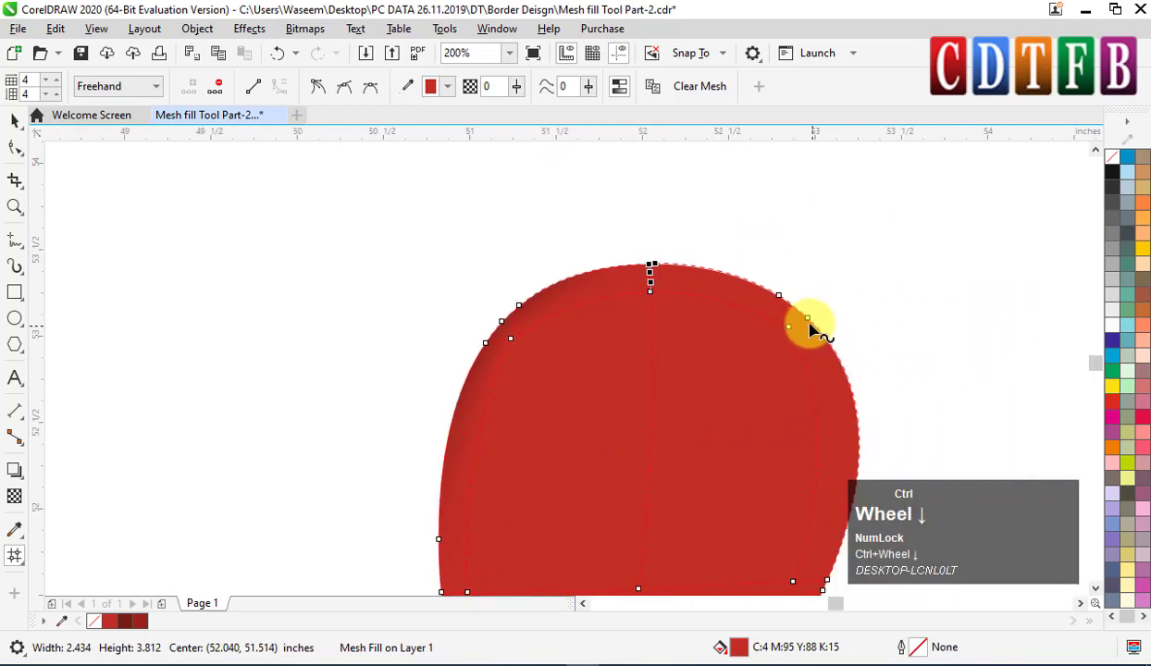
drag(778, 311, 428, 419)
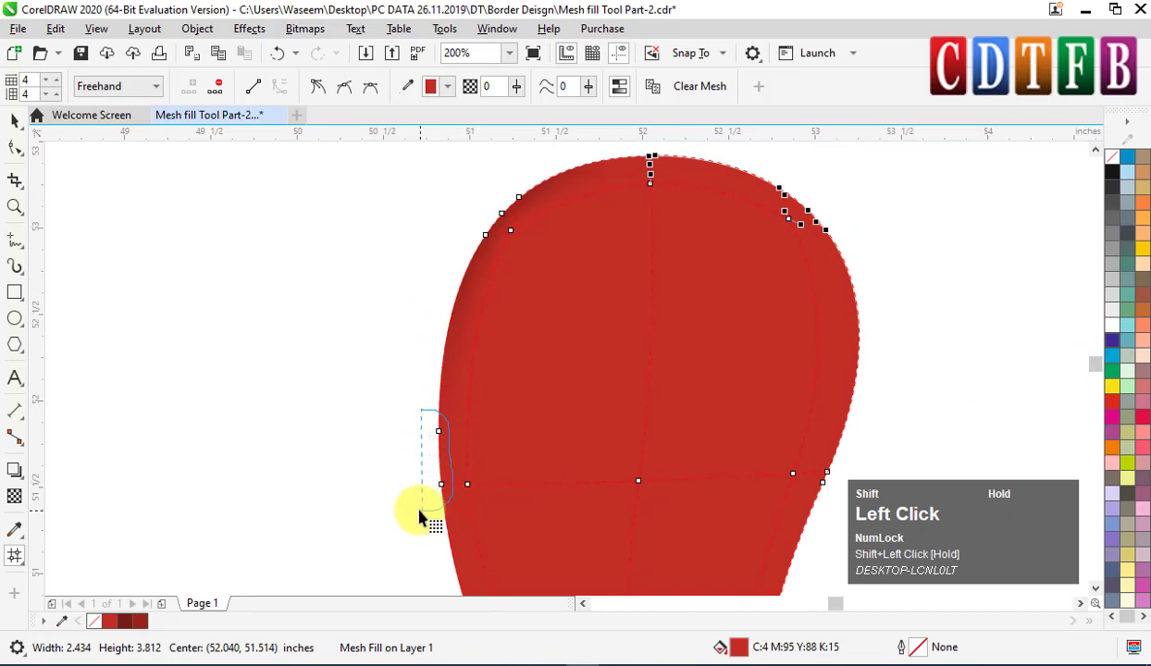
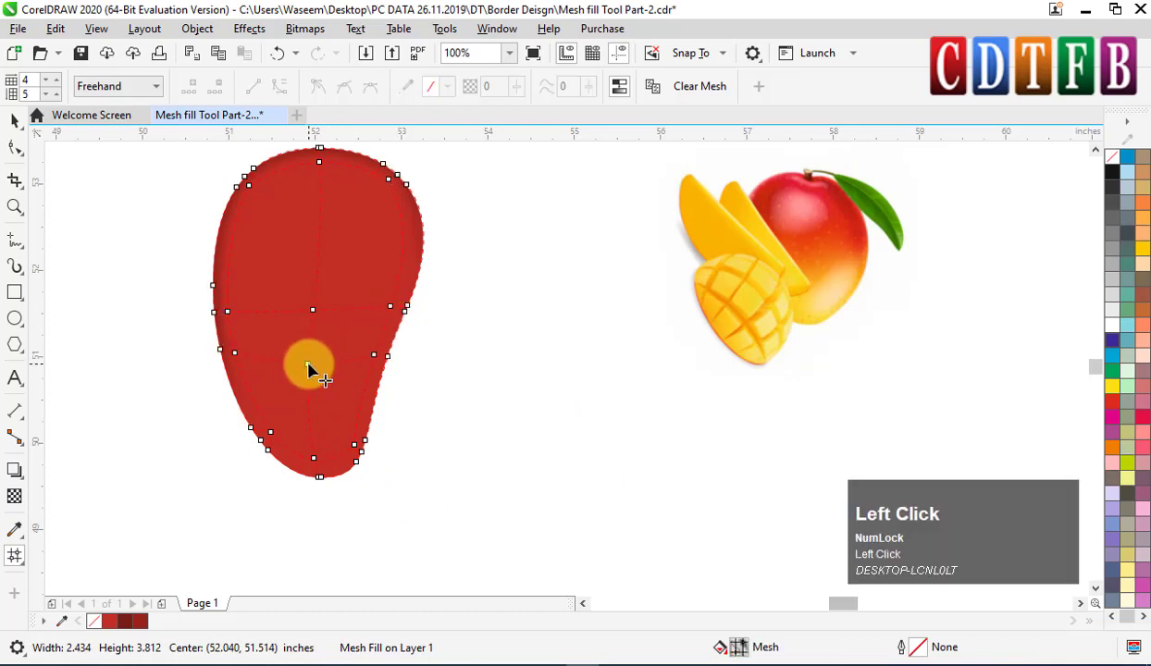
Step: Select the lower-left mesh nodes and curve the lower mesh lines toward the right edge
drag(244, 357, 292, 364)
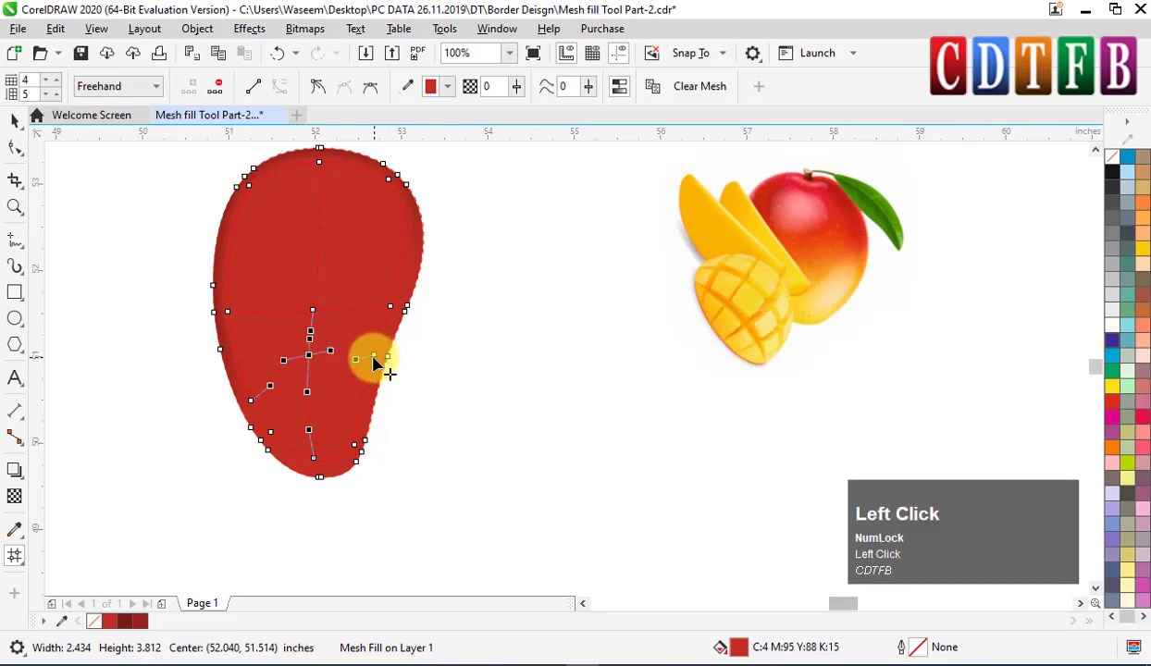
drag(384, 359, 311, 450)
drag(311, 450, 413, 92)
Step: Colour the bottom nodes yellow and the next row orange, sampled from the reference mango
click(413, 91)
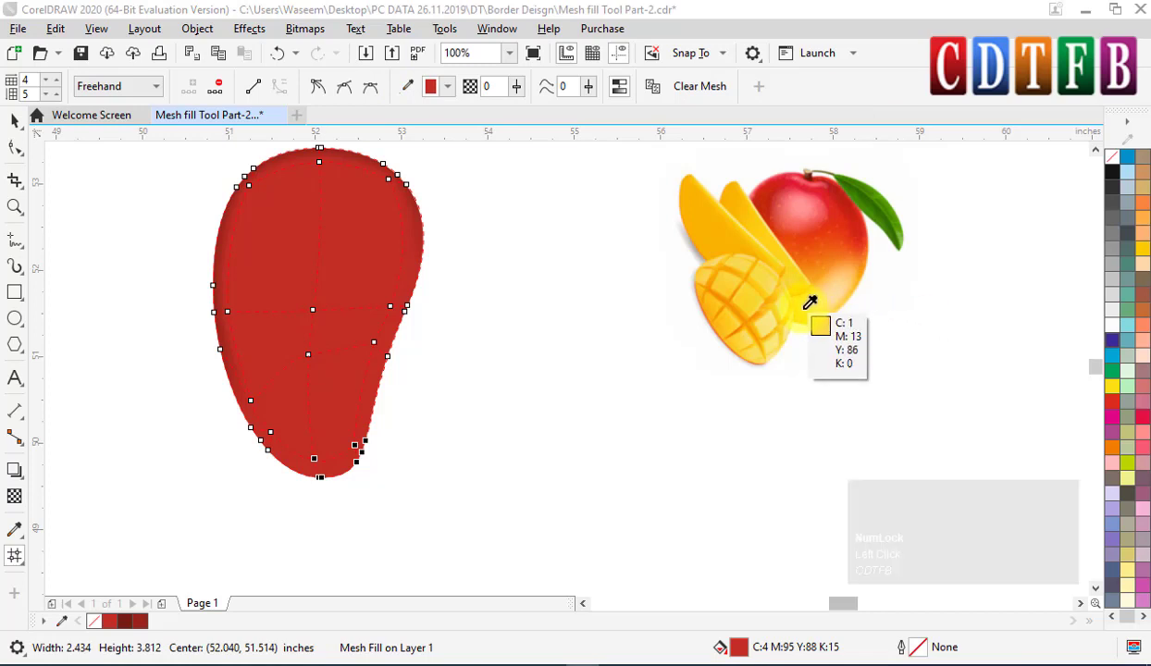
click(811, 315)
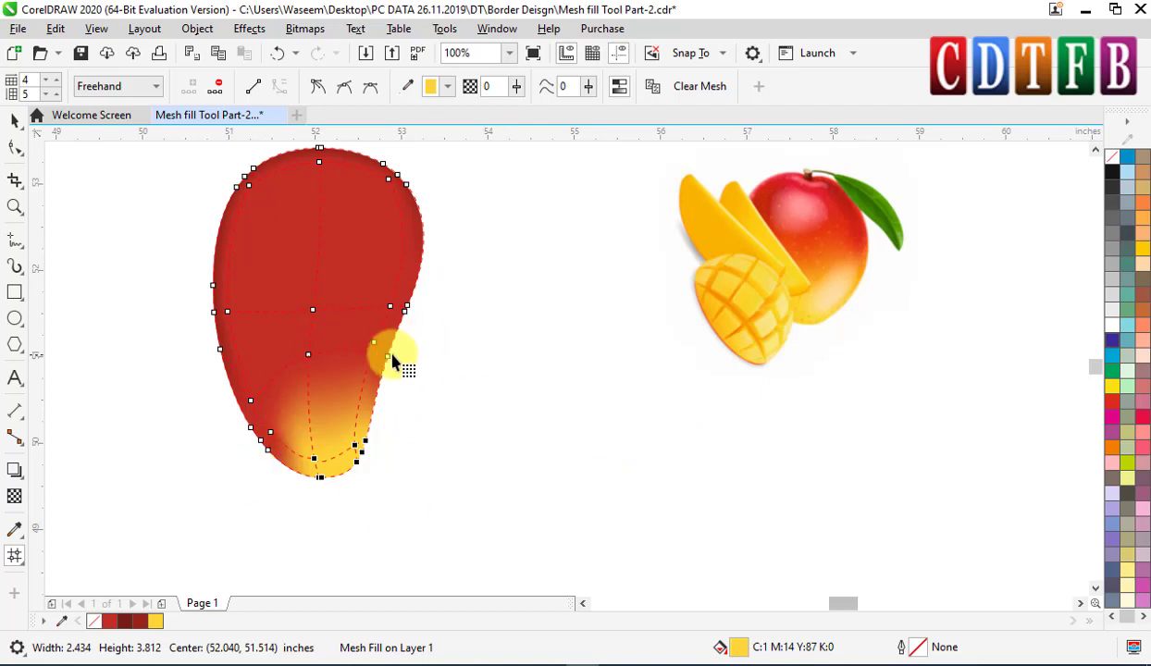
click(382, 348)
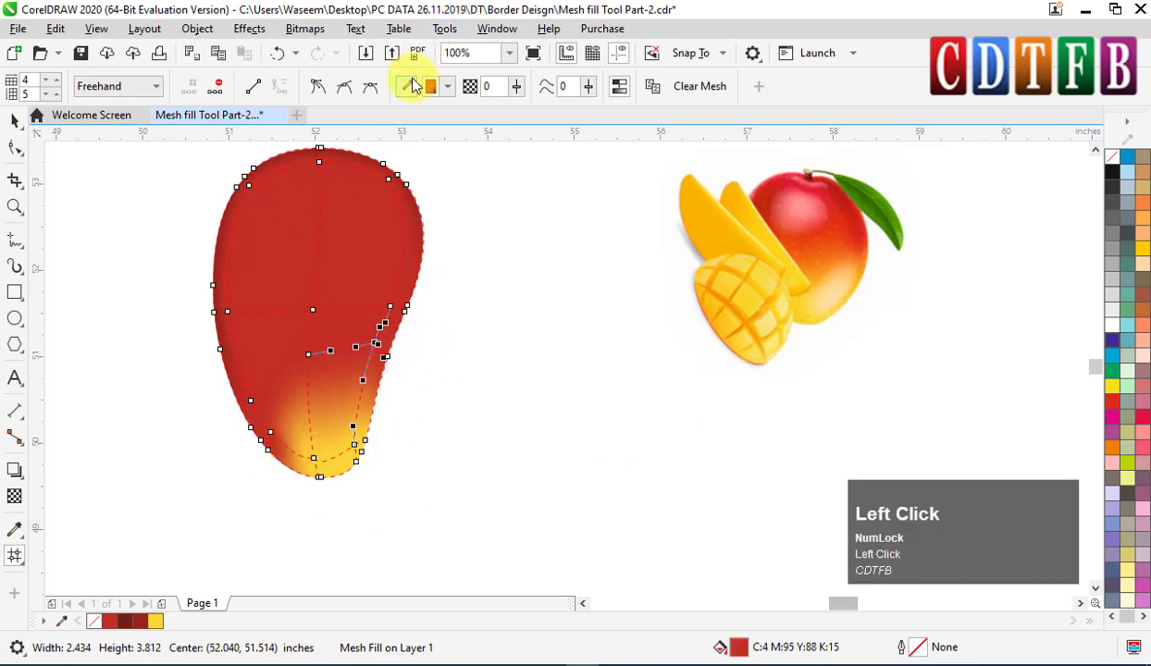
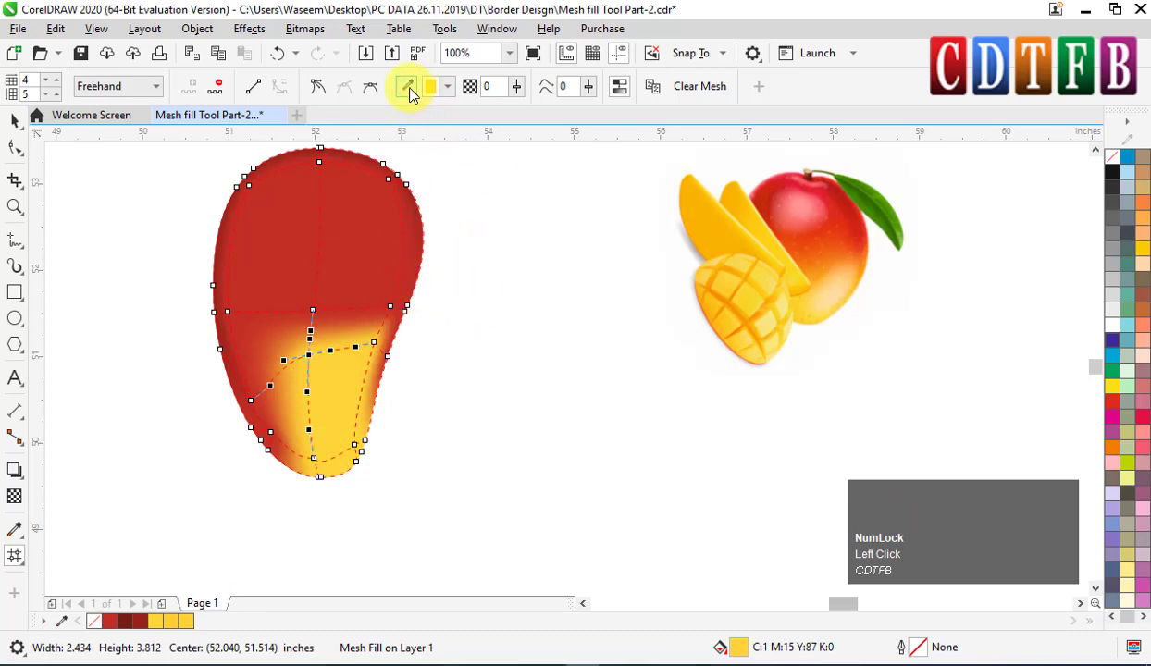
click(414, 93)
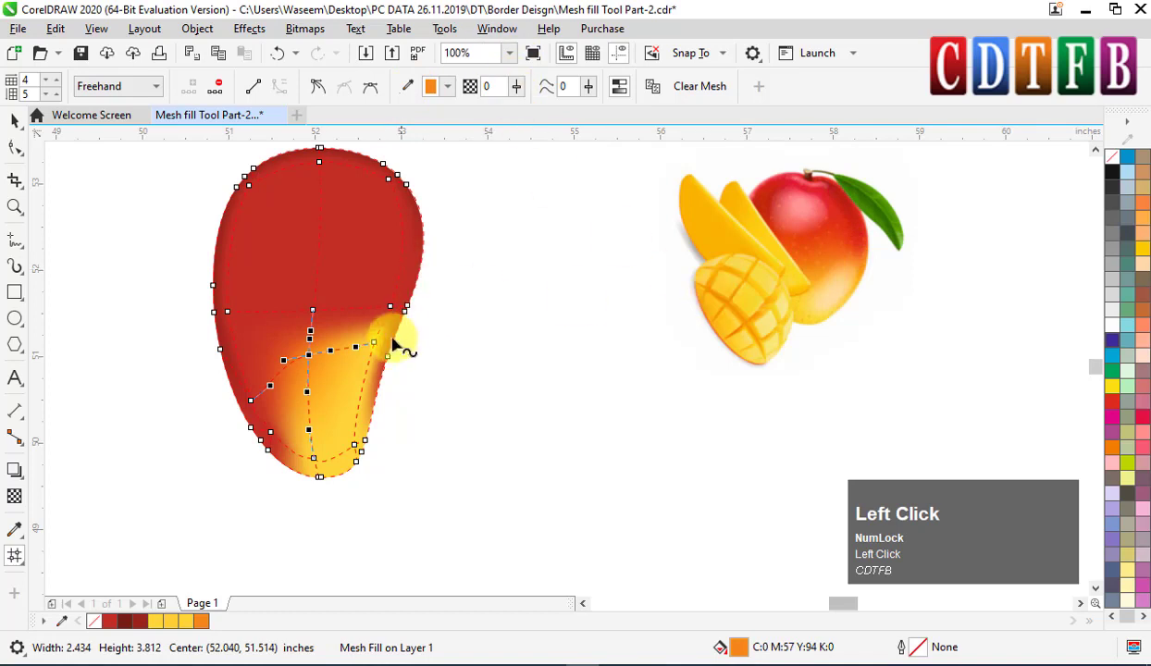
click(383, 345)
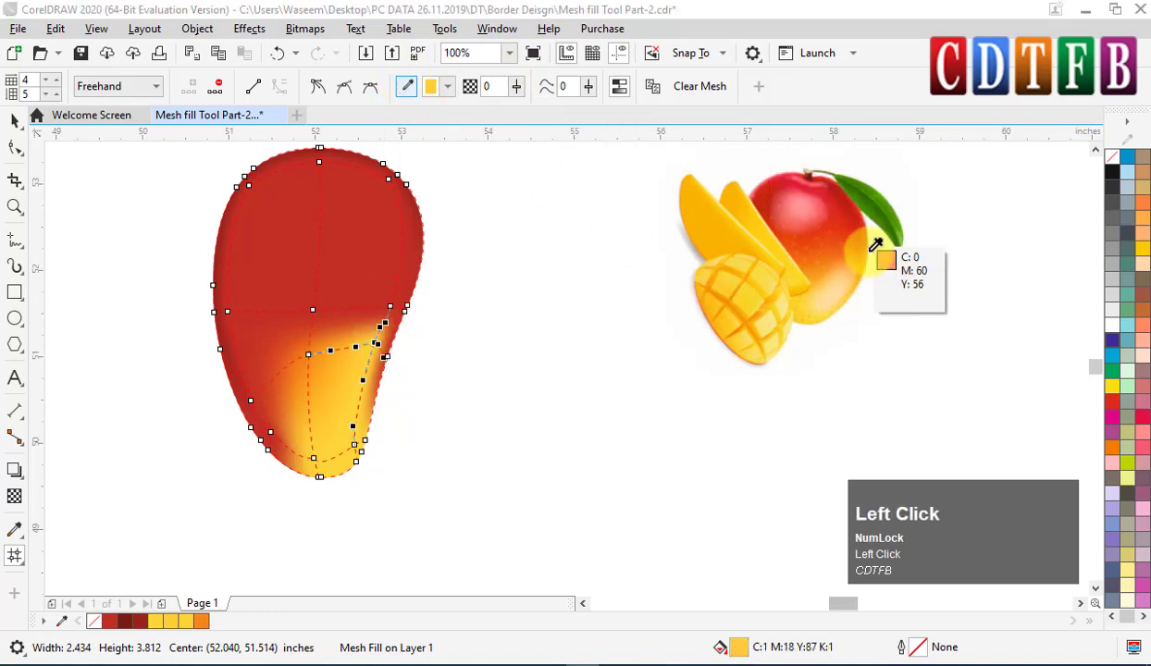
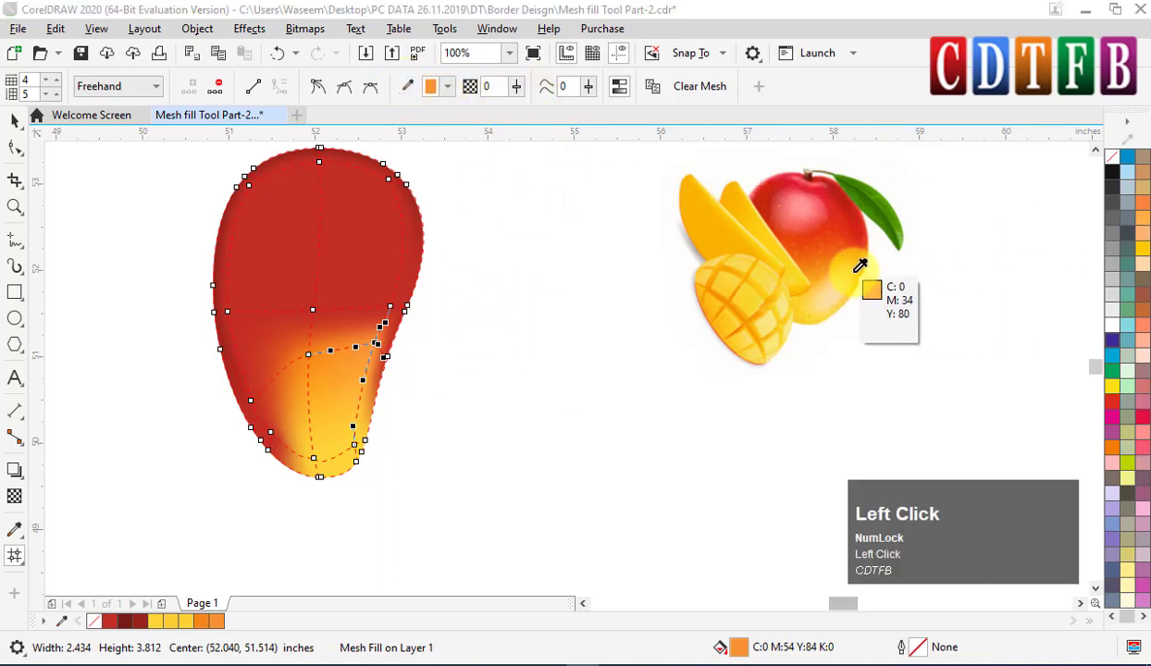
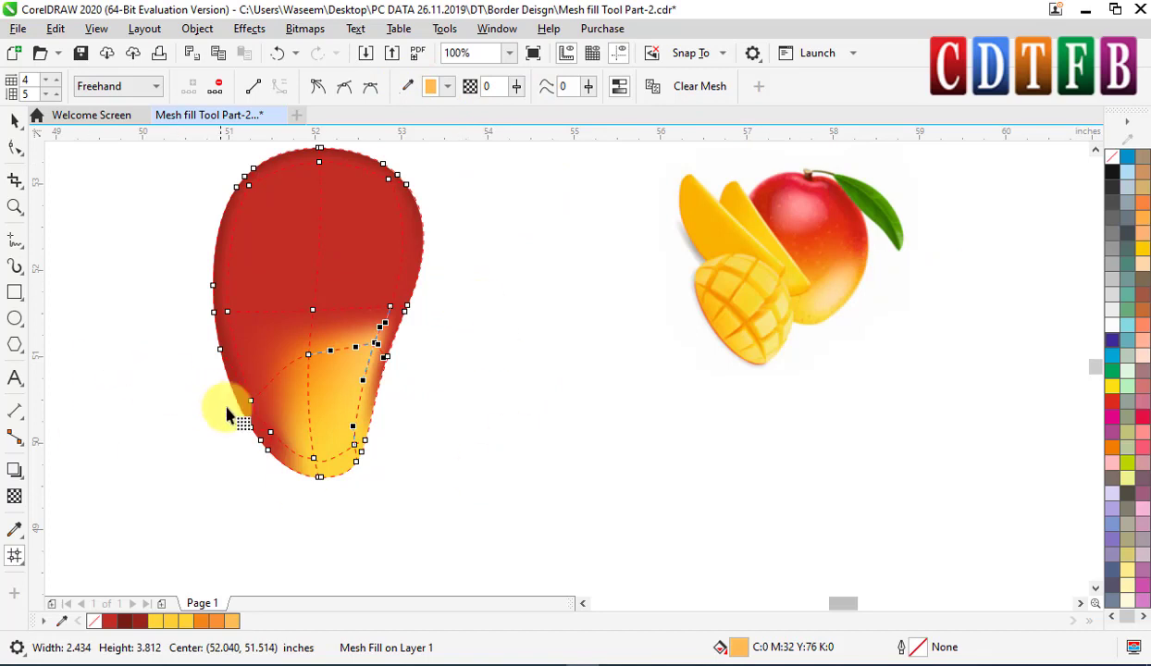
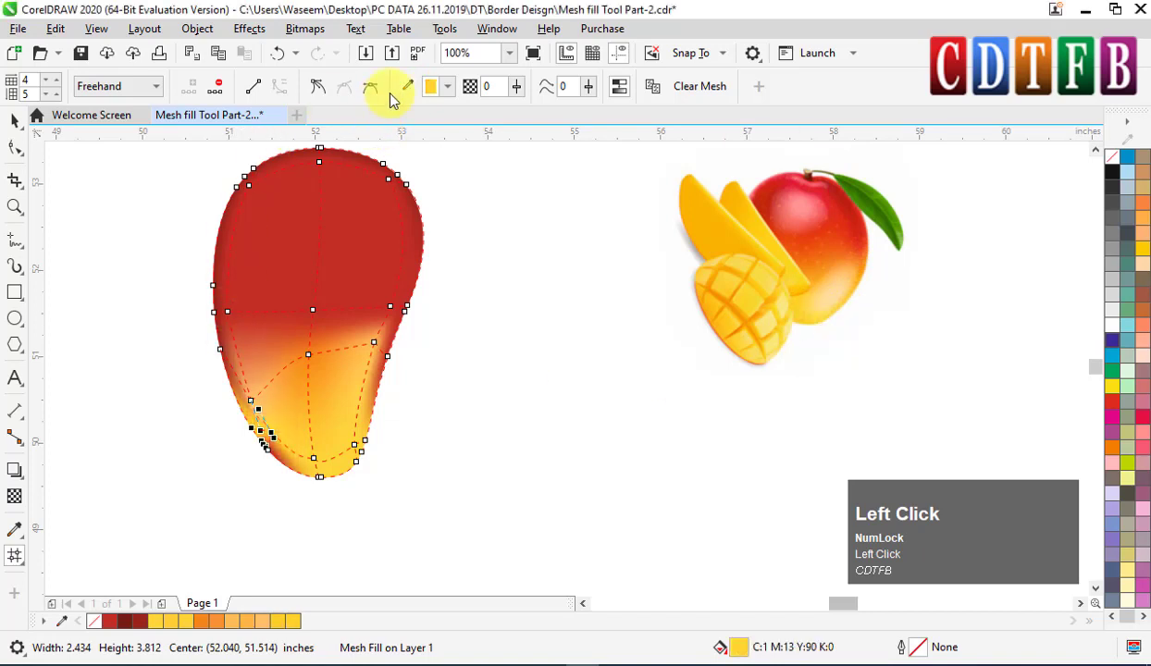
Step: Sample another yellow from the reference for the lower-left edge nodes and preview the shading
scroll(up, 3)
drag(227, 472, 281, 444)
scroll(down, 3)
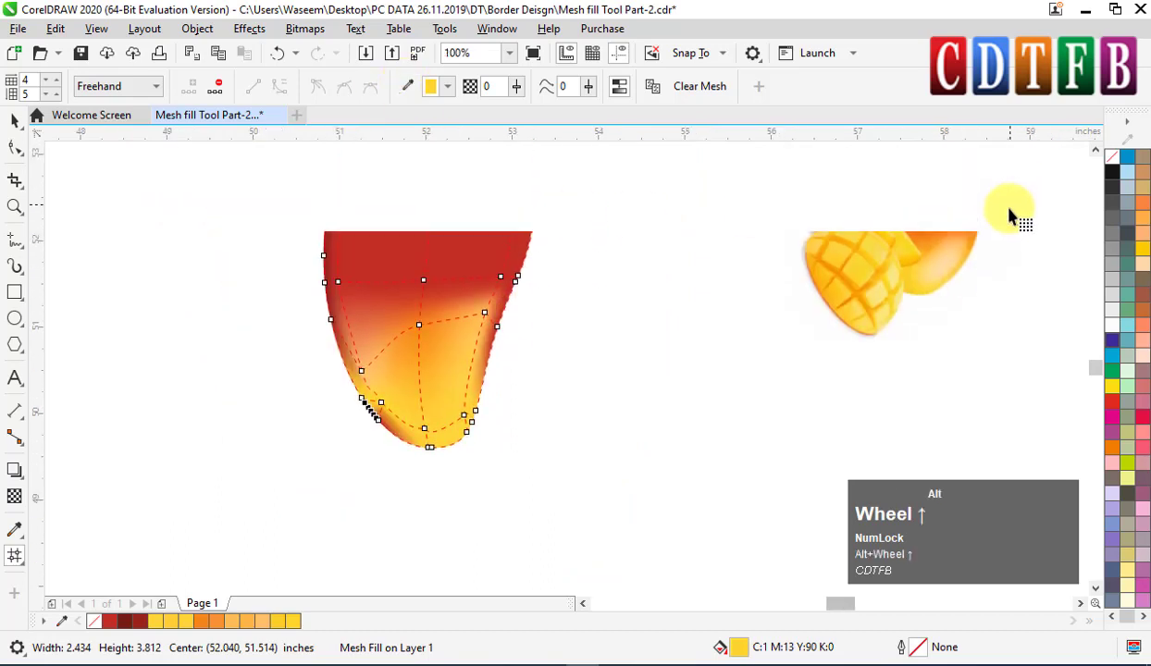
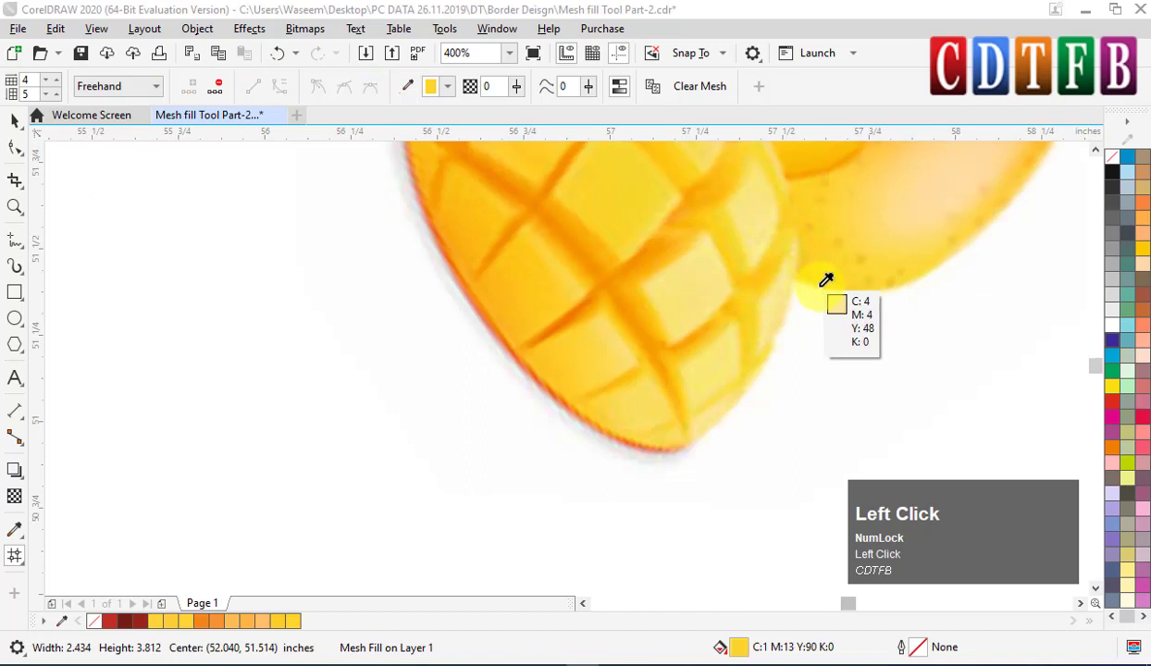
click(824, 292)
scroll(down, 3)
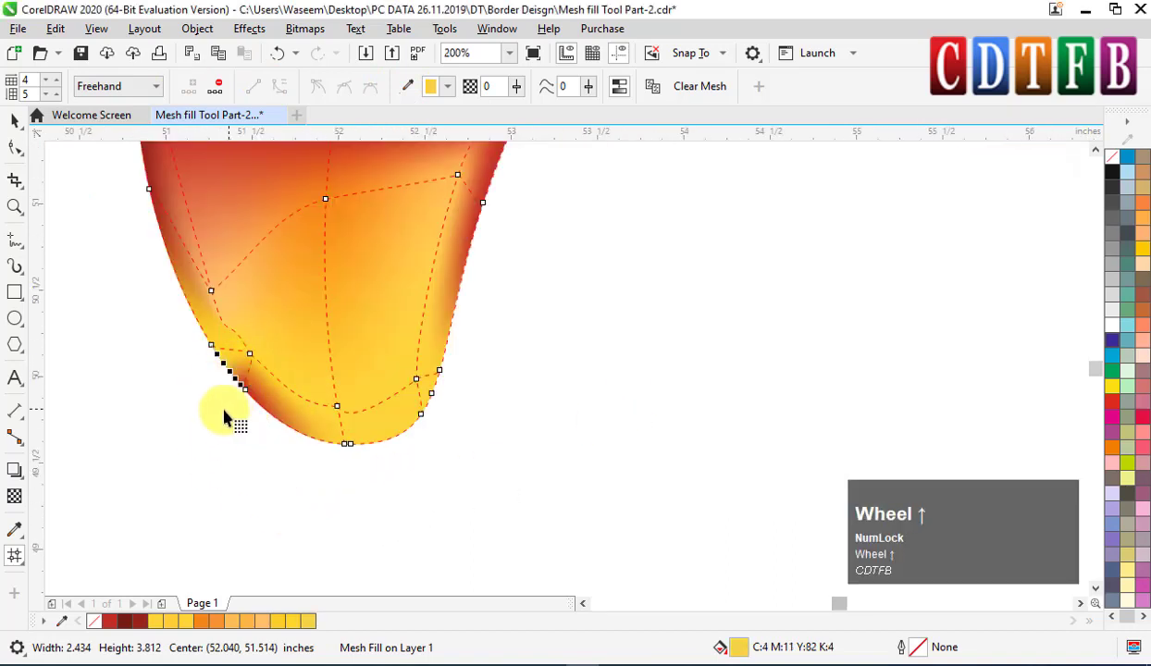
drag(234, 436, 412, 87)
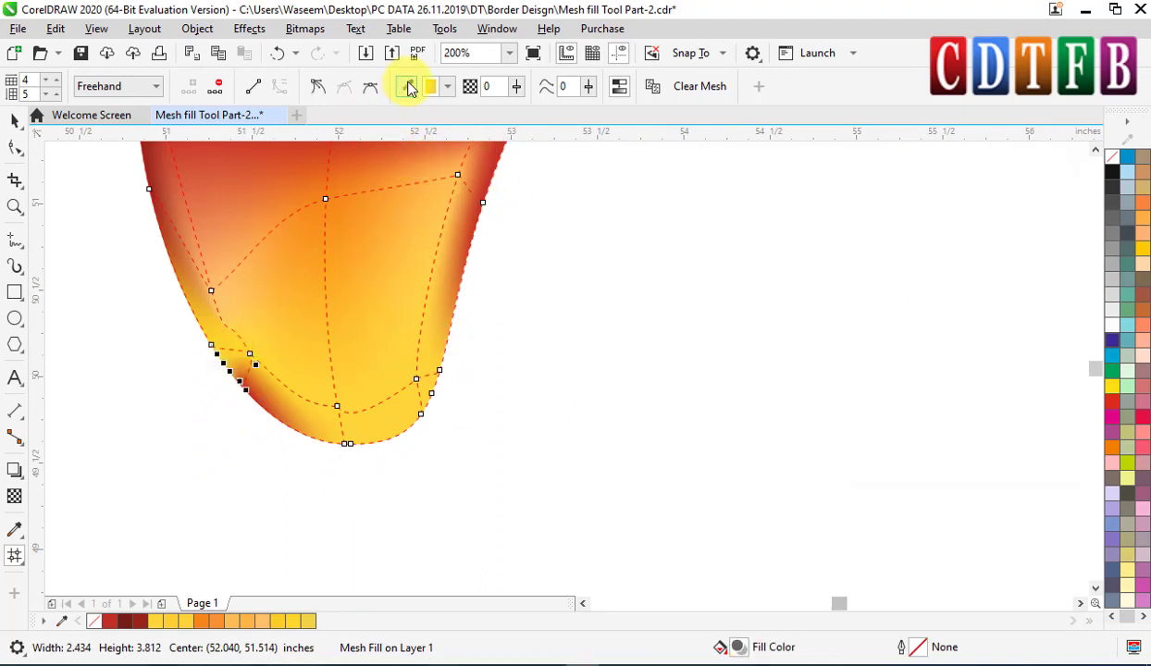
click(415, 89)
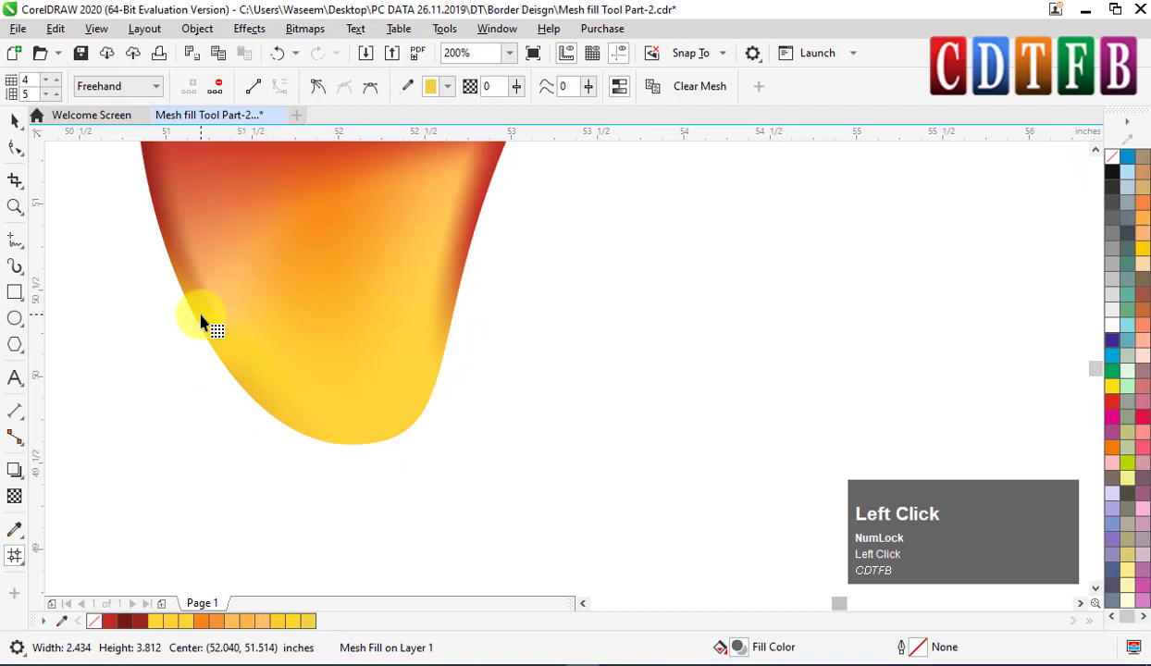
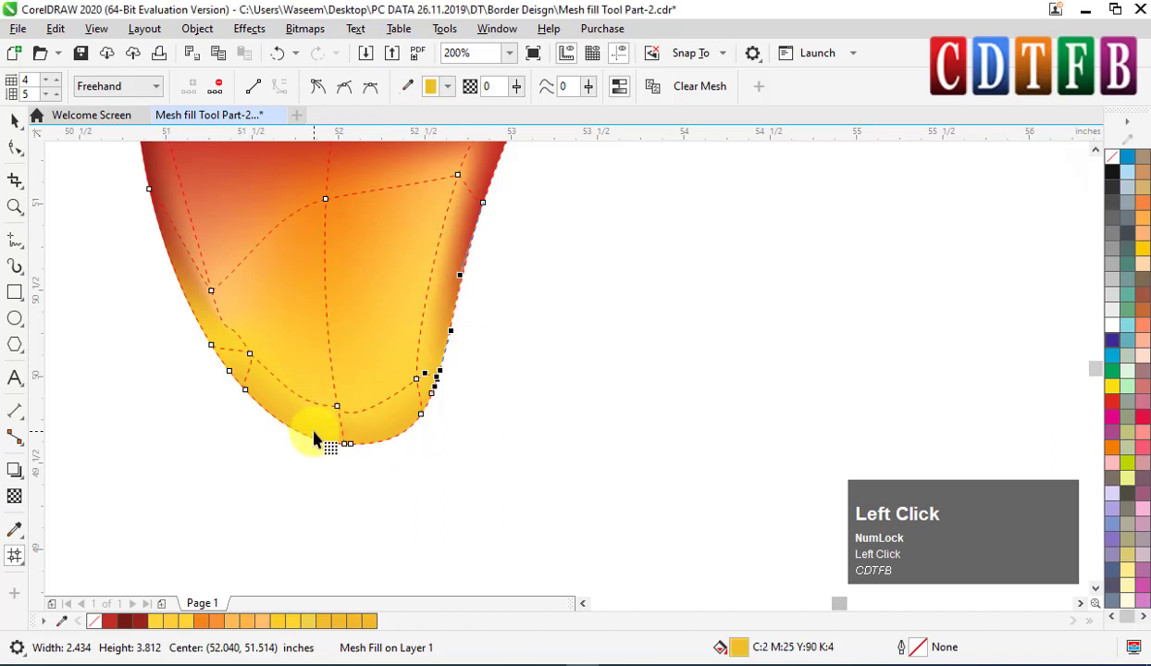
Step: Bend the middle mesh lines so the orange curves follow the mango's right edge
key(space)
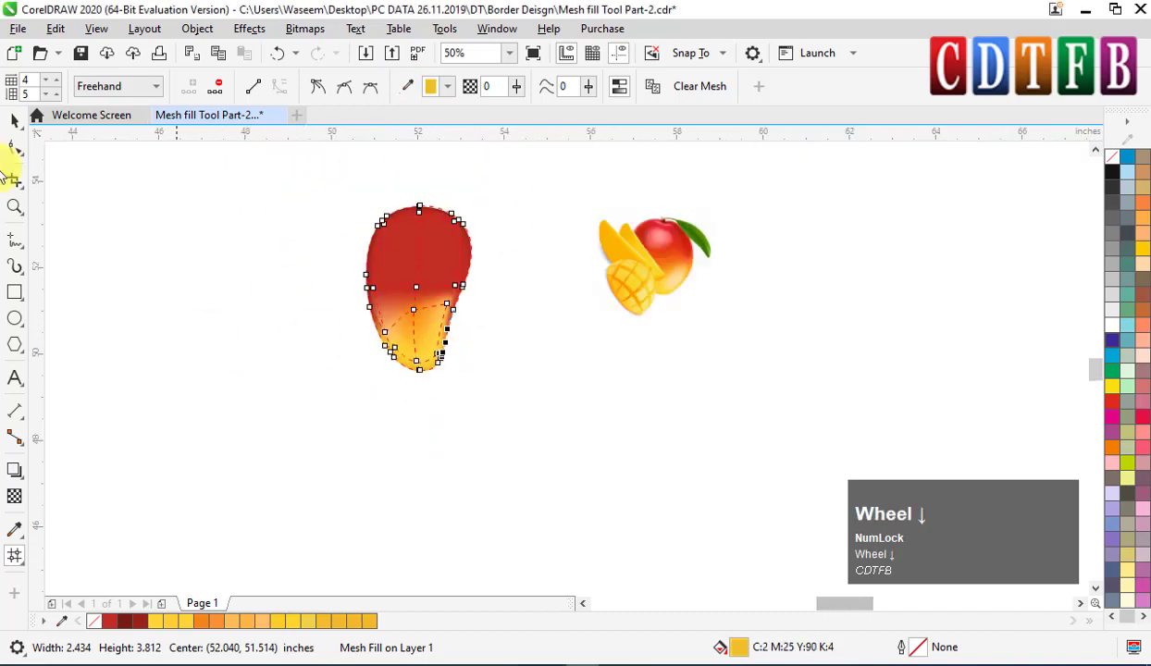
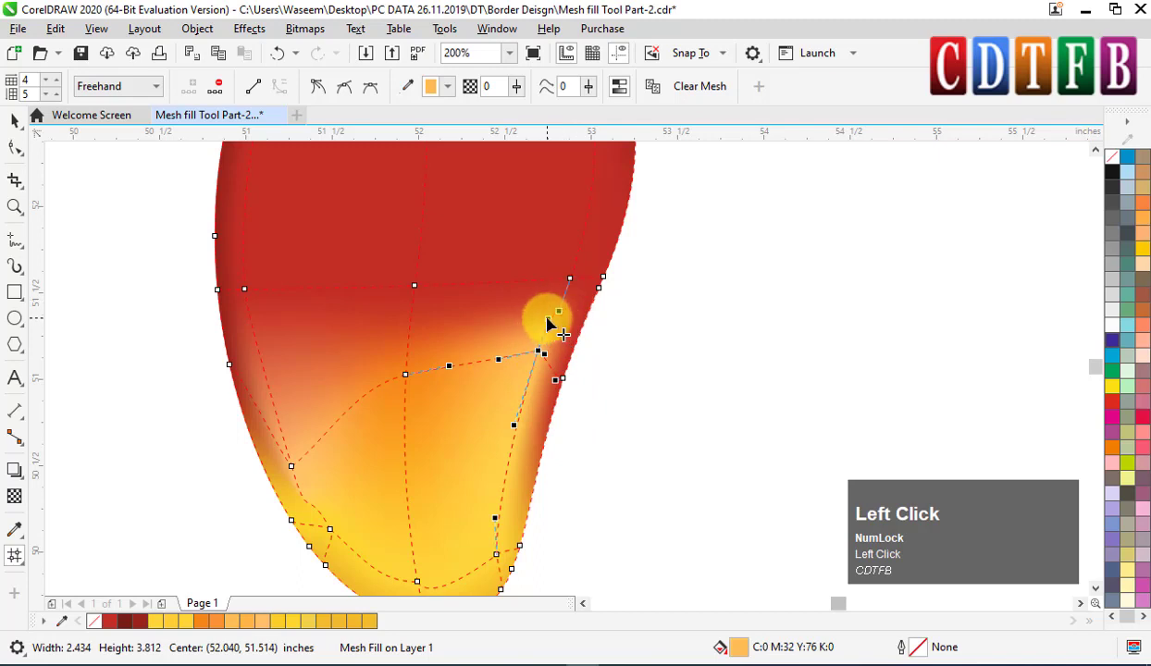
drag(553, 334, 568, 315)
drag(571, 296, 565, 378)
drag(566, 378, 552, 360)
key(space)
scroll(down, 3)
key(space)
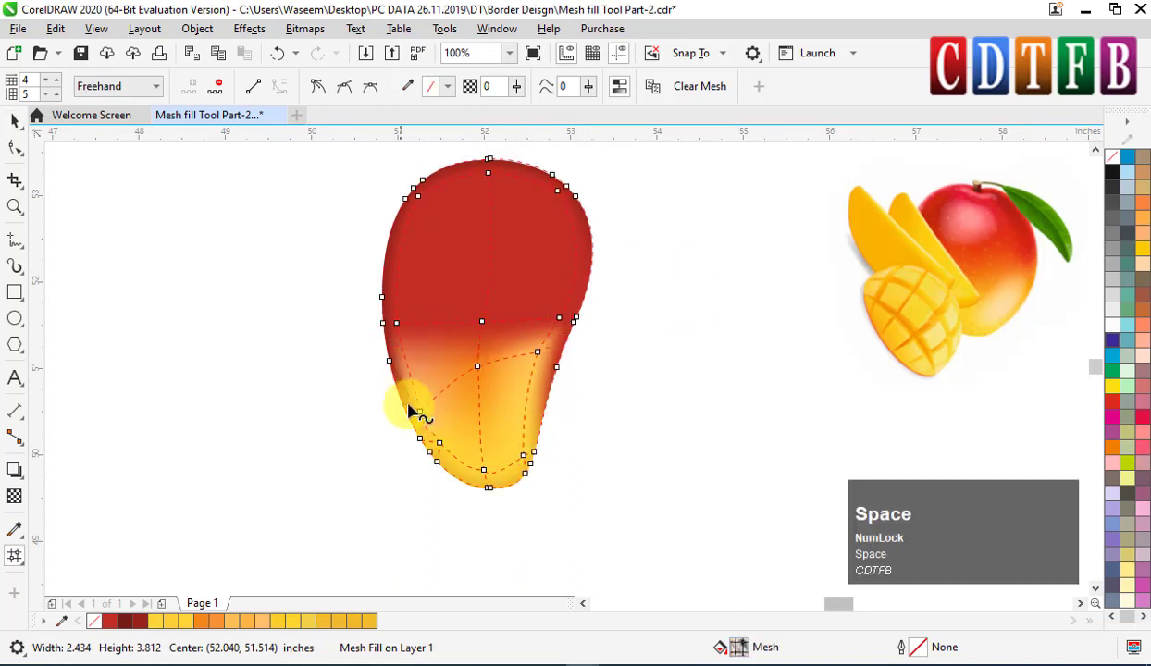
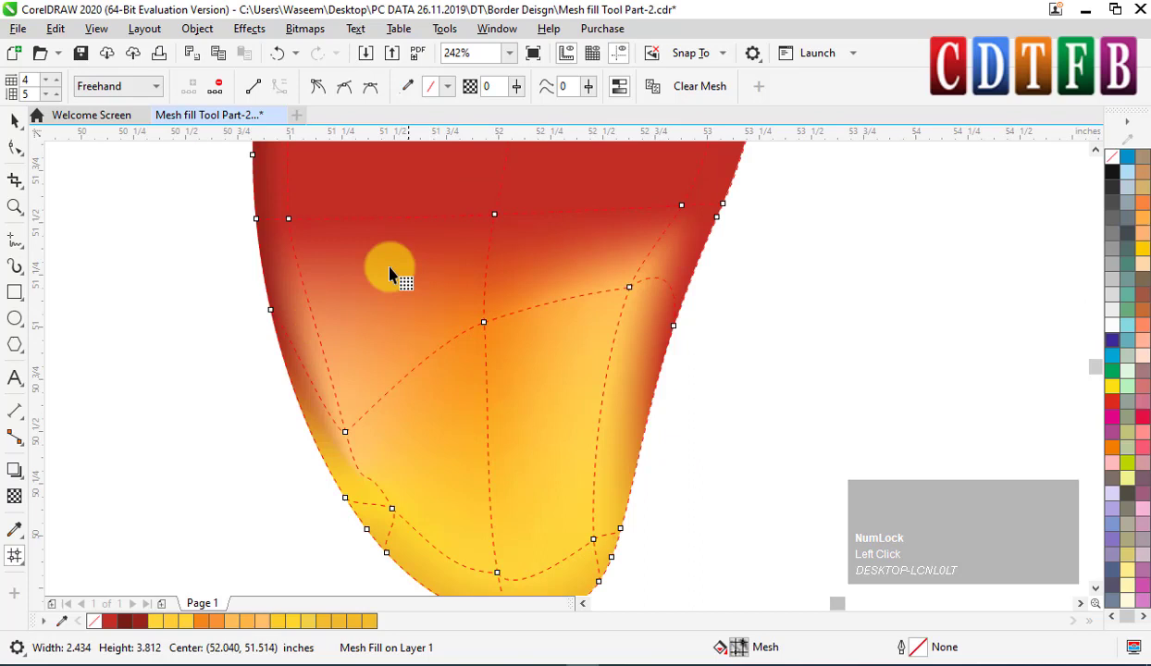
Step: Add an extra mesh row across the mango's middle for the red-orange transition band
drag(326, 335, 298, 336)
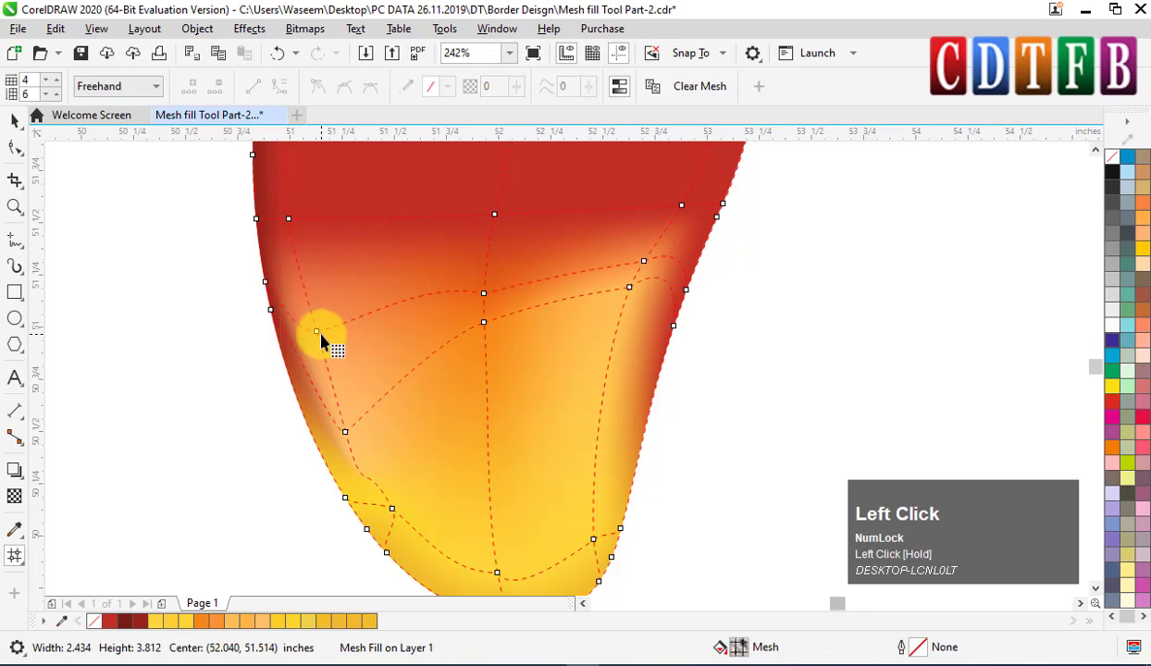
scroll(down, 3)
scroll(down, 3)
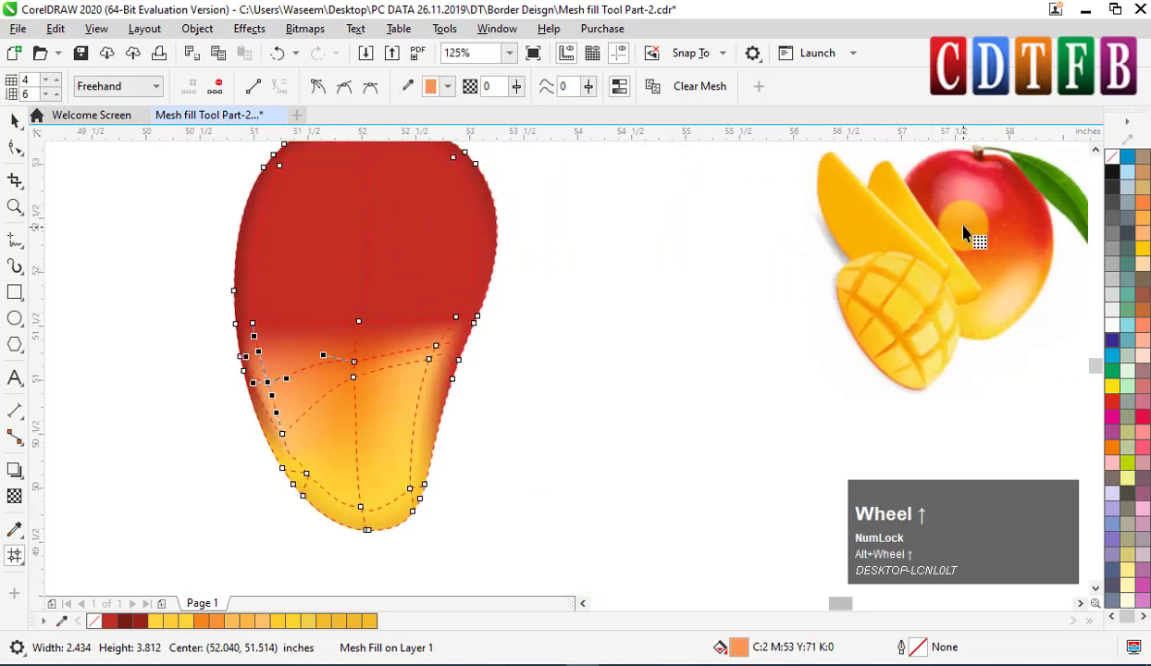
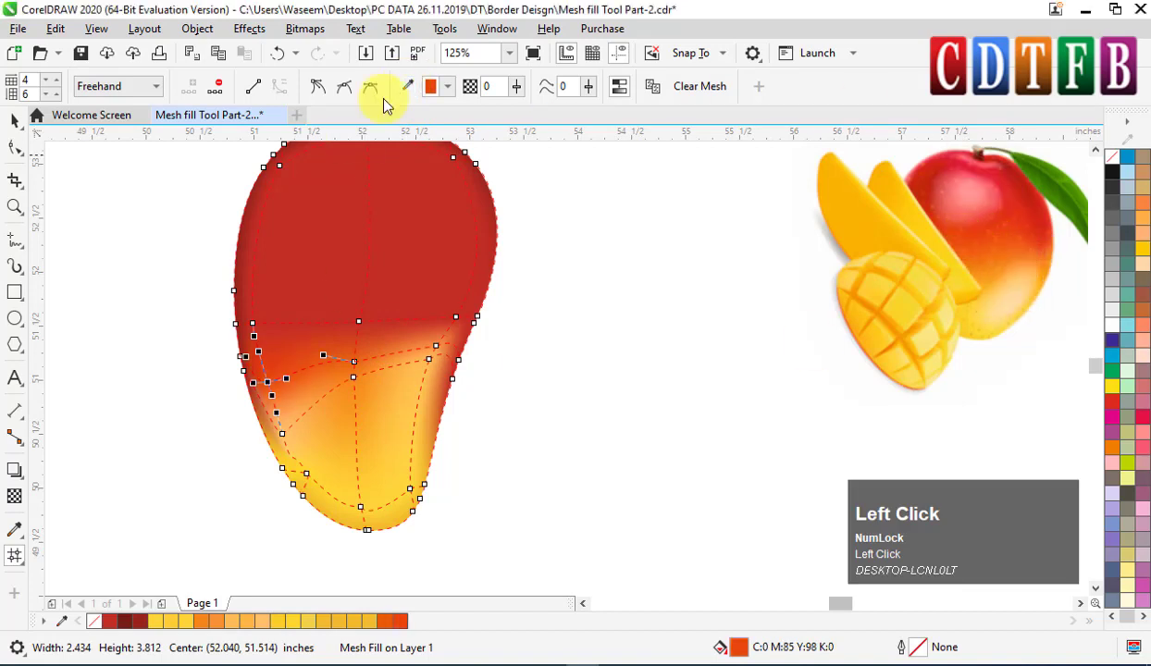
key(ctrl+z)
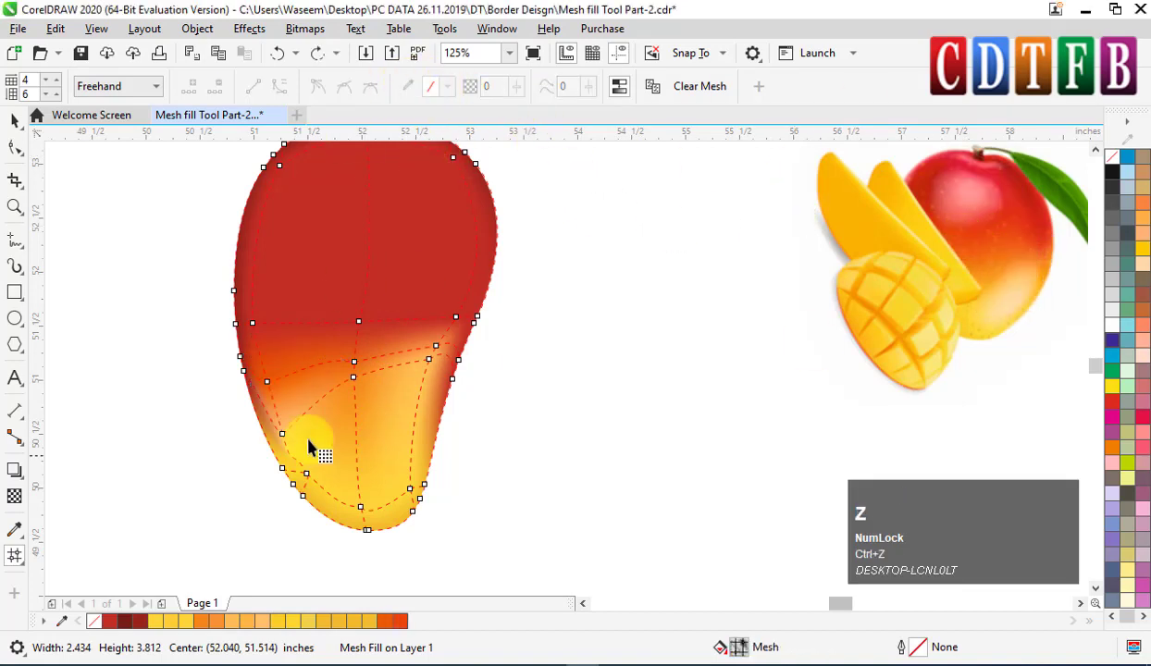
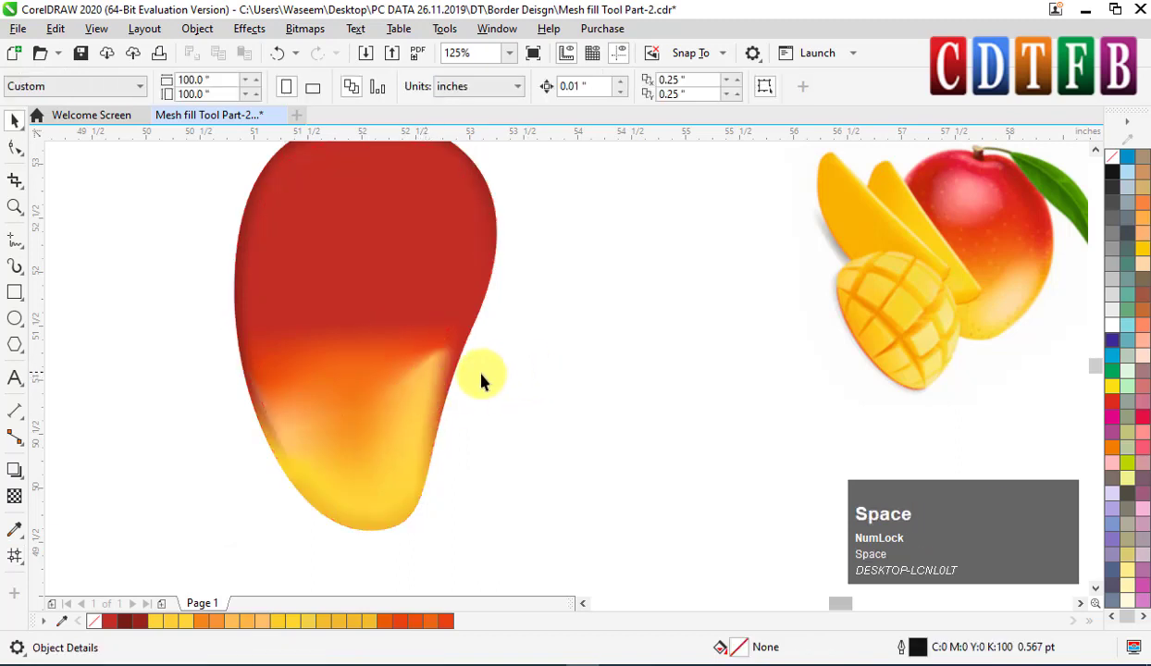
Step: Reselect the mango's mesh and pick a right-edge node for the white glossy highlight
click(443, 351)
key(space)
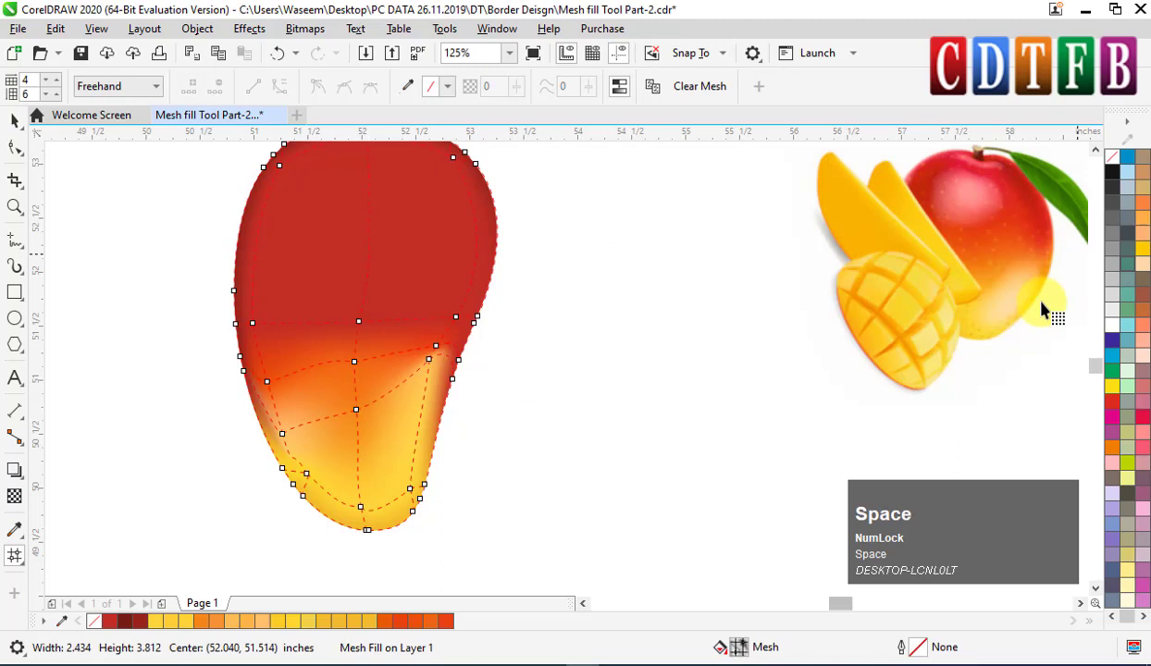
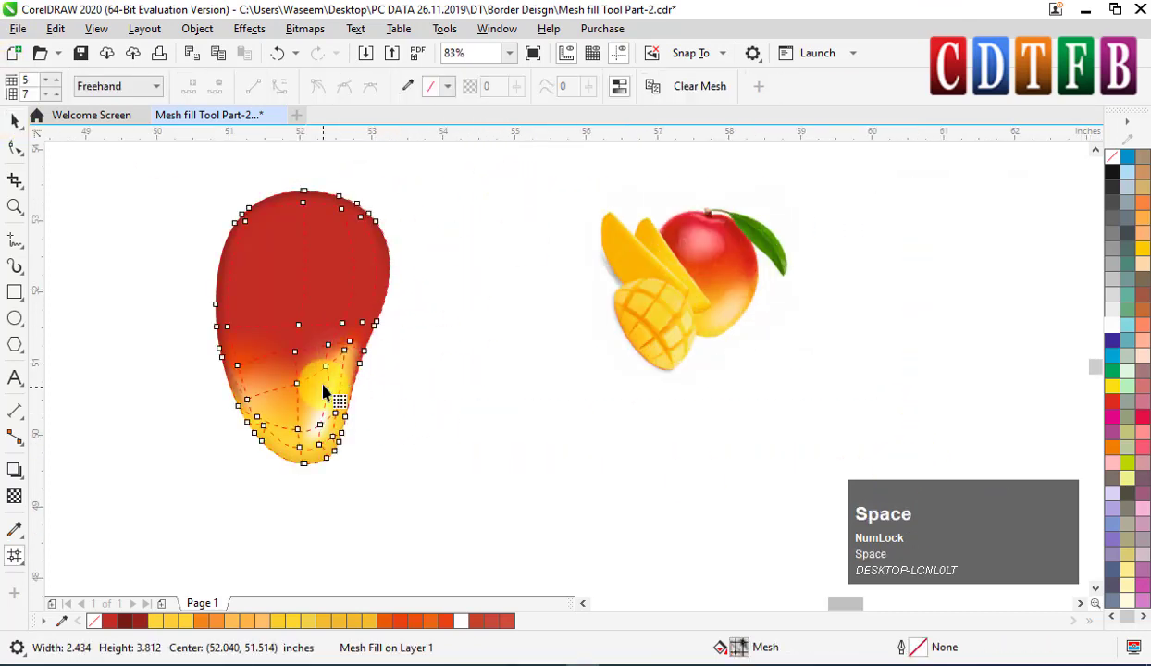
click(337, 369)
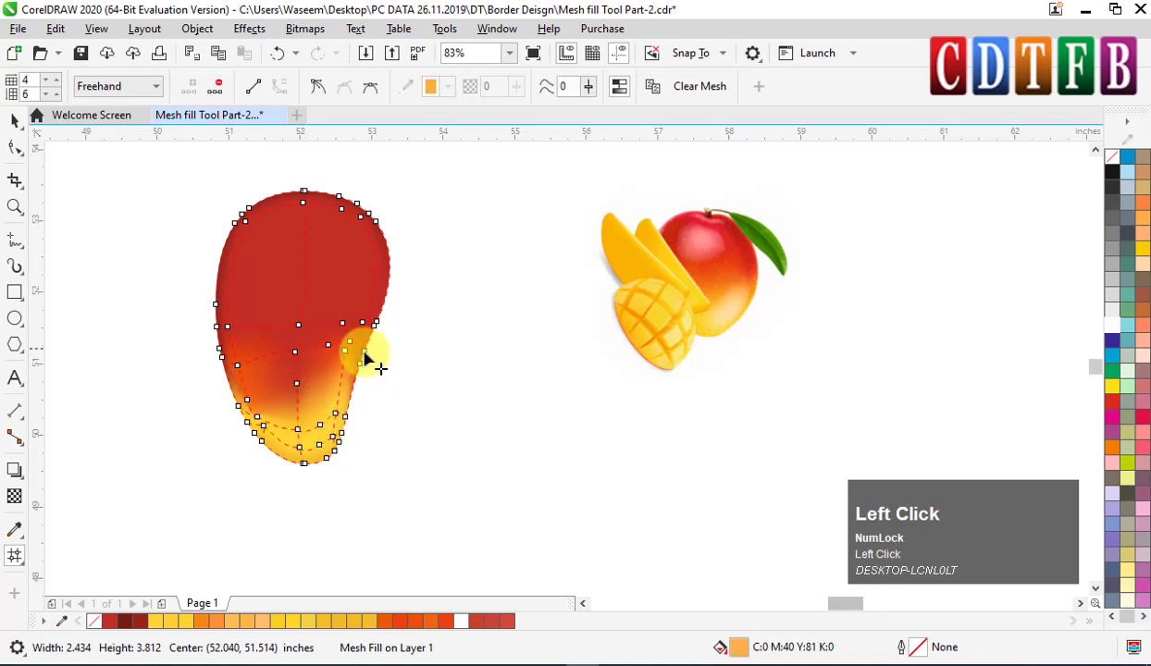
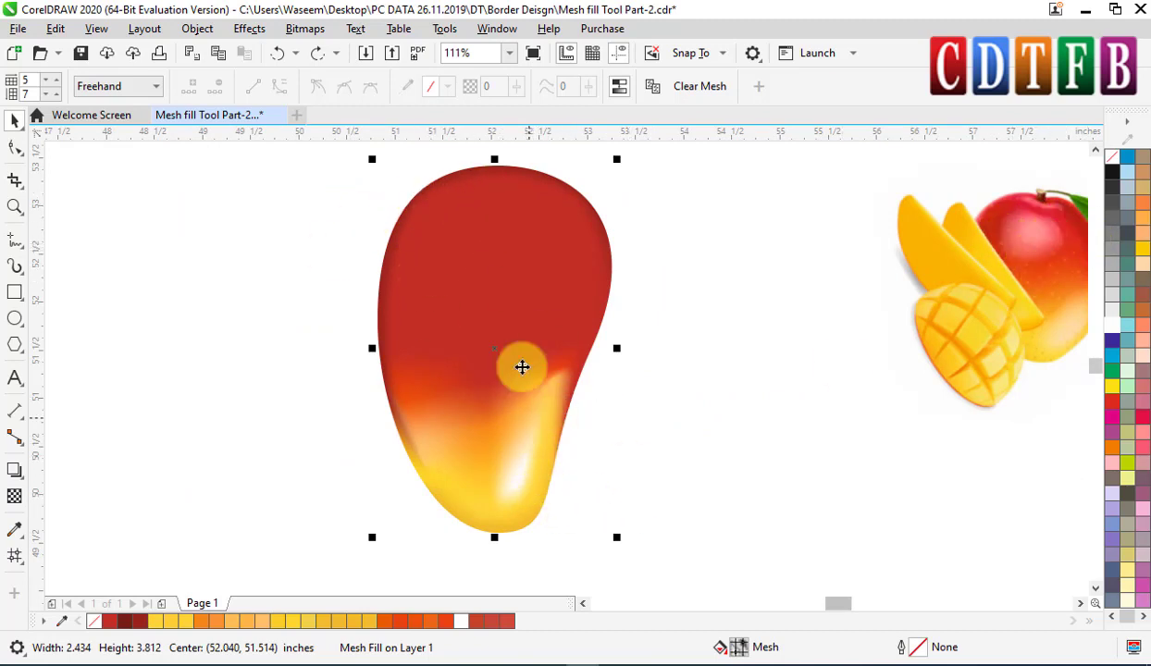
Step: Return to the mesh and sample the mango's top red for nodes around the pale highlight
key(space)
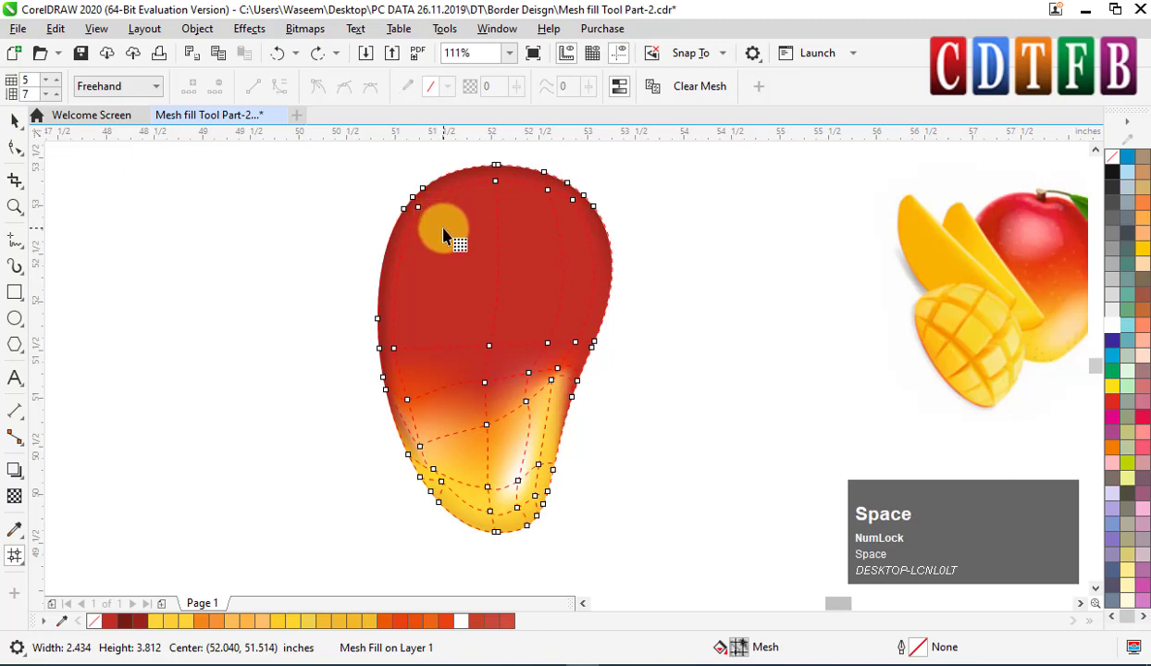
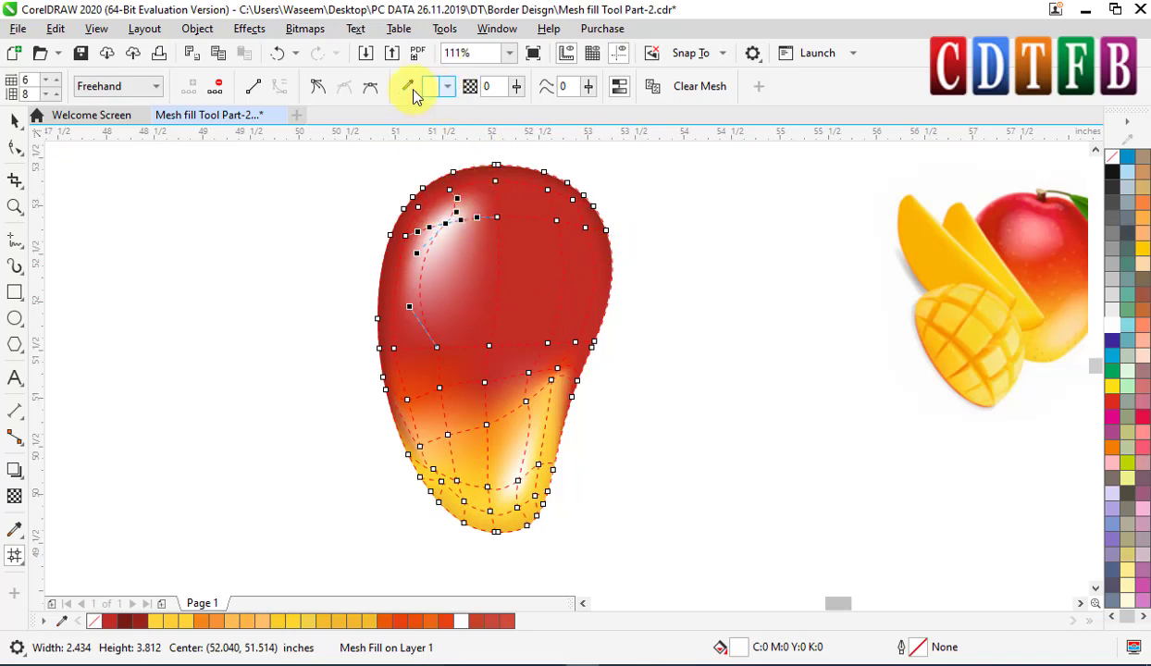
click(410, 91)
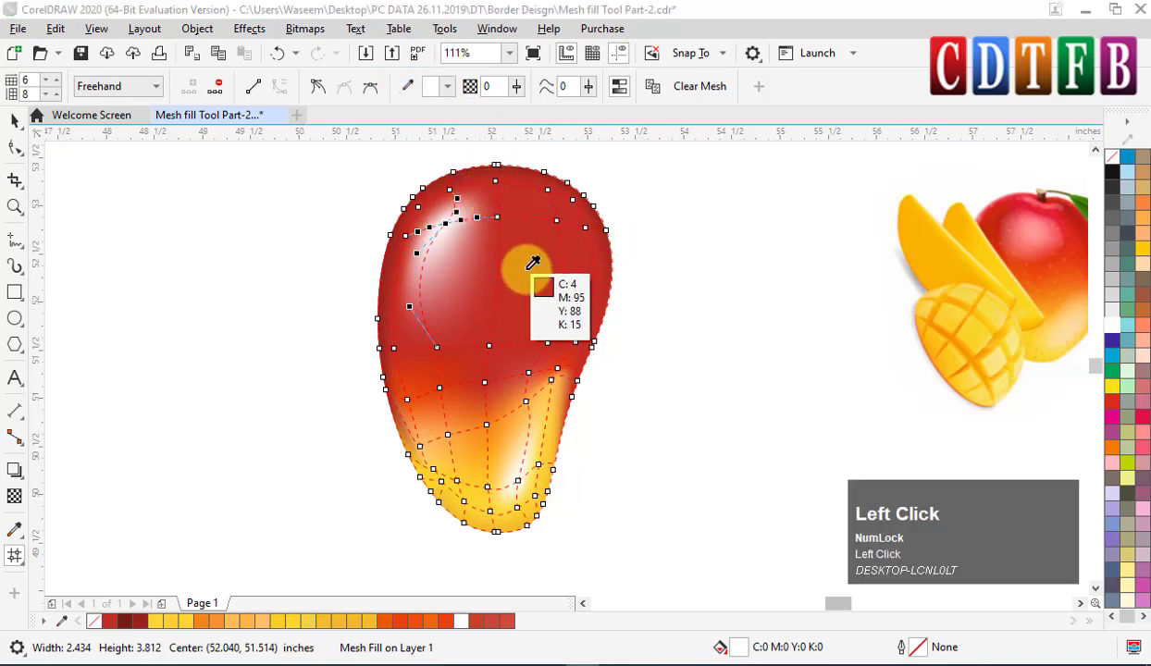
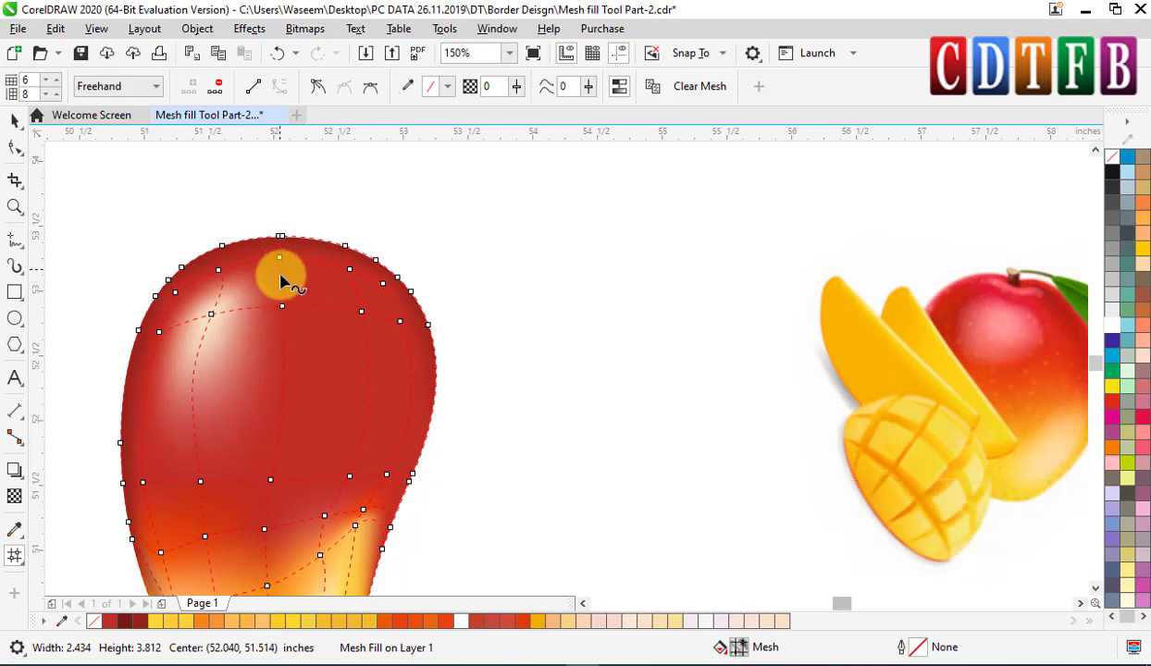
Step: Add mesh points near the mango's top edge and shape a small highlight there
click(289, 280)
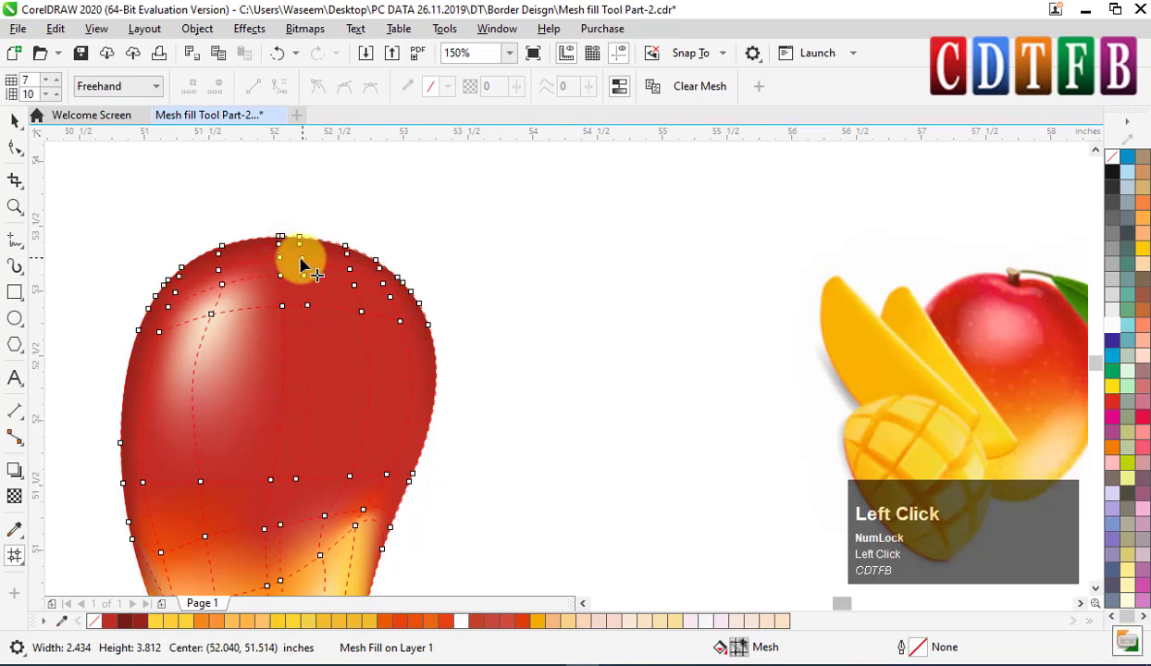
scroll(up, 3)
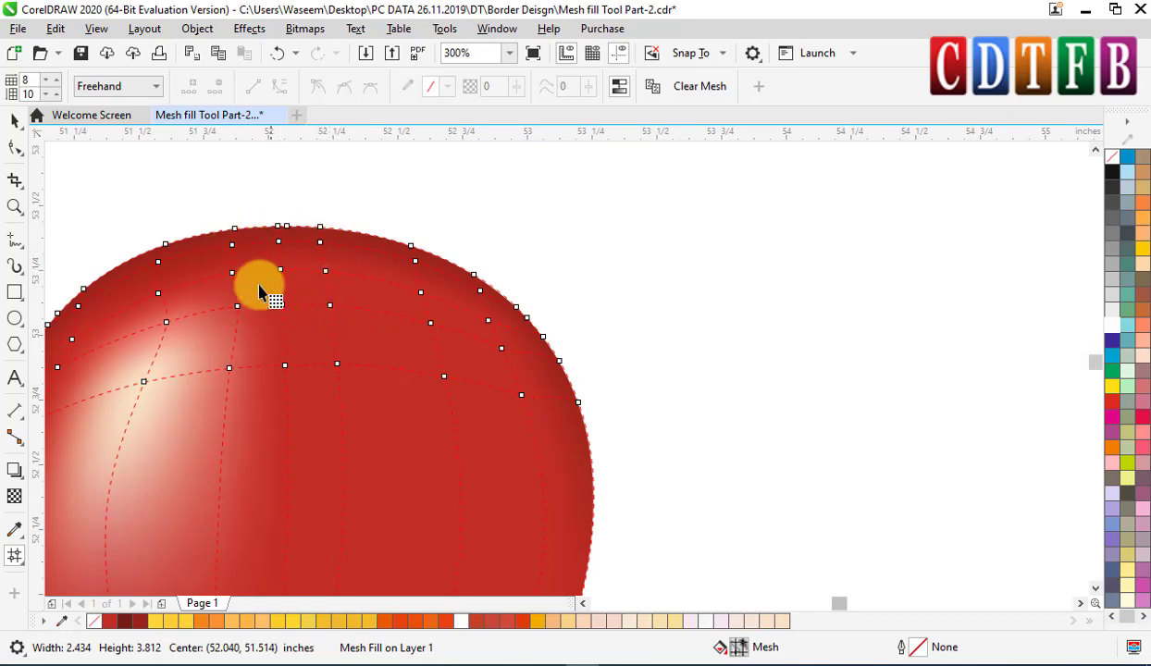
click(291, 273)
scroll(down, 3)
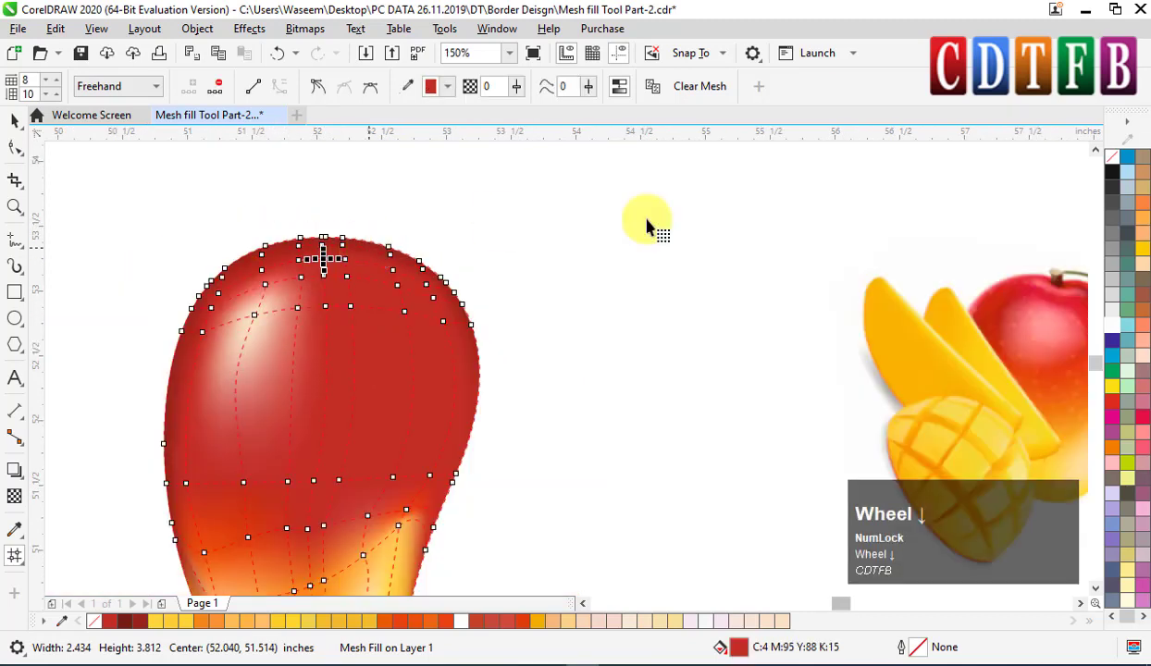
scroll(down, 3)
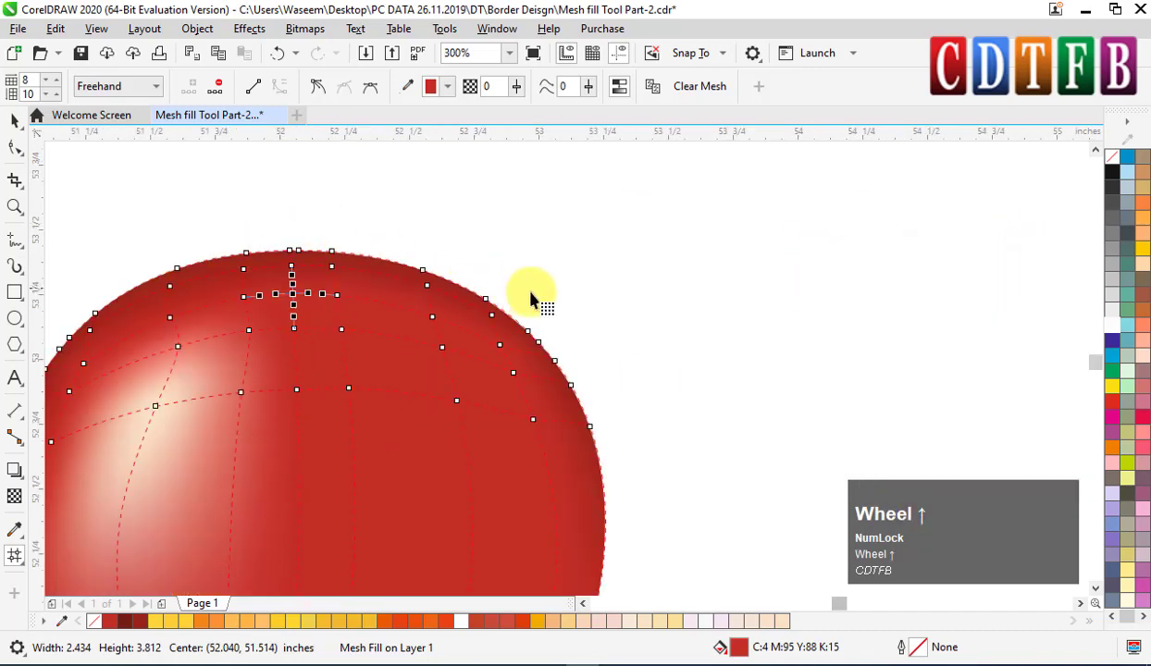
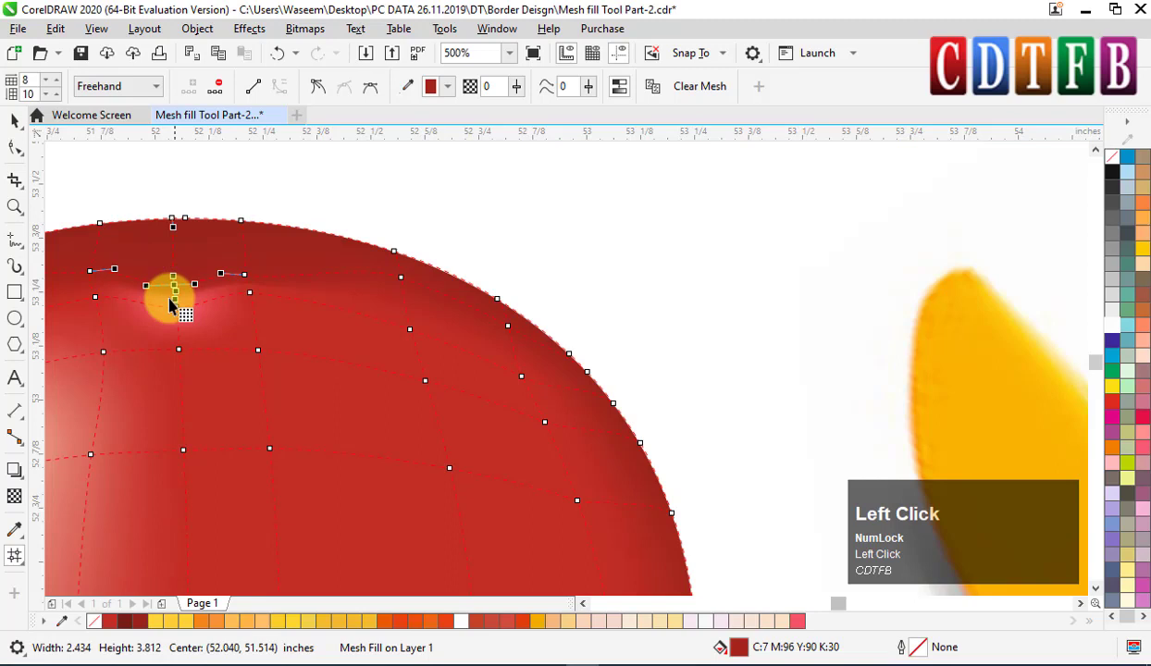
scroll(up, 3)
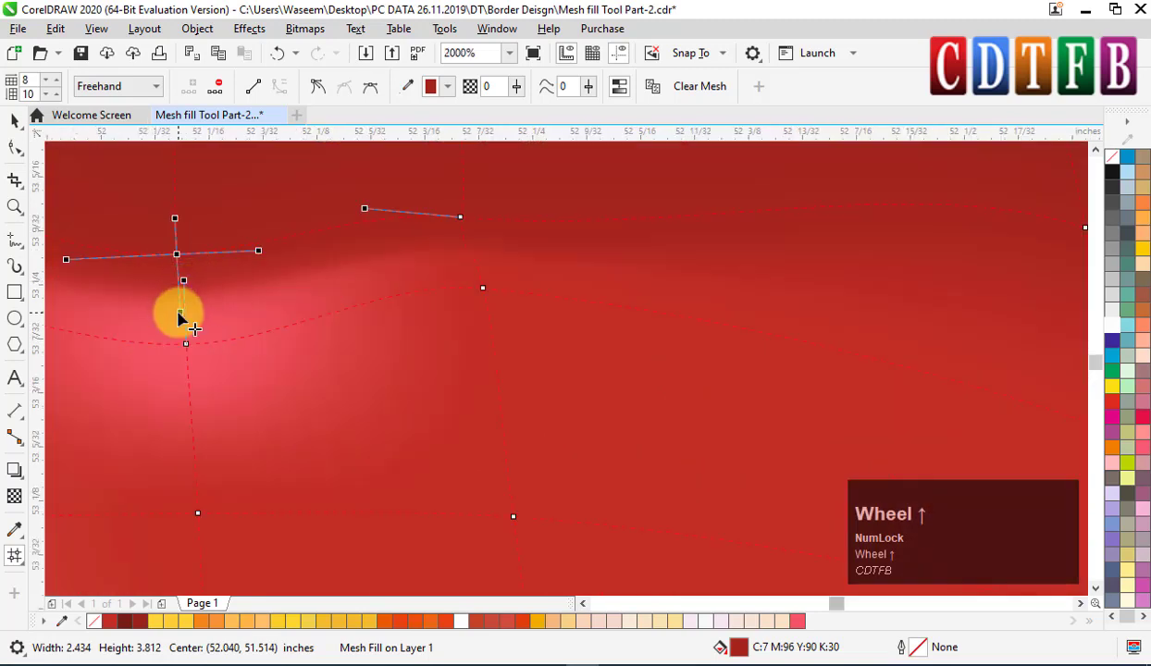
drag(189, 315, 210, 271)
scroll(down, 3)
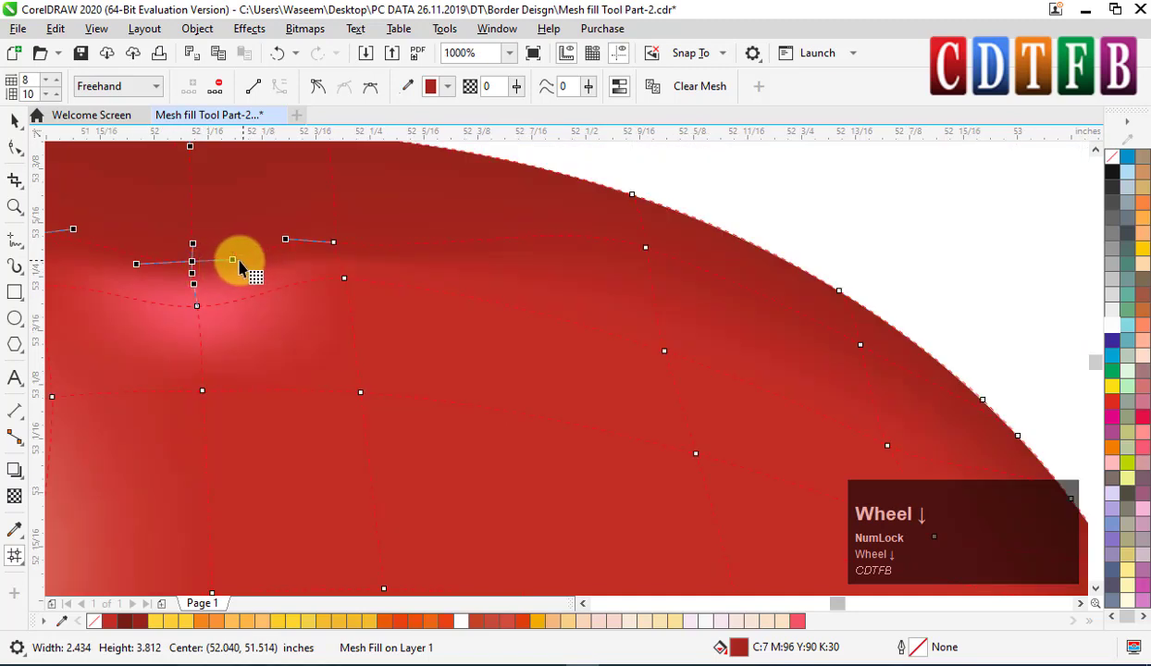
click(146, 269)
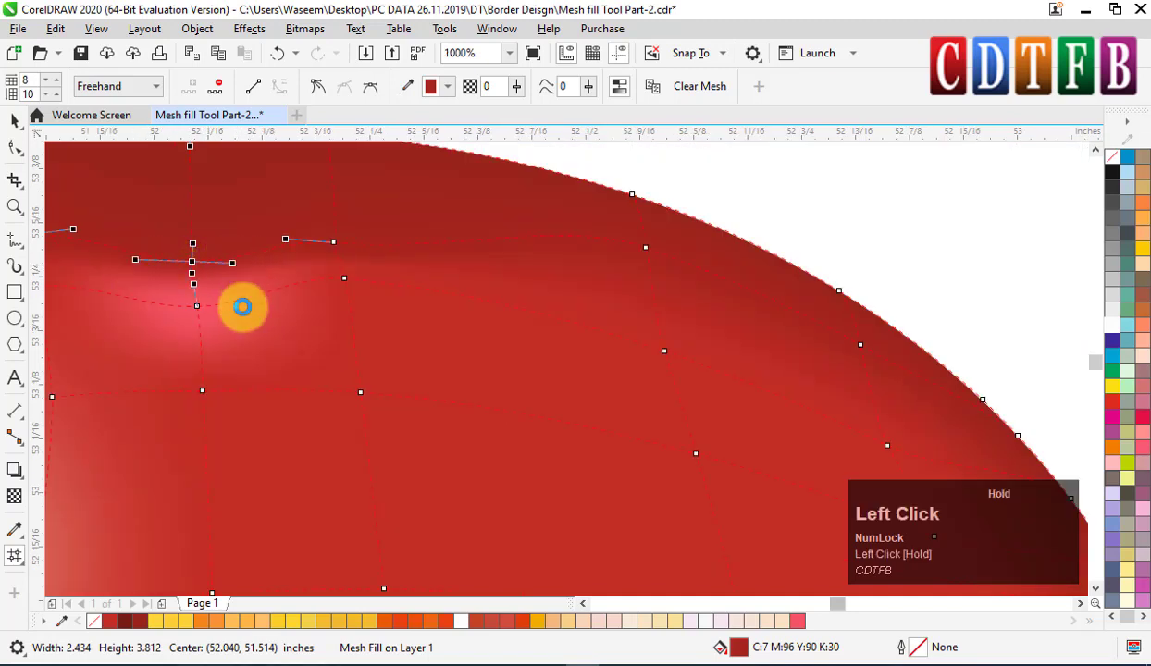
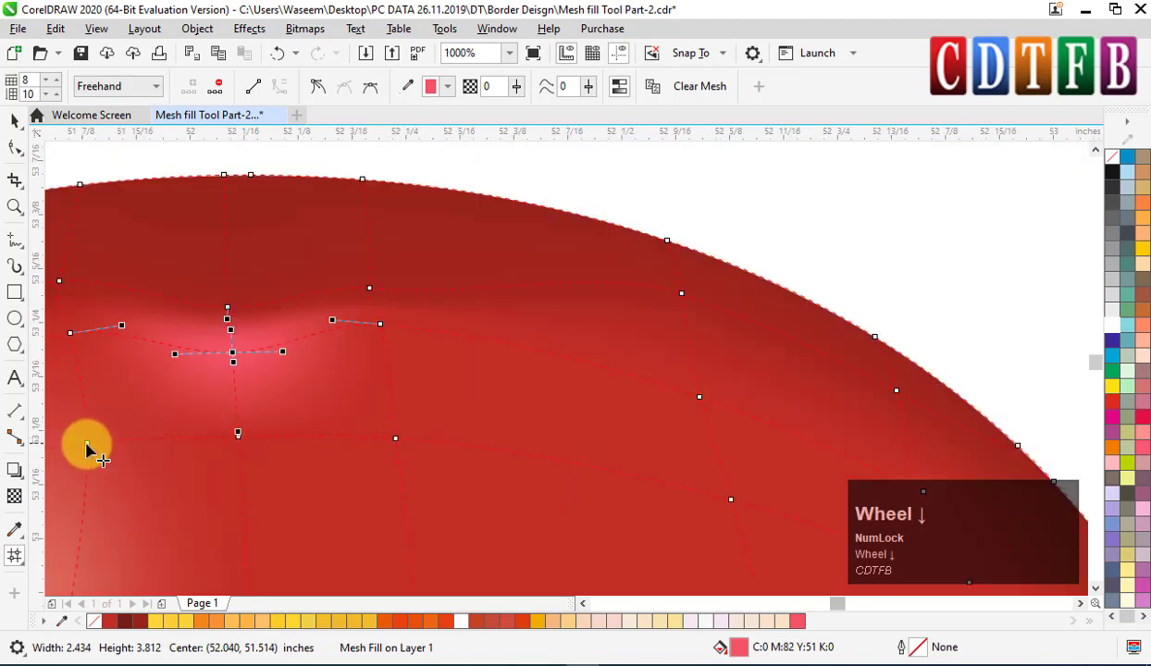
Step: Spread the top highlight and gather the nodes into a light spot where the stem attaches
drag(96, 444, 246, 464)
key(ctrl+z)
click(249, 436)
key(ctrl+z)
drag(250, 443, 259, 394)
scroll(down, 3)
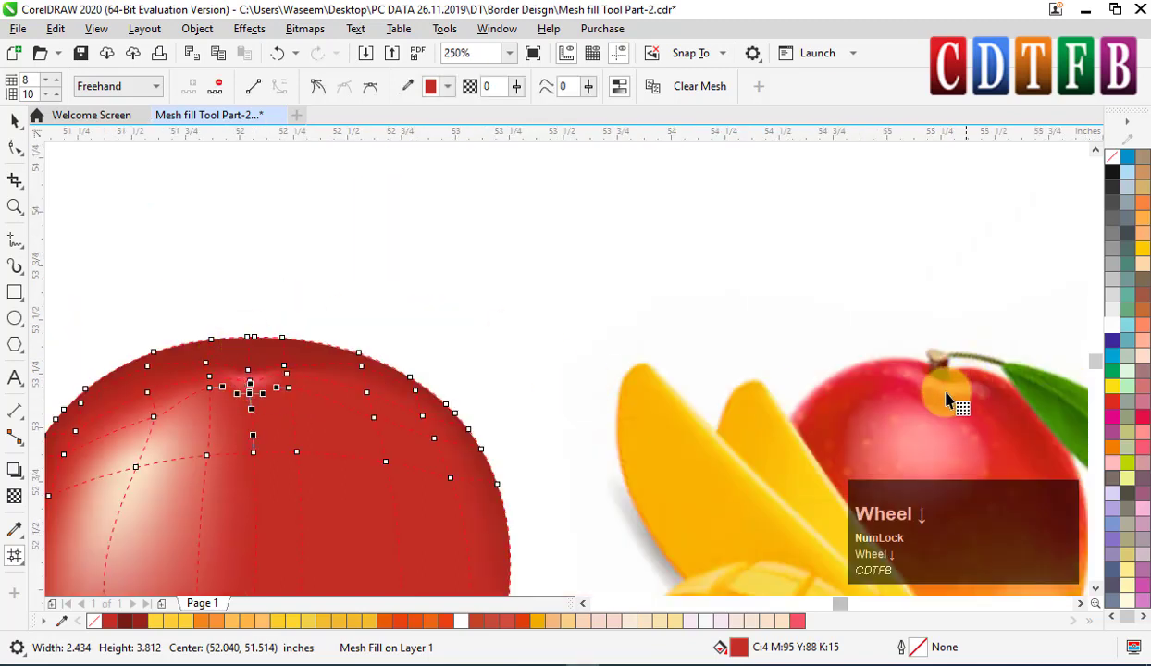
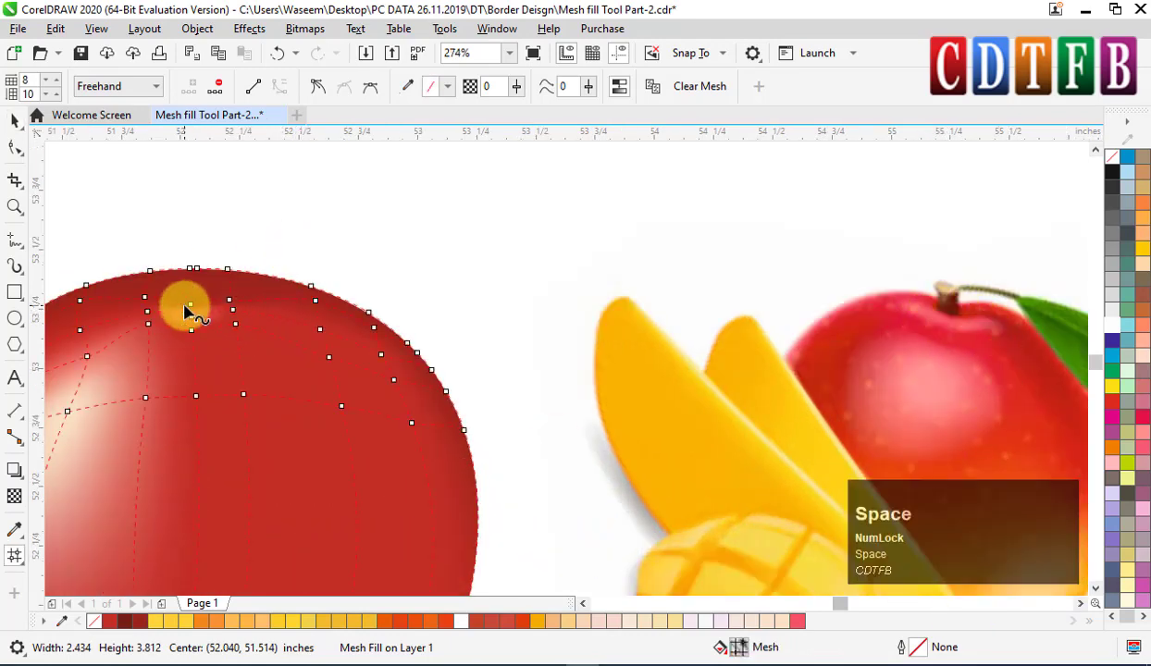
drag(198, 309, 444, 357)
scroll(down, 3)
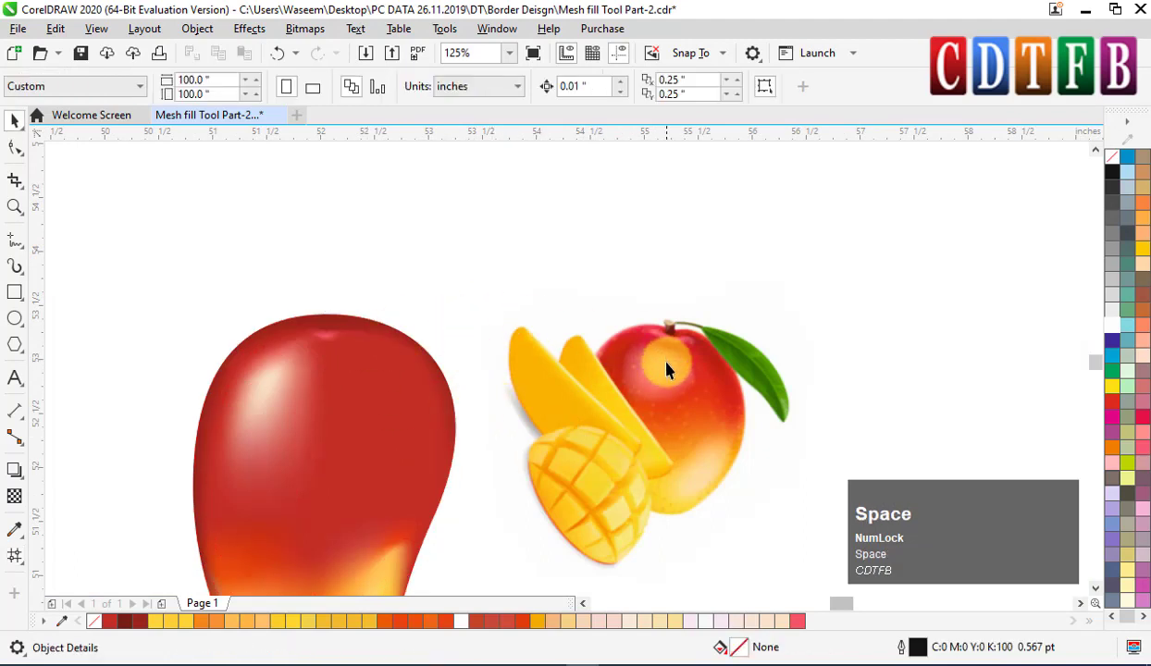
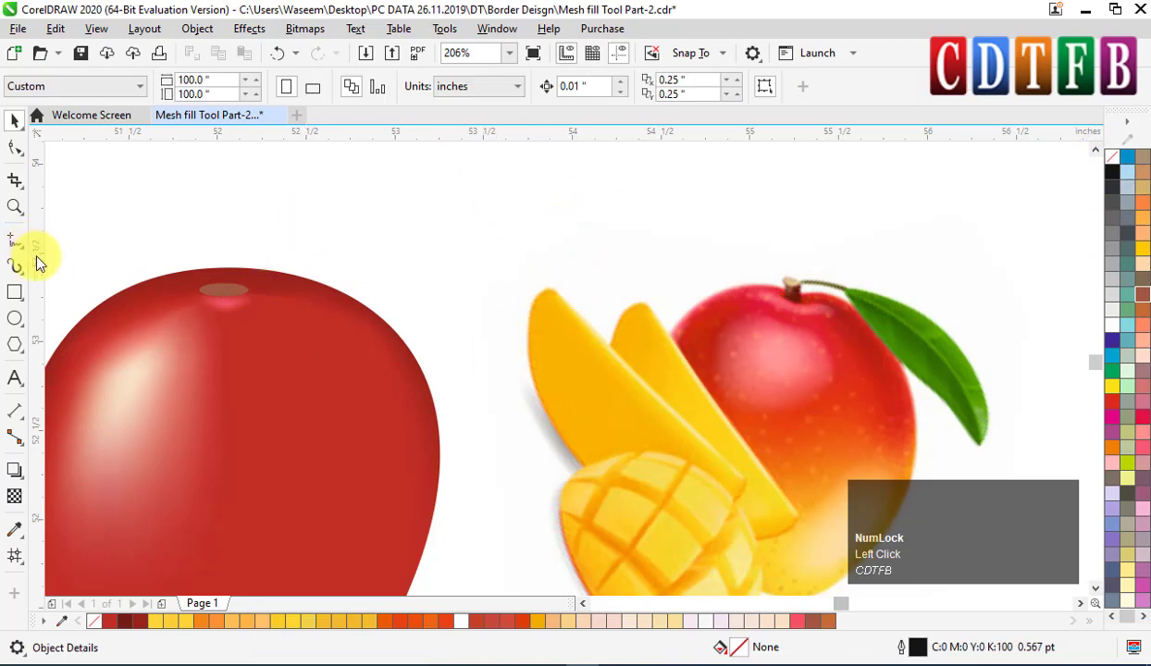
Step: Draw a small upright rectangle on the mango's top as the stem and begin reshaping it
drag(23, 322, 263, 312)
key(F10)
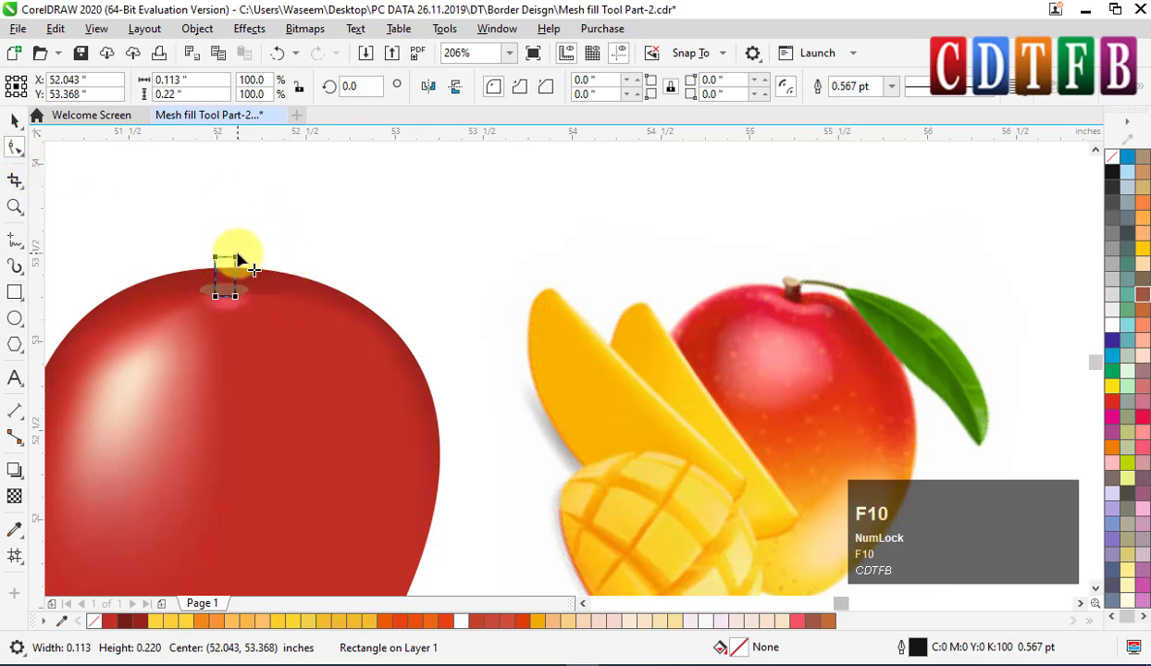
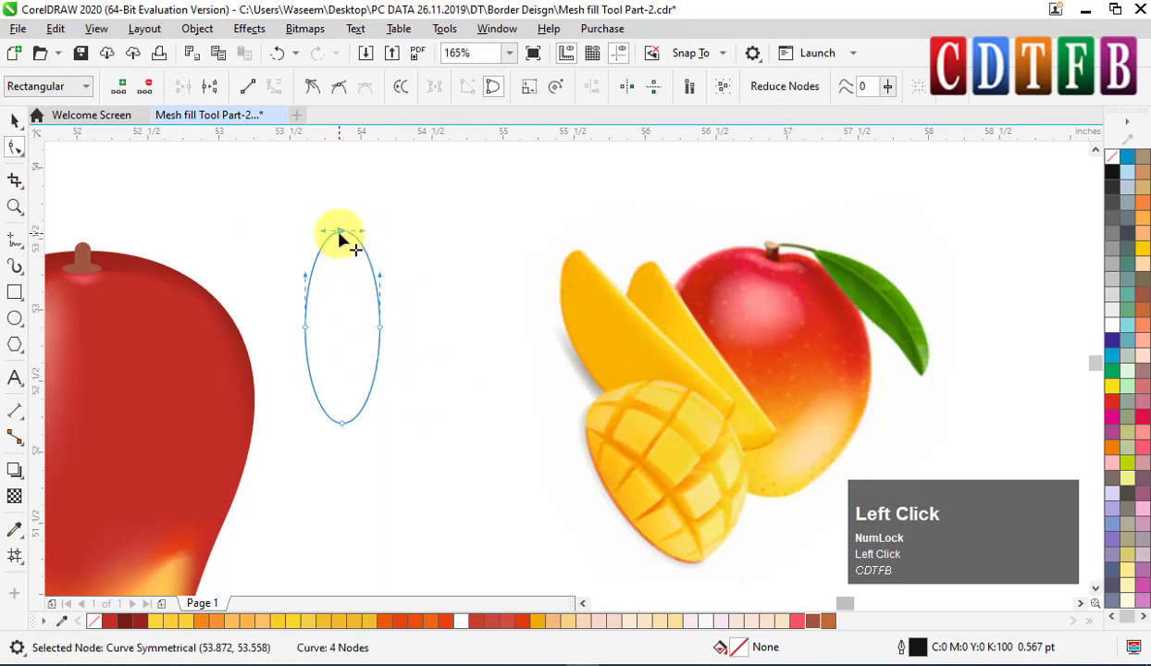
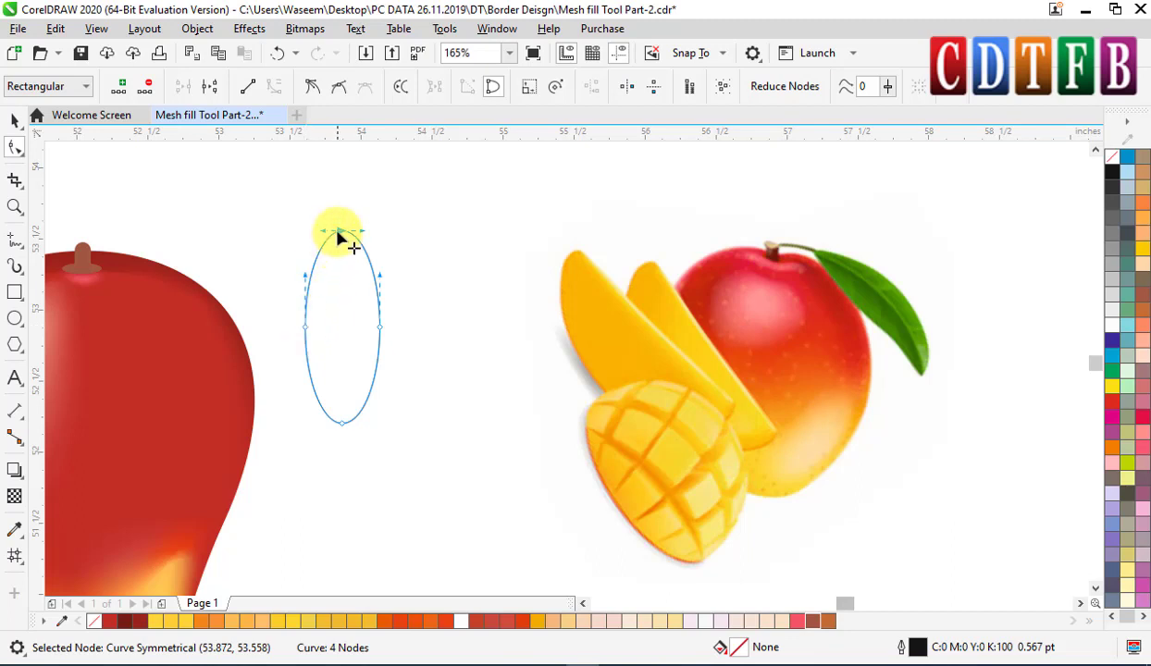
Step: Try editing the tall ellipse's side nodes, undo the change, then delete the ellipse
click(330, 248)
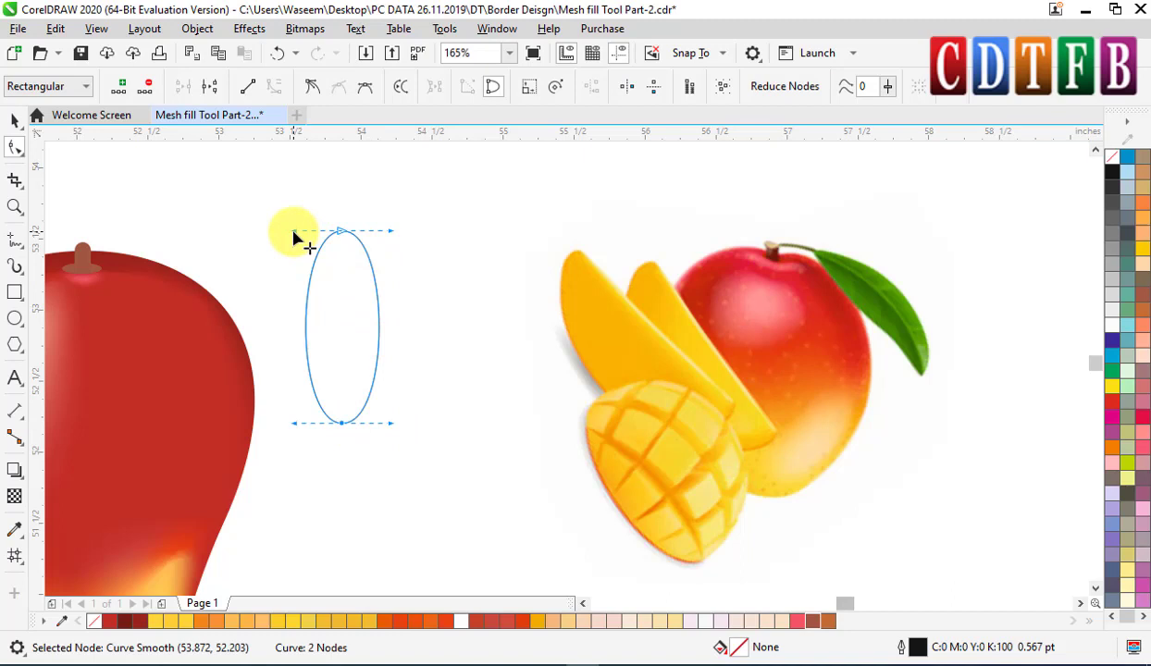
click(303, 240)
key(ctrl+z)
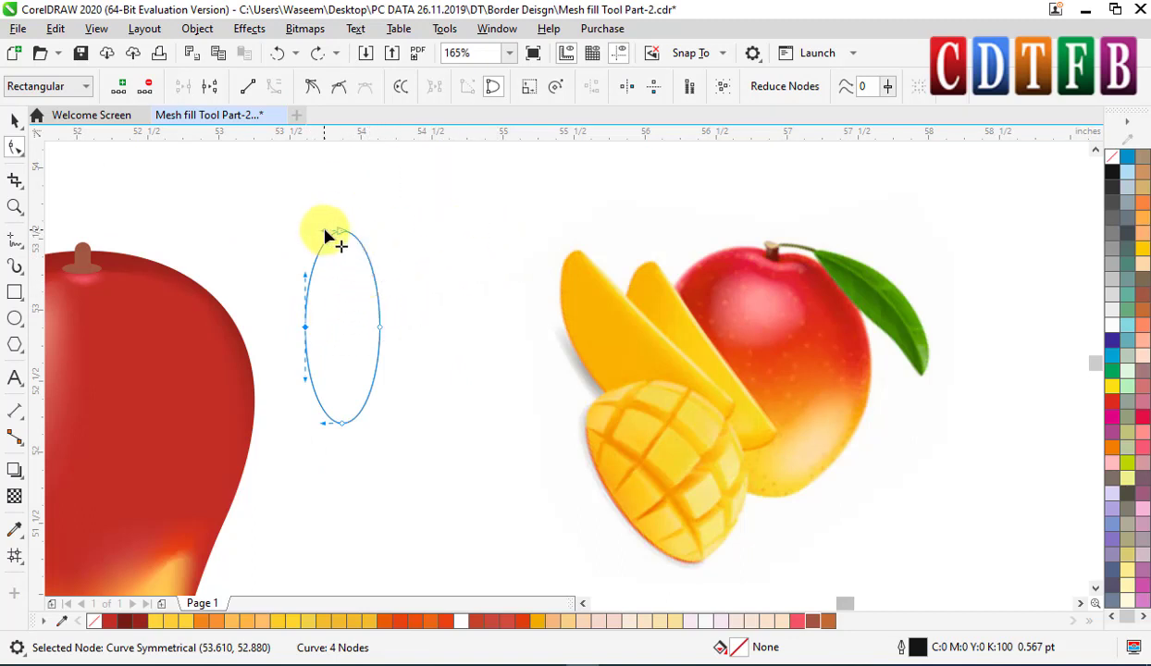
click(335, 240)
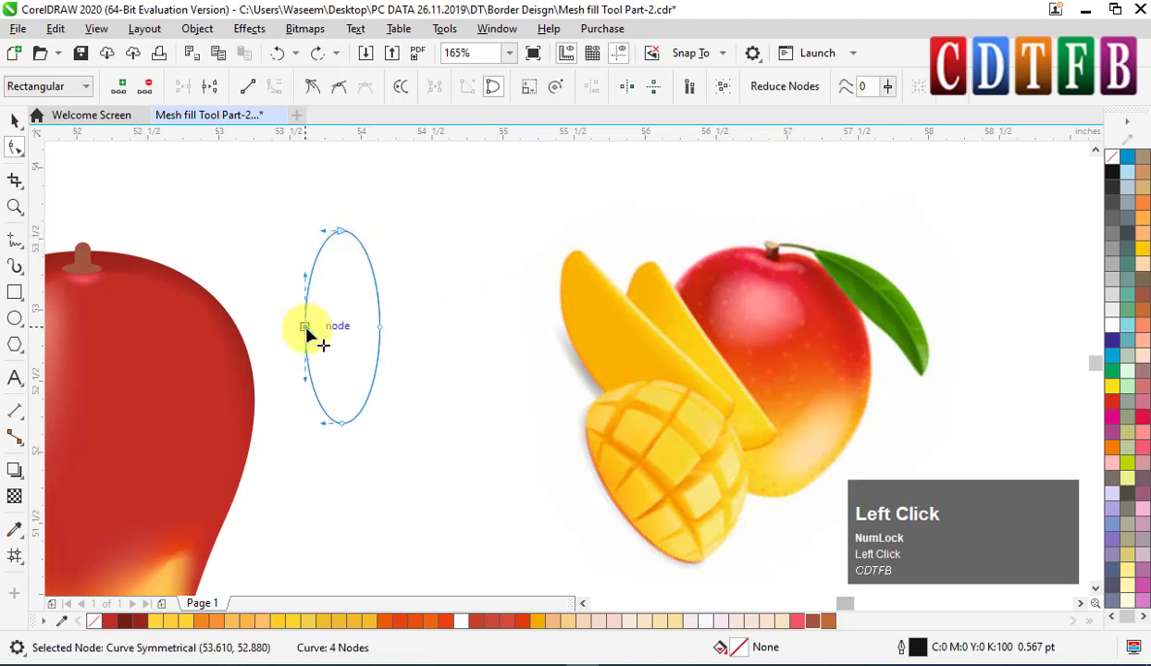
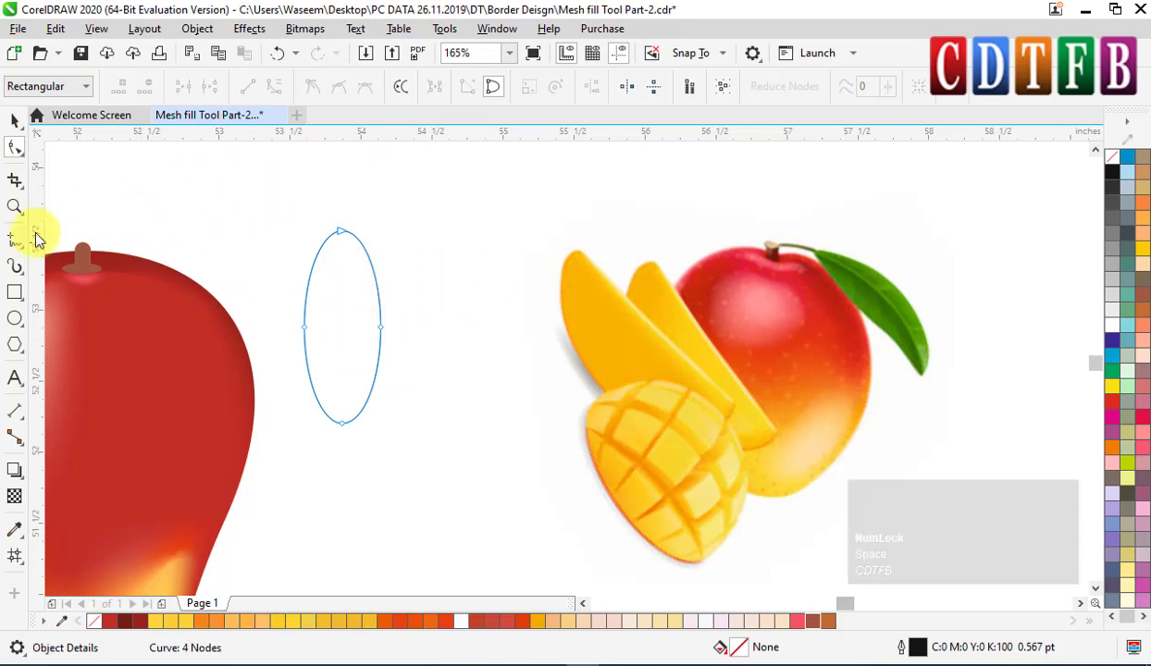
key(space)
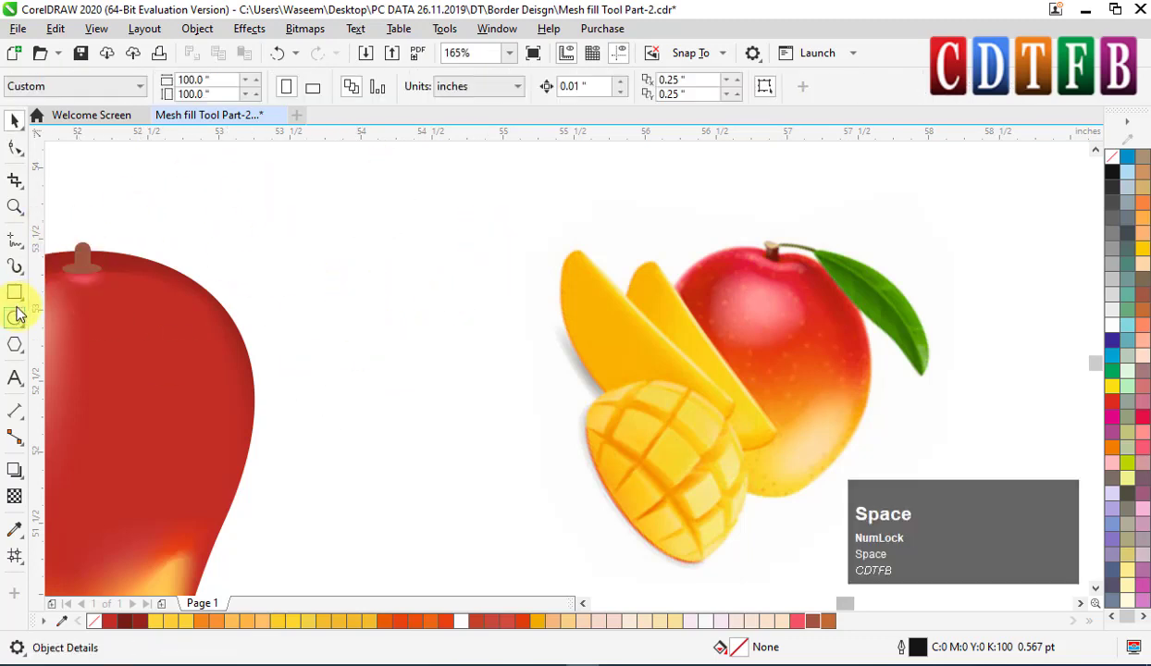
Step: Draw the pointed leaf with the Ellipse tool and fill it green from the palette swatch
click(21, 322)
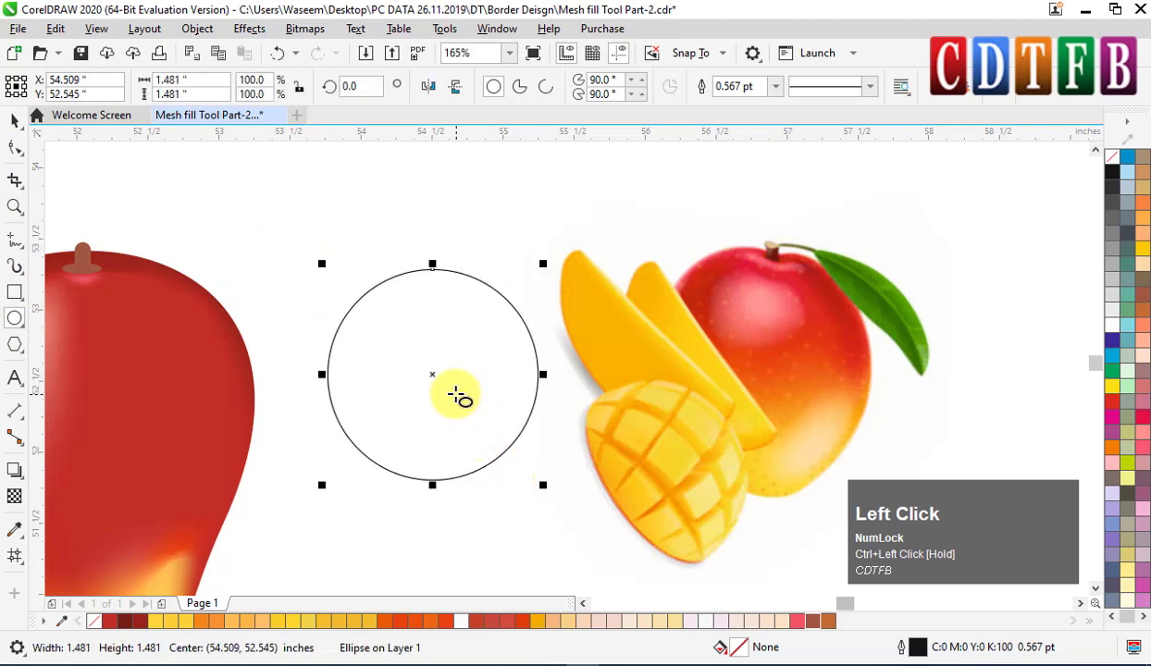
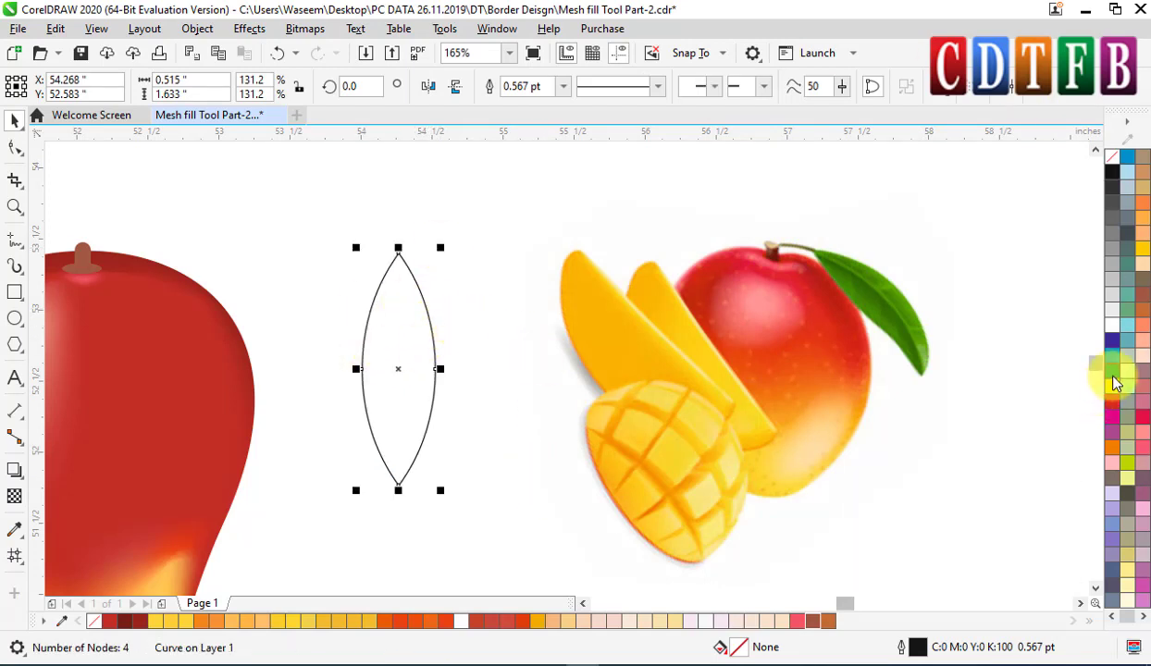
click(1119, 382)
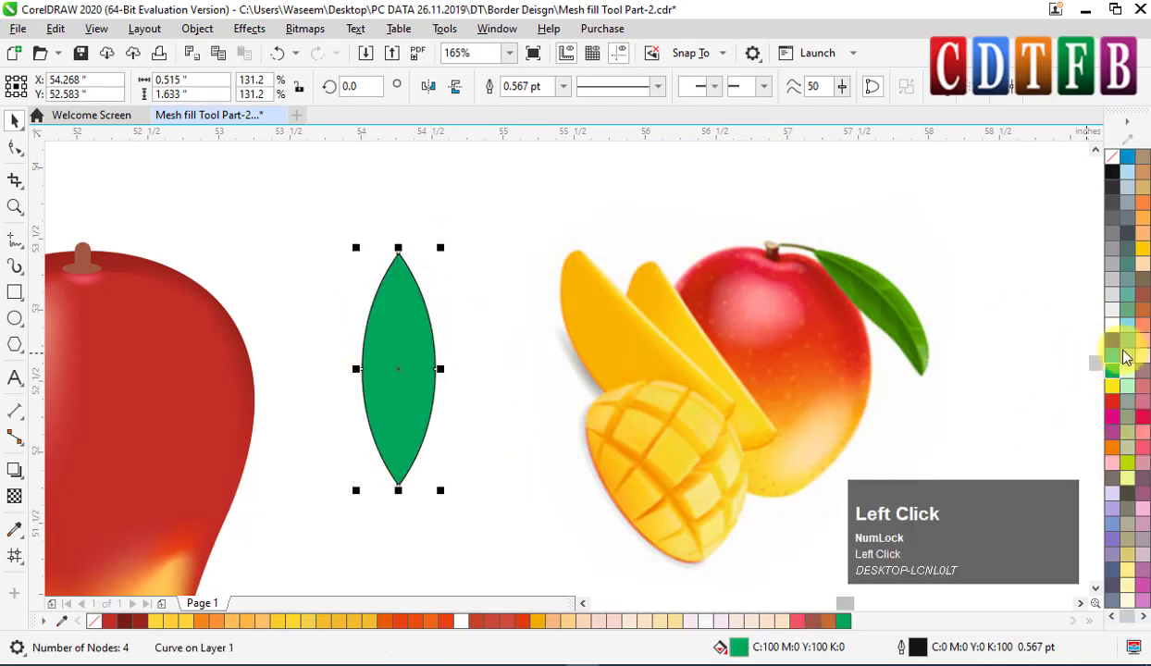
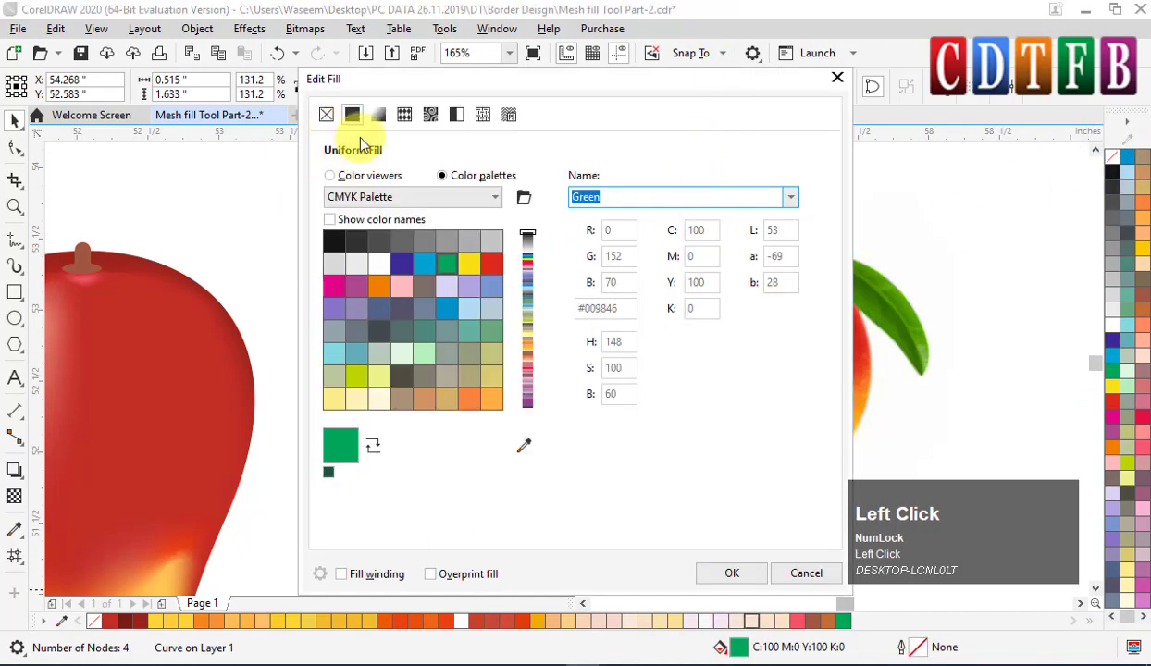
click(346, 183)
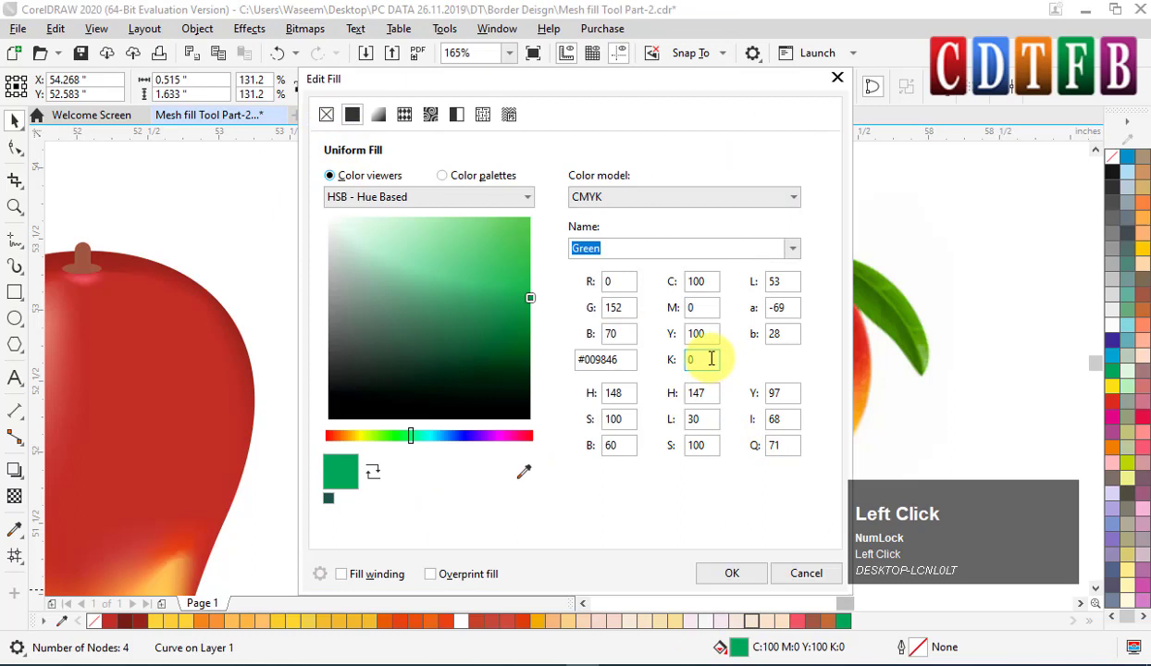
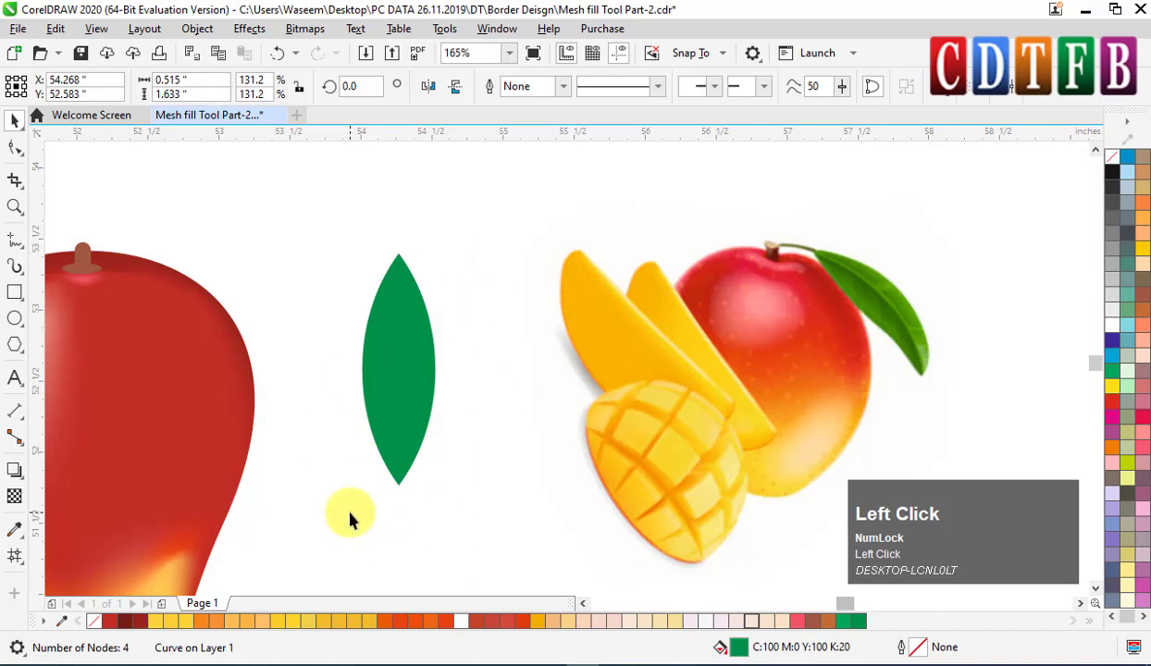
Step: Apply a mesh fill grid to the leaf and add an extra mesh line near its top
click(16, 567)
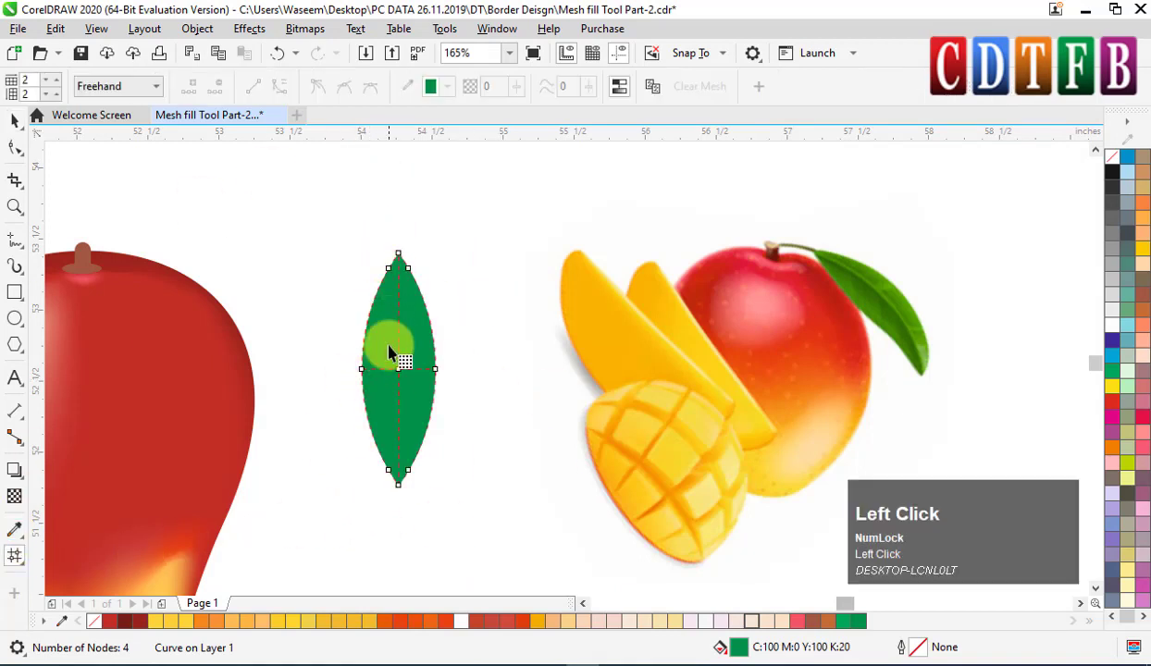
scroll(up, 3)
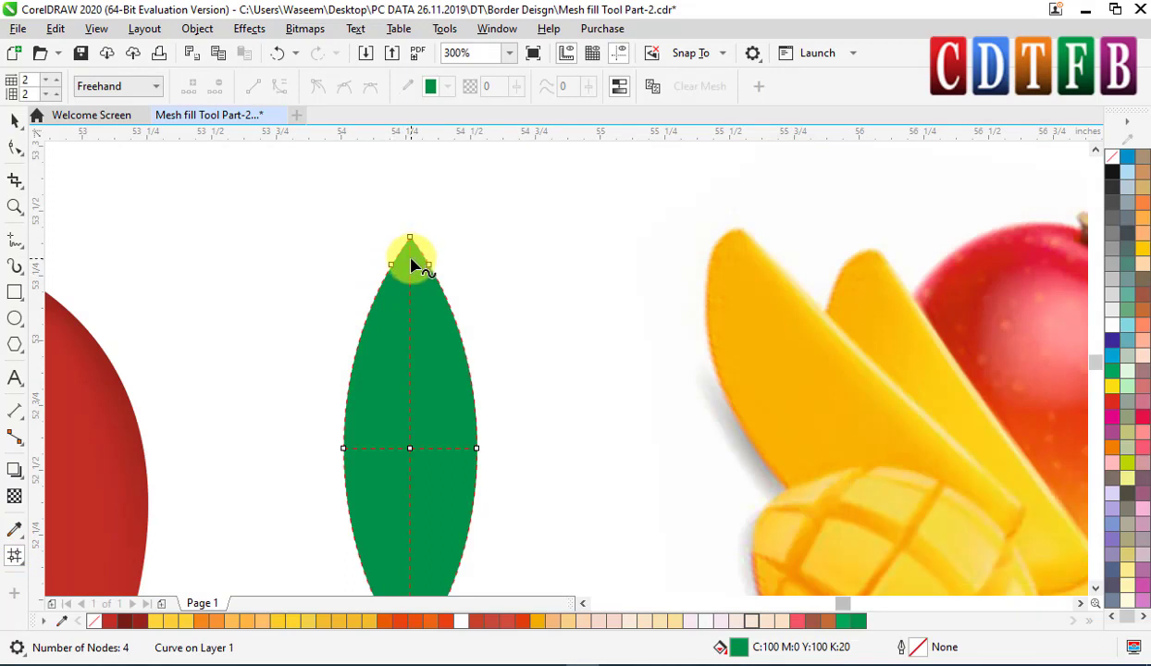
click(420, 262)
scroll(down, 3)
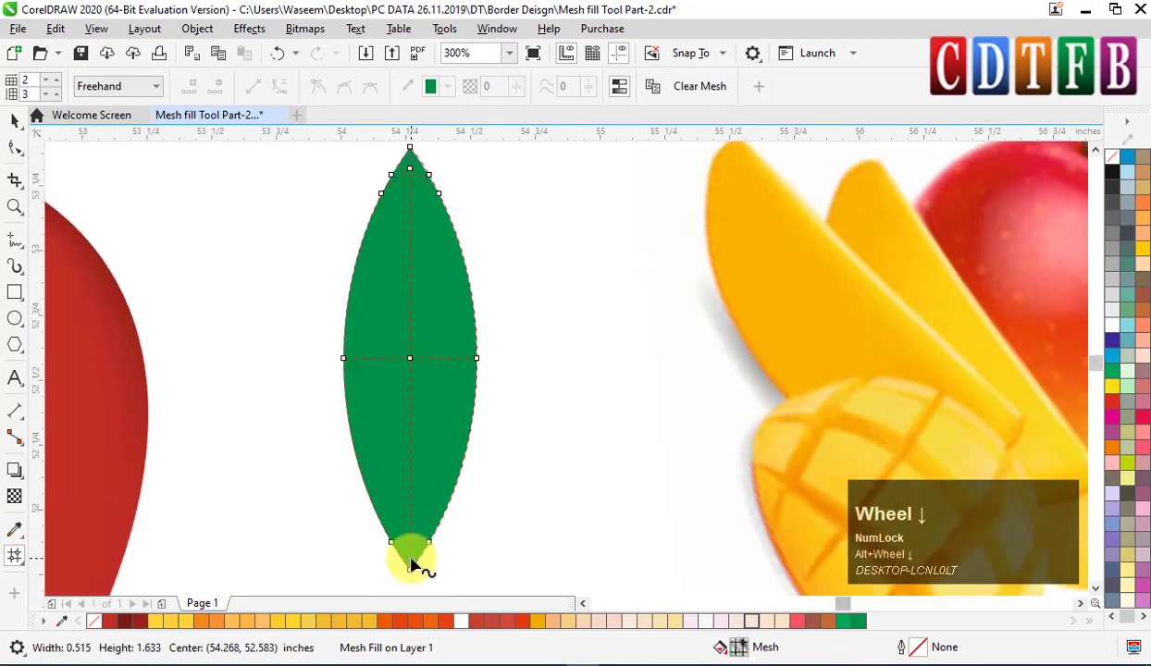
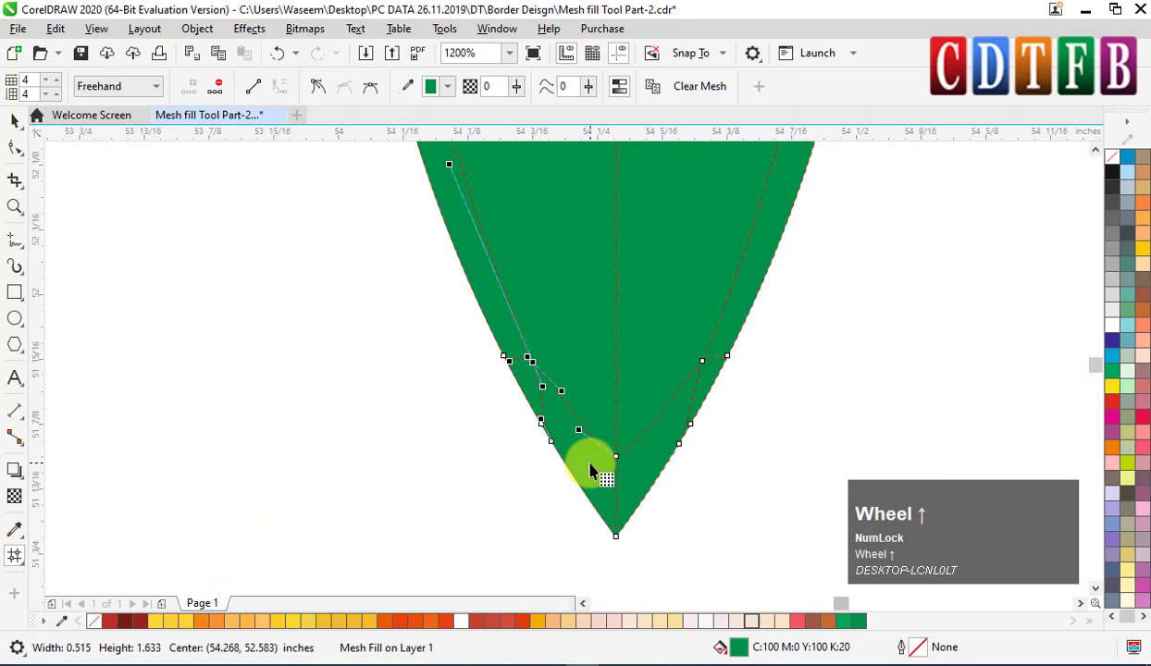
scroll(up, 3)
drag(532, 447, 459, 93)
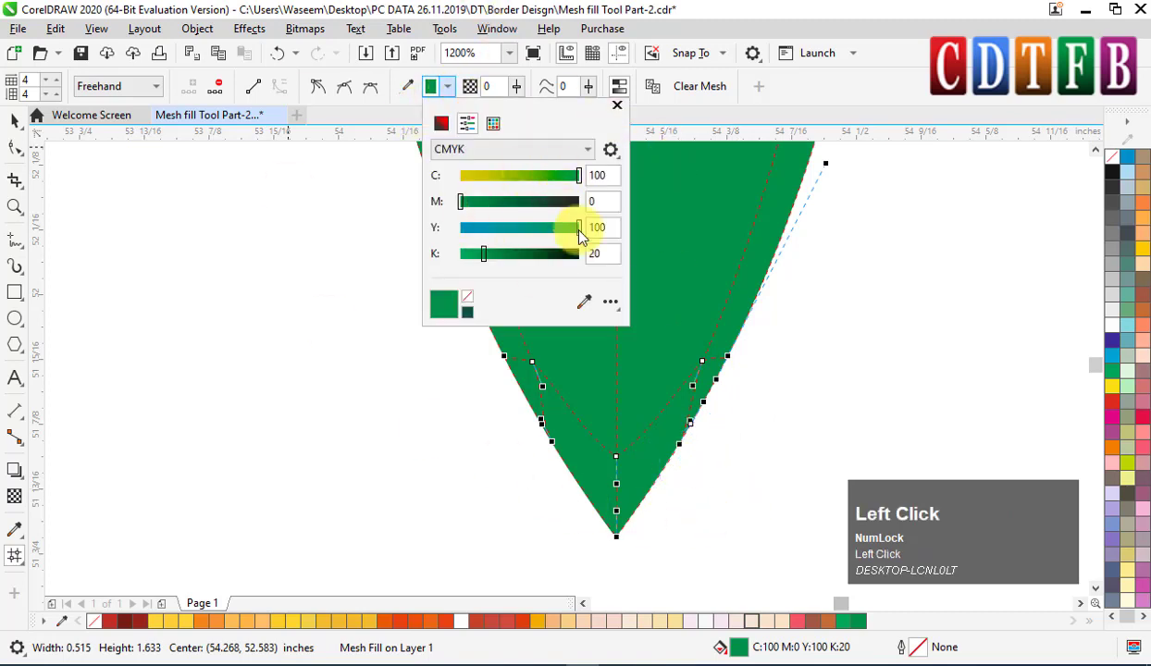
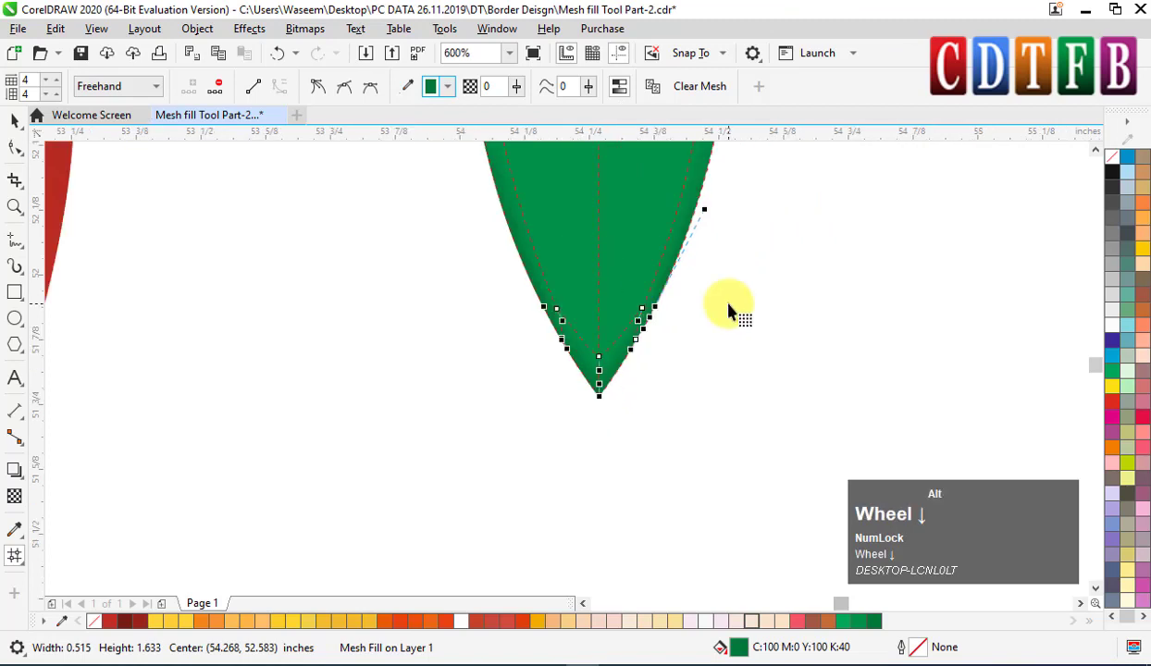
Step: Select mesh nodes along the leaf edges and tips and shade them a darker green (K 20/40)
scroll(up, 3)
drag(767, 296, 787, 330)
scroll(up, 3)
drag(587, 233, 457, 89)
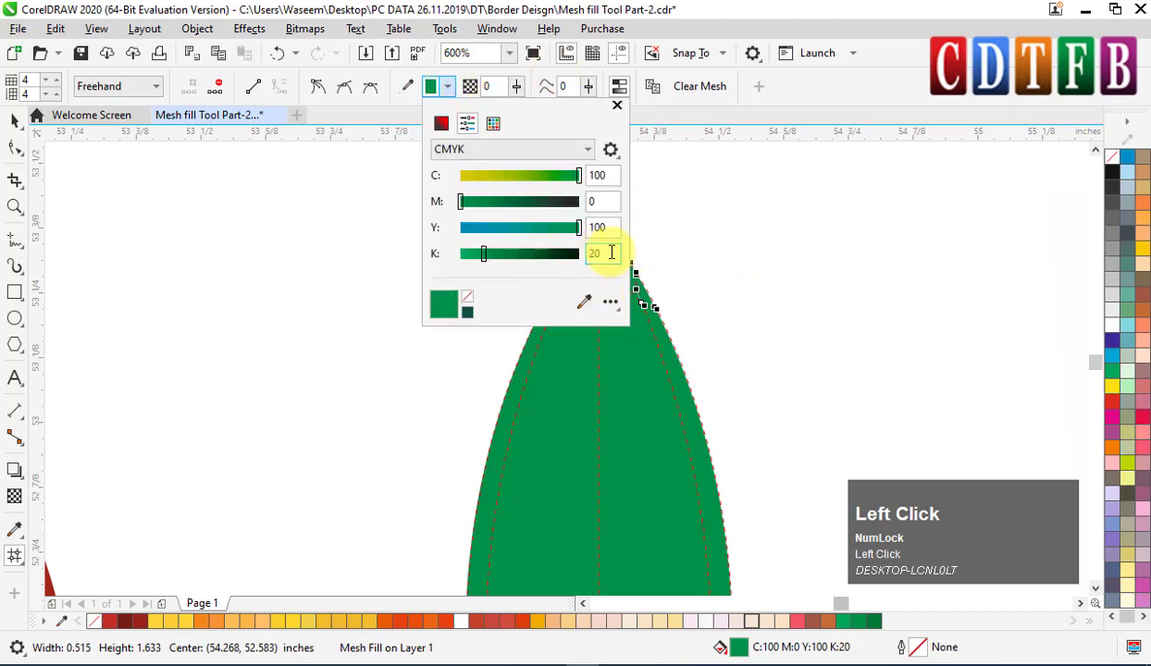
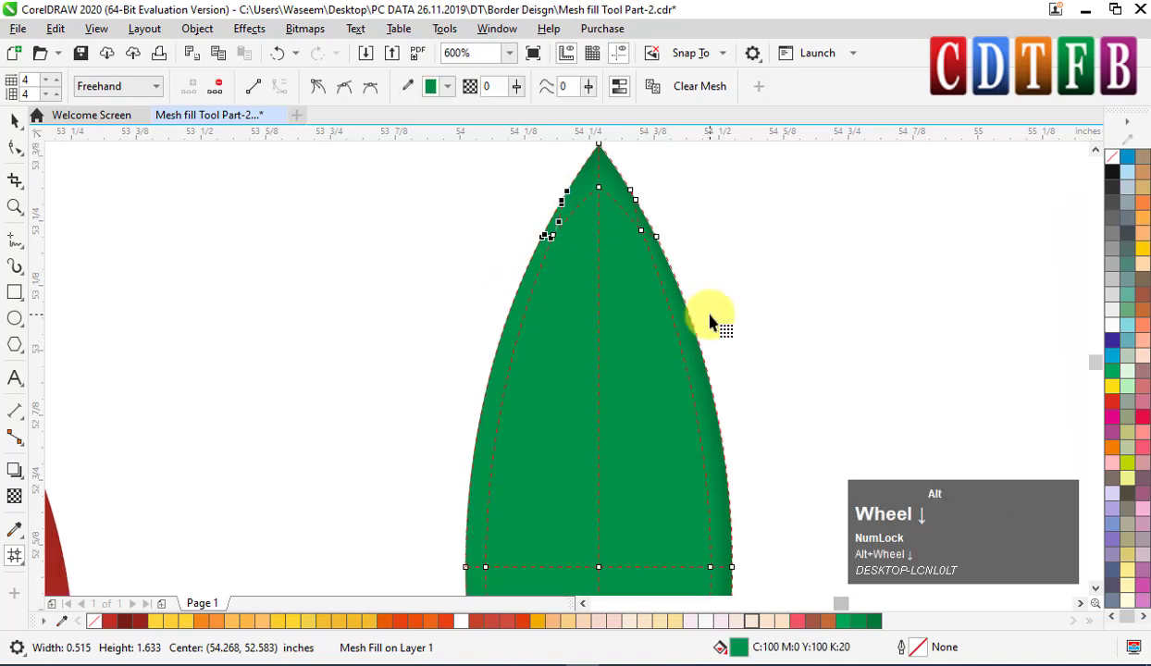
scroll(down, 3)
click(452, 232)
scroll(down, 3)
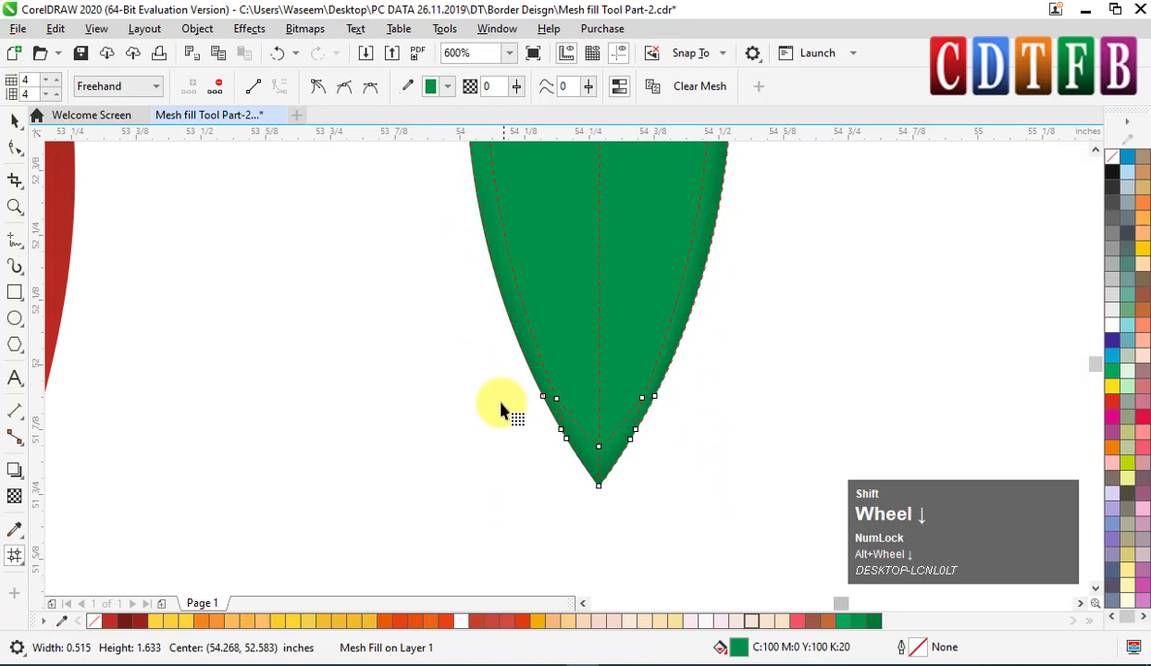
click(542, 399)
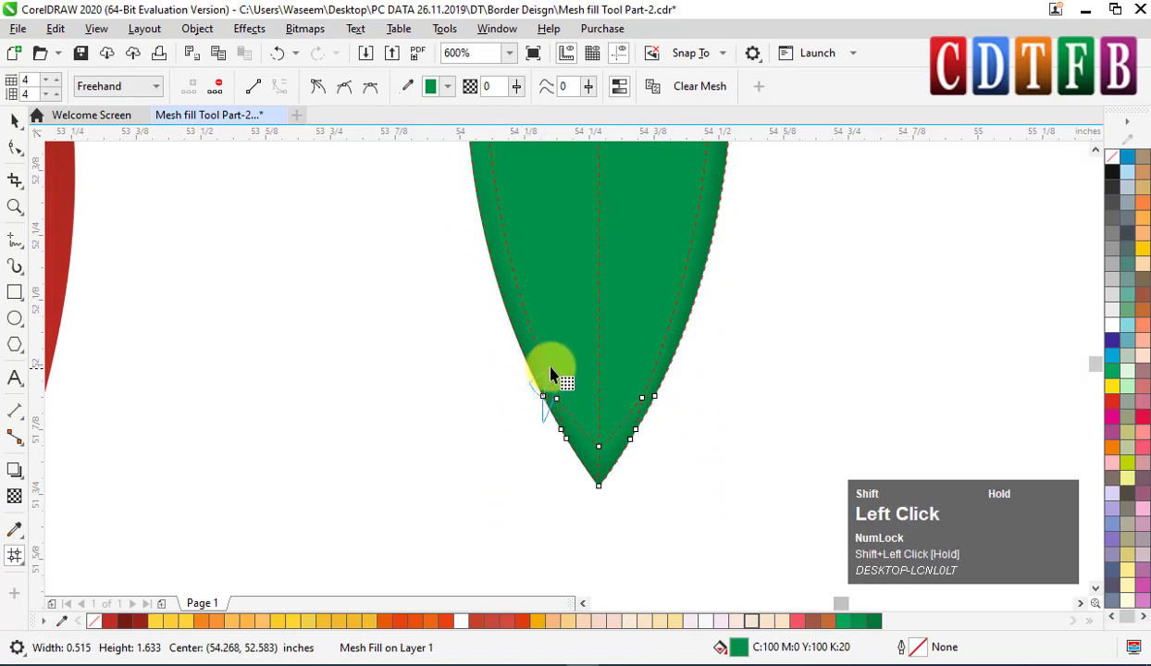
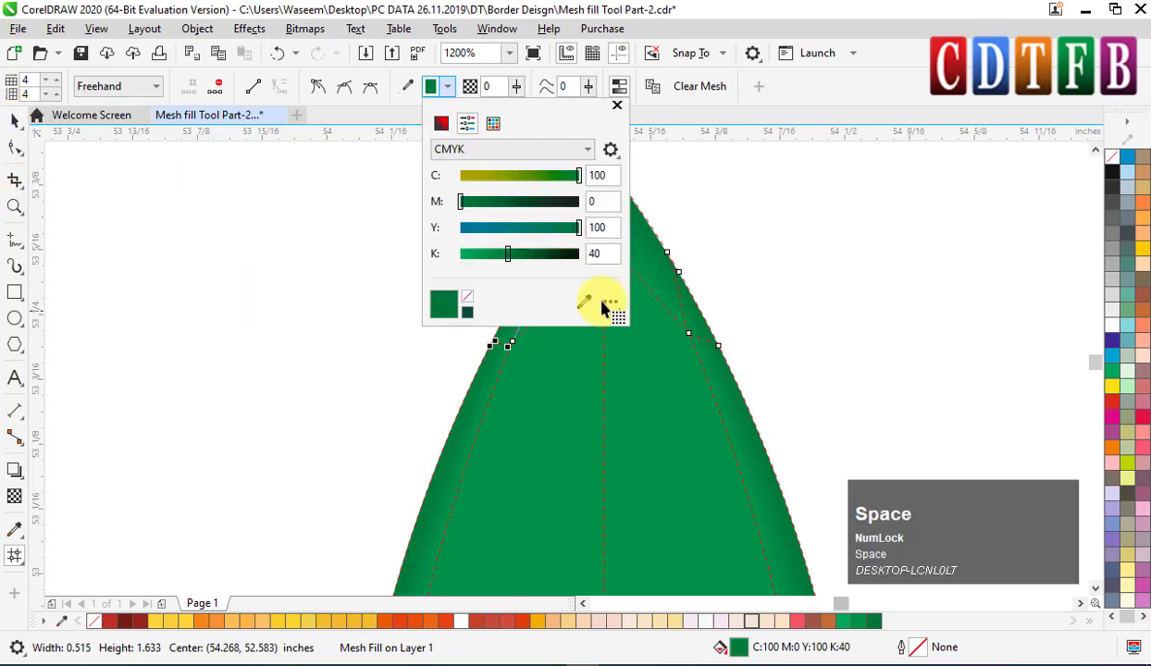
scroll(down, 3)
click(875, 52)
scroll(down, 3)
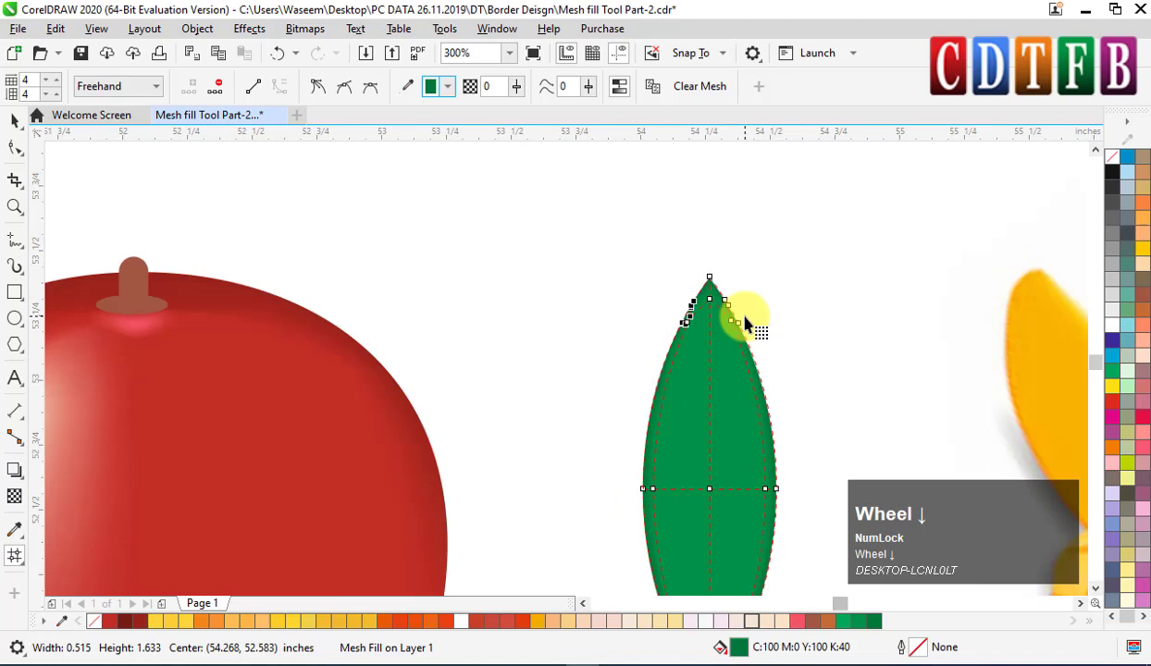
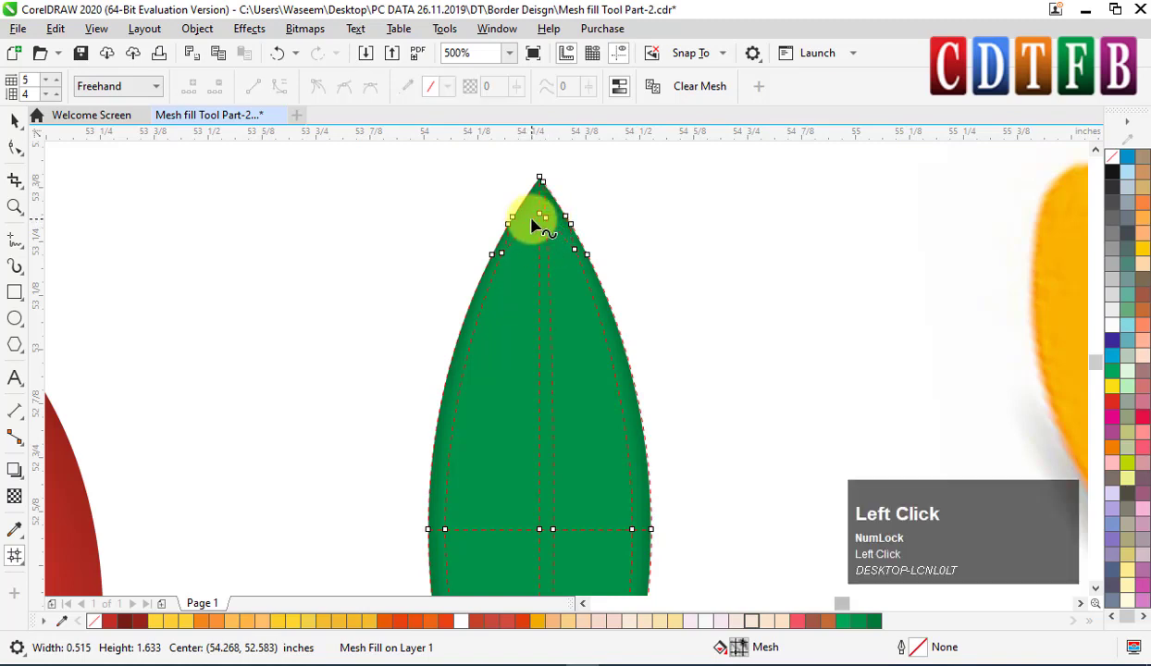
Step: Add a vertical mesh line down the leaf's centre and colour its nodes yellow-green C40 M0 Y100 K0
click(541, 222)
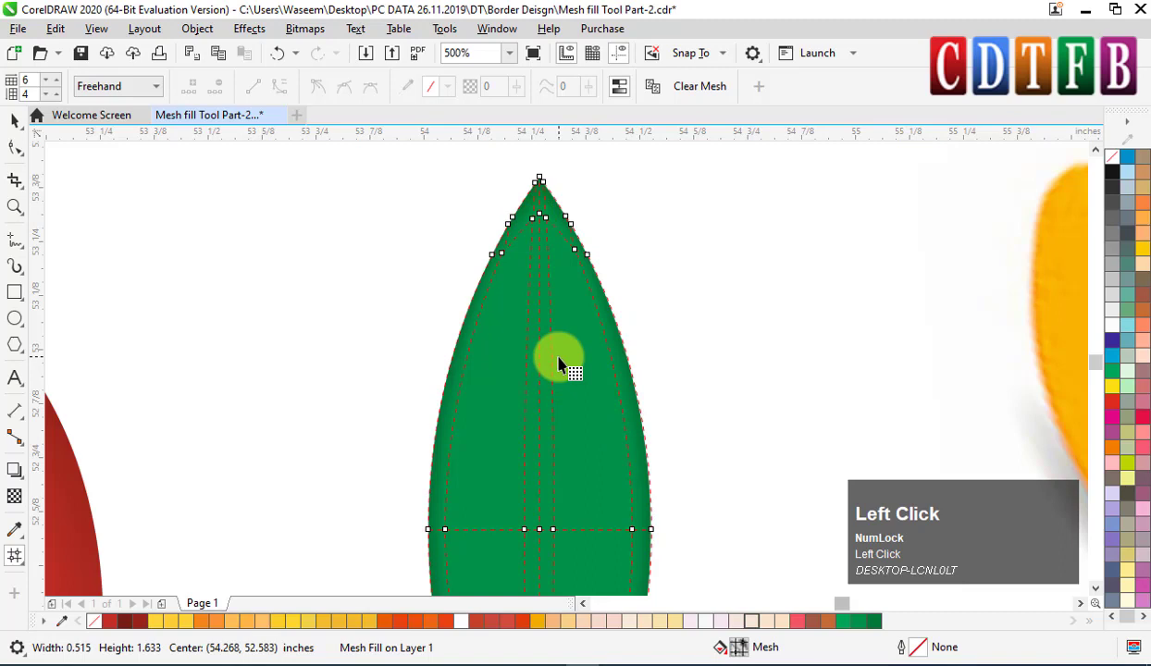
scroll(down, 3)
drag(573, 346, 522, 351)
key(ctrl+z)
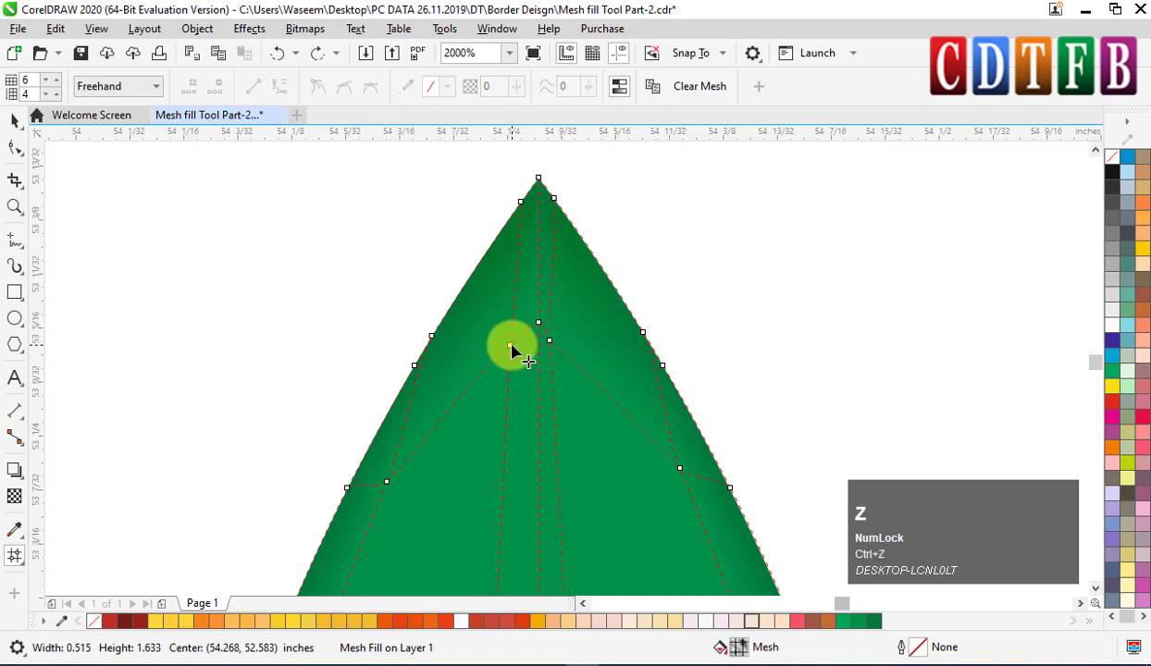
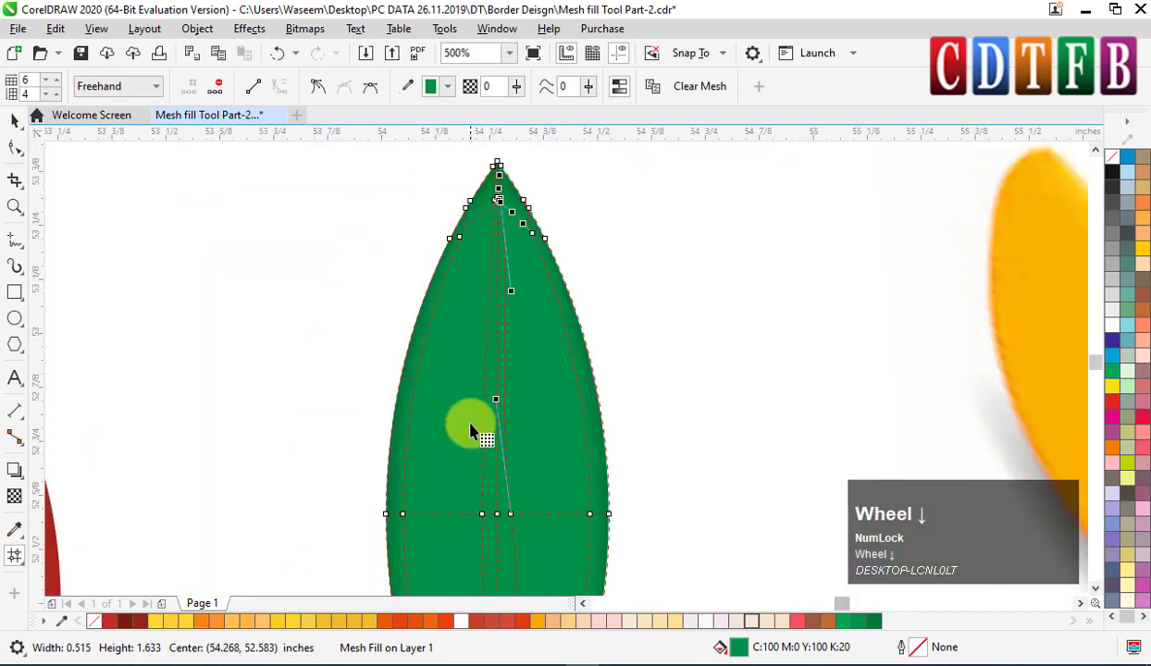
drag(492, 520, 508, 517)
scroll(up, 3)
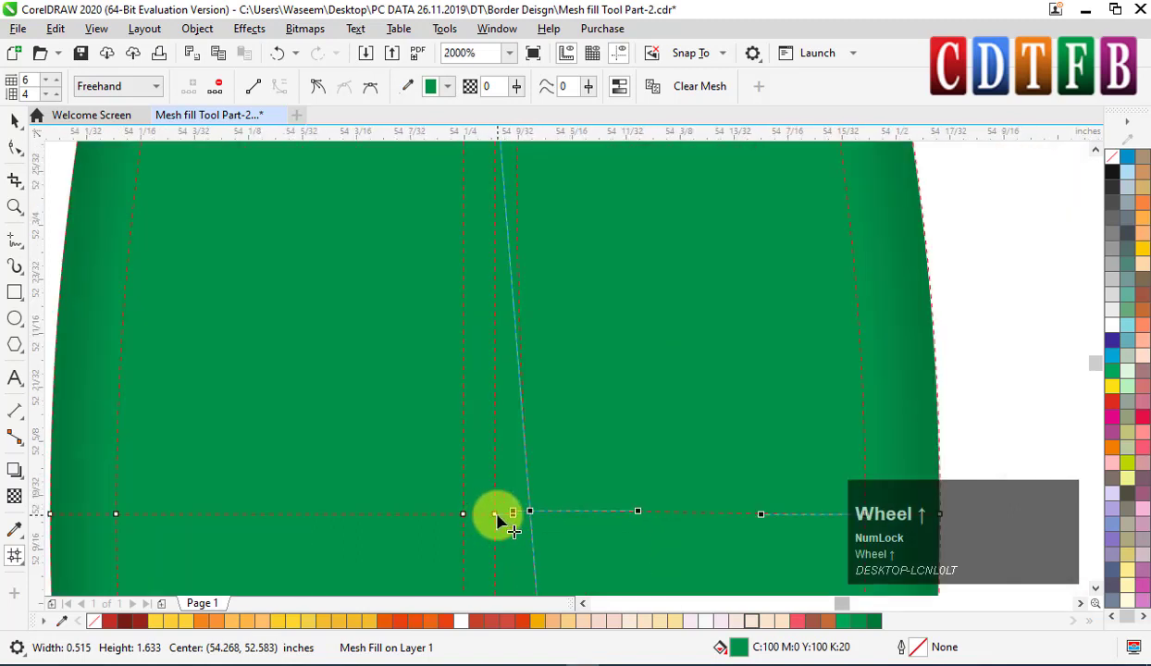
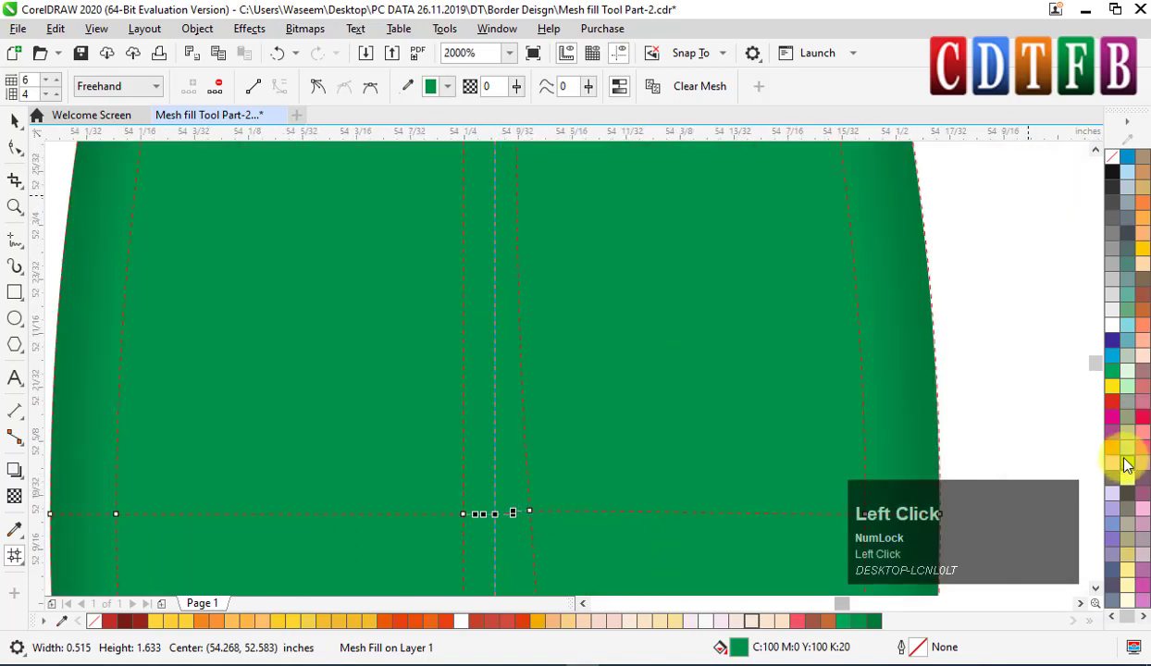
scroll(down, 3)
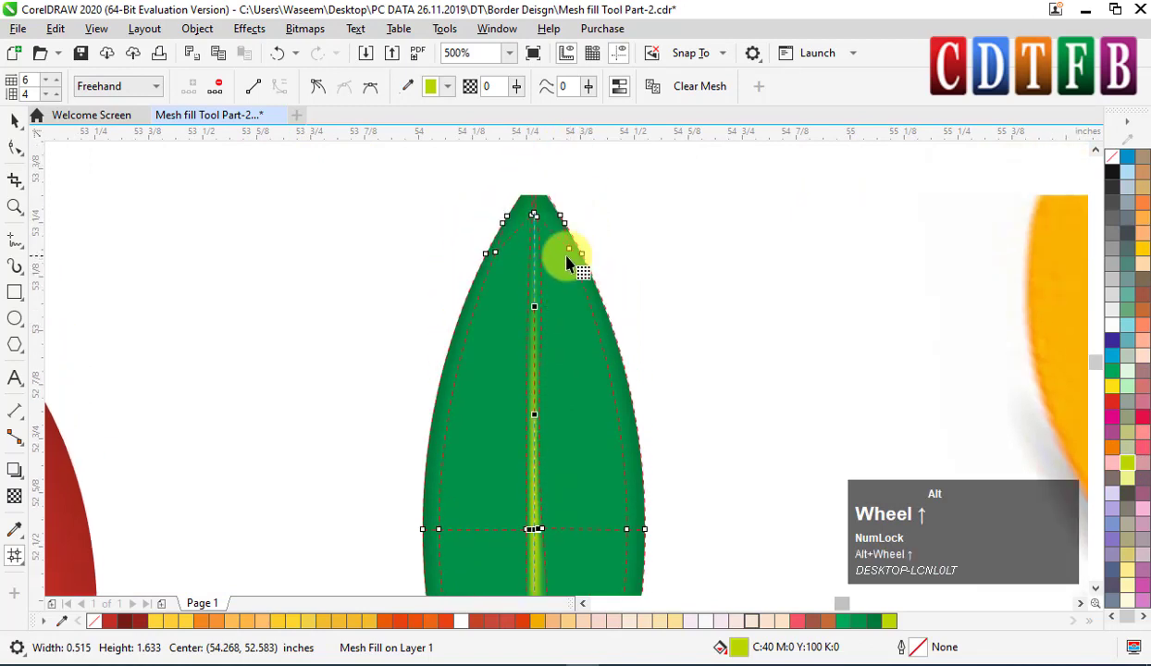
scroll(up, 3)
scroll(down, 3)
scroll(down, 3)
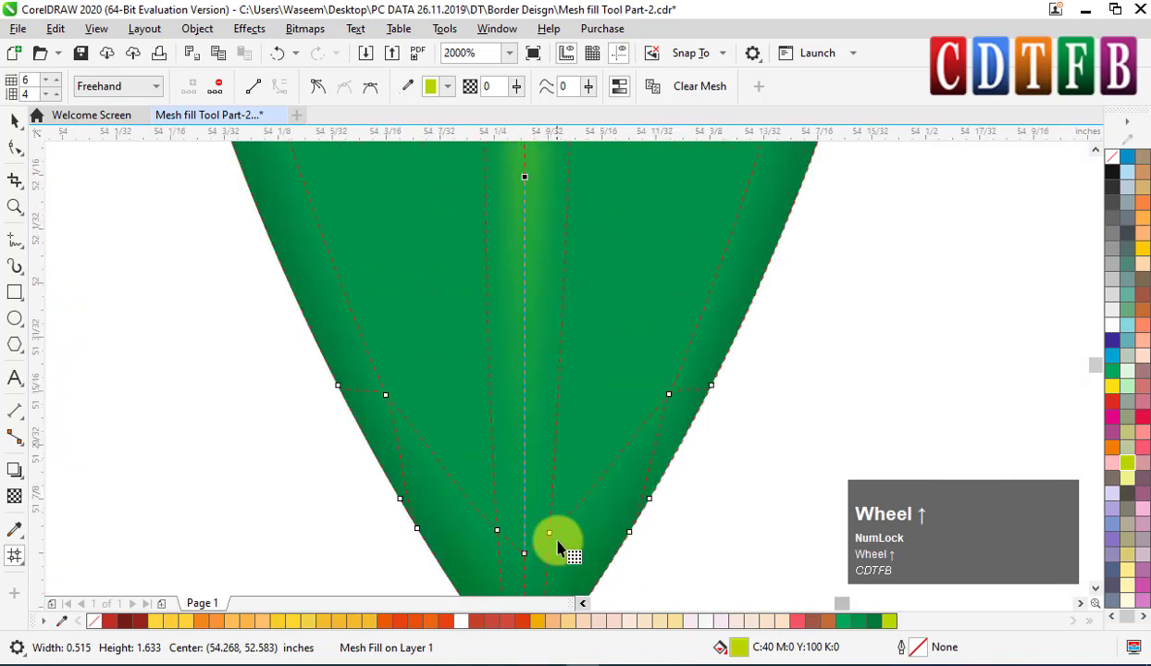
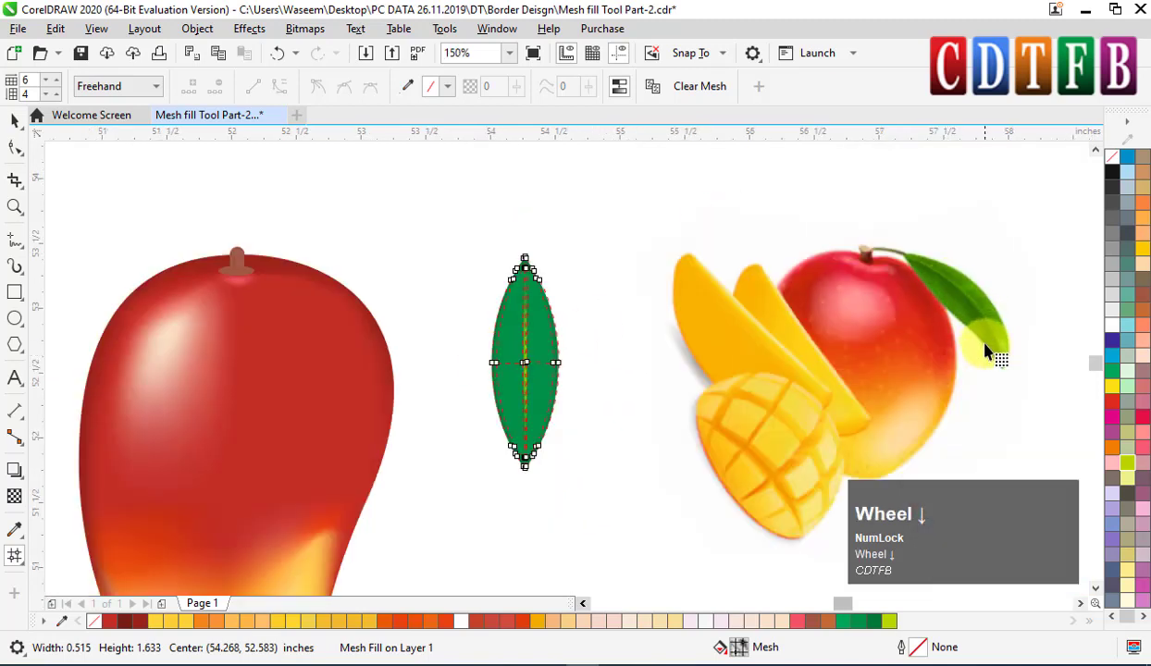
Step: Add a mesh line beside the central vein and set its nodes to a darker green with K 40
scroll(down, 3)
scroll(up, 3)
click(522, 368)
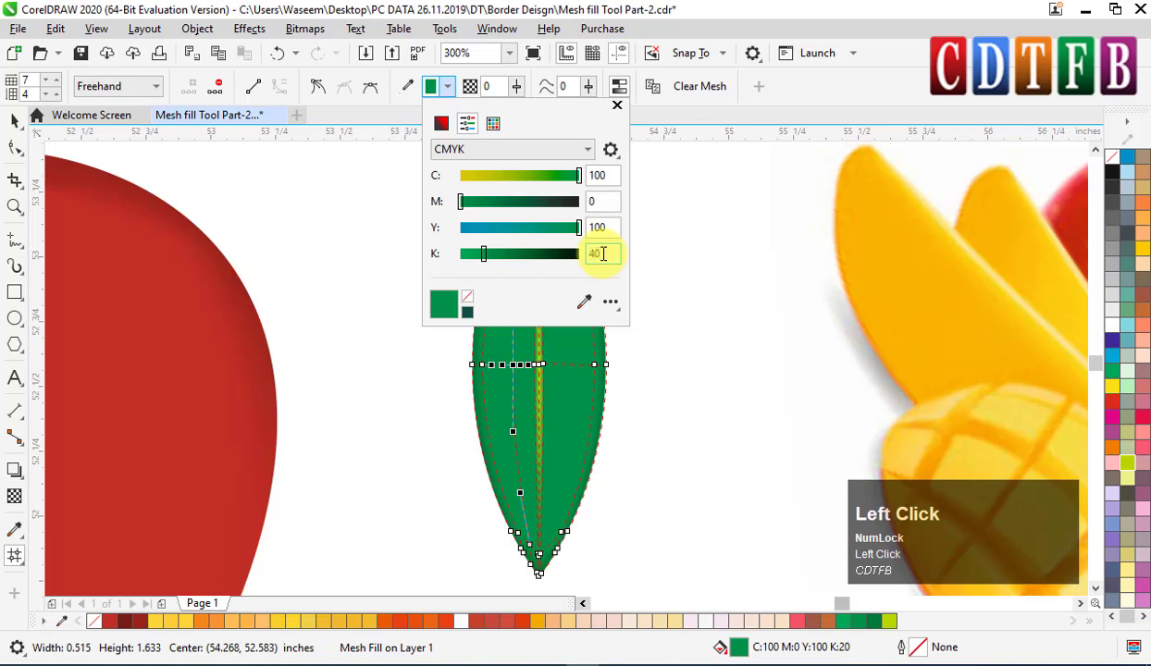
key(shift+Tab)
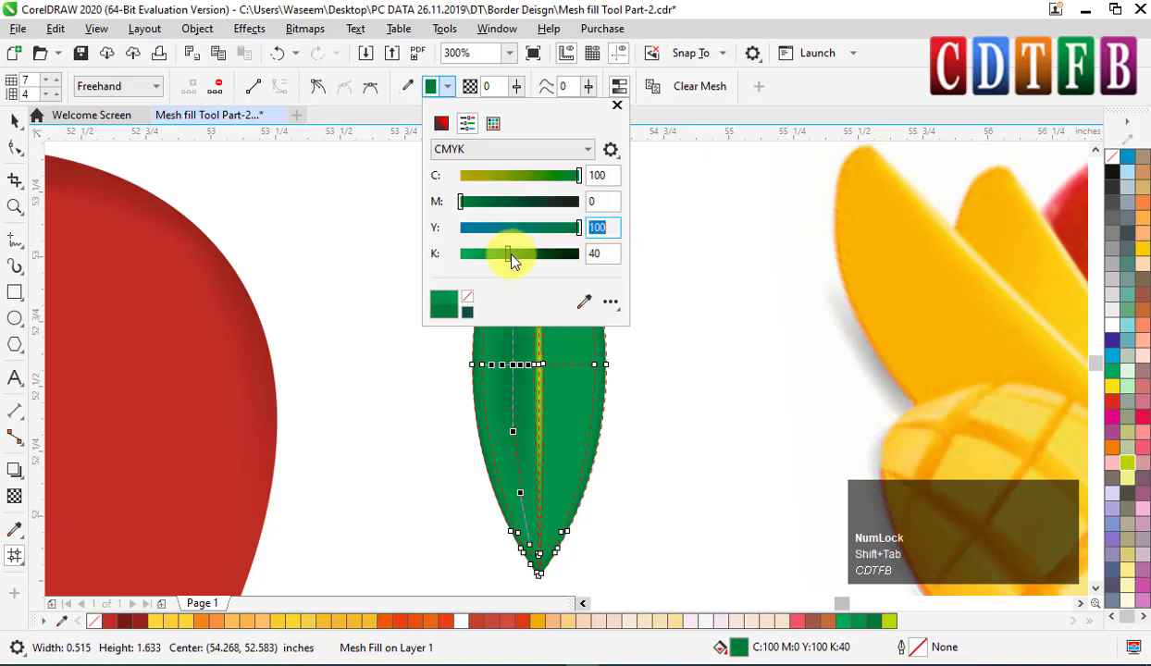
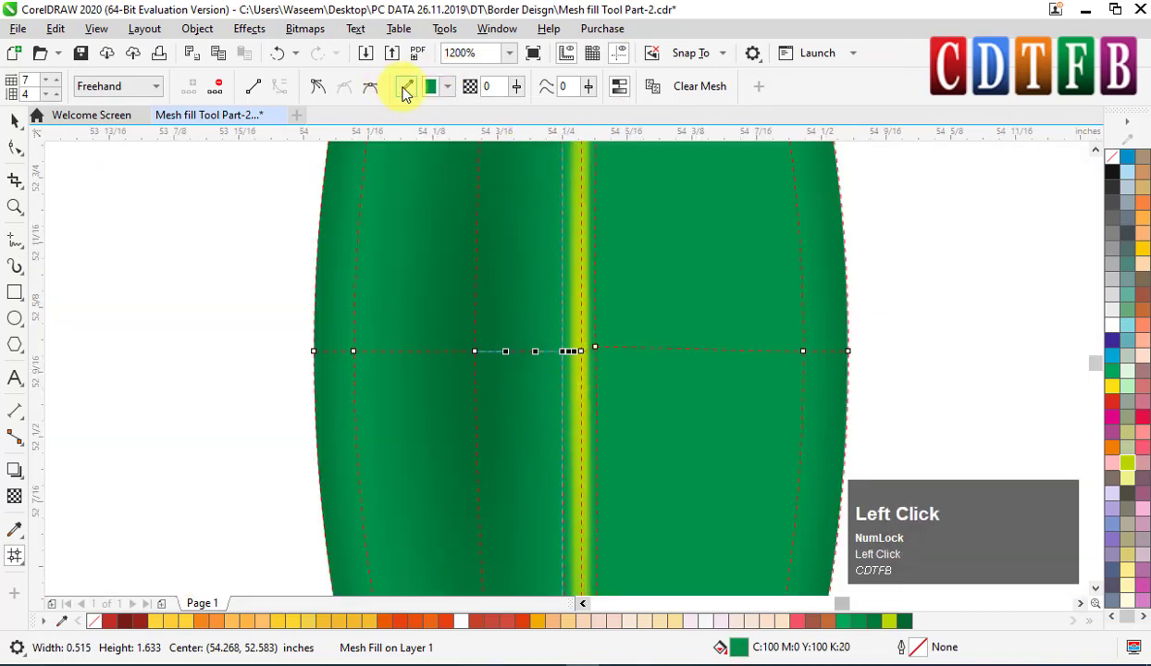
scroll(down, 3)
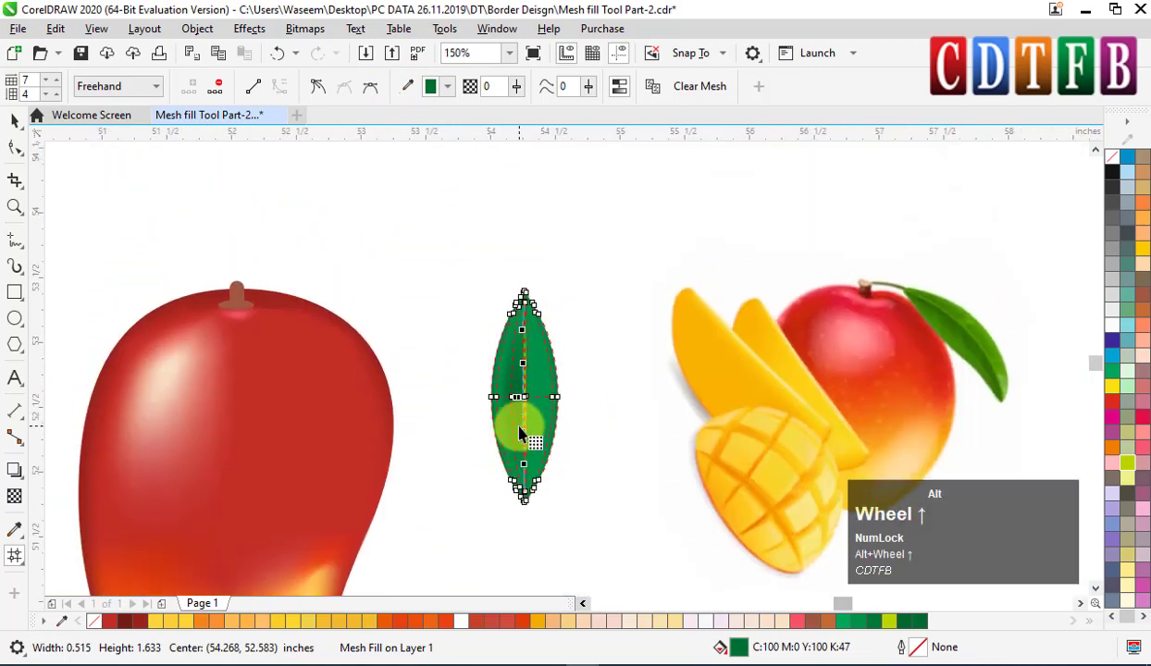
scroll(up, 3)
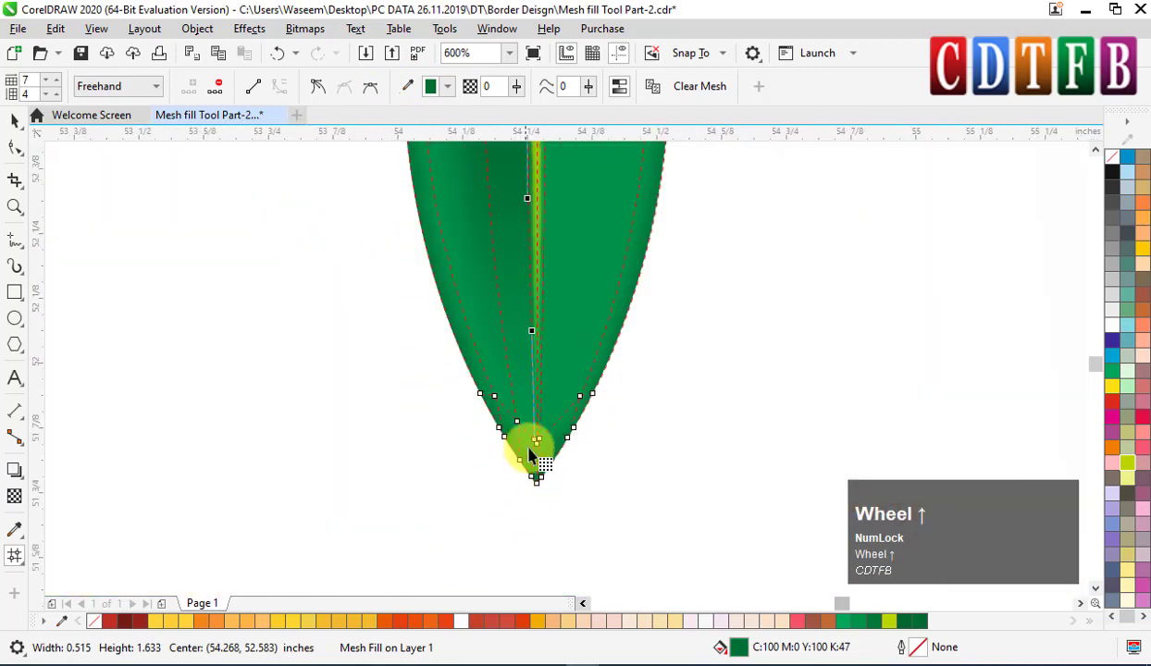
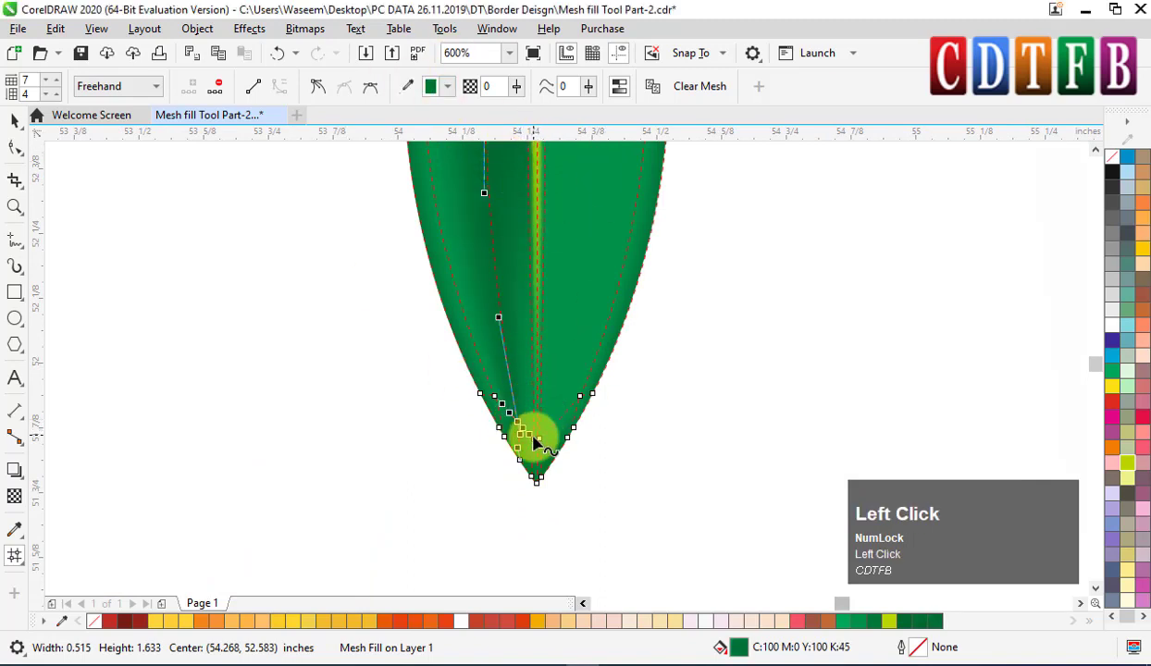
Step: Sample darker green from the leaf's shading with the eyedropper and apply it to nodes near the top
scroll(up, 3)
click(536, 433)
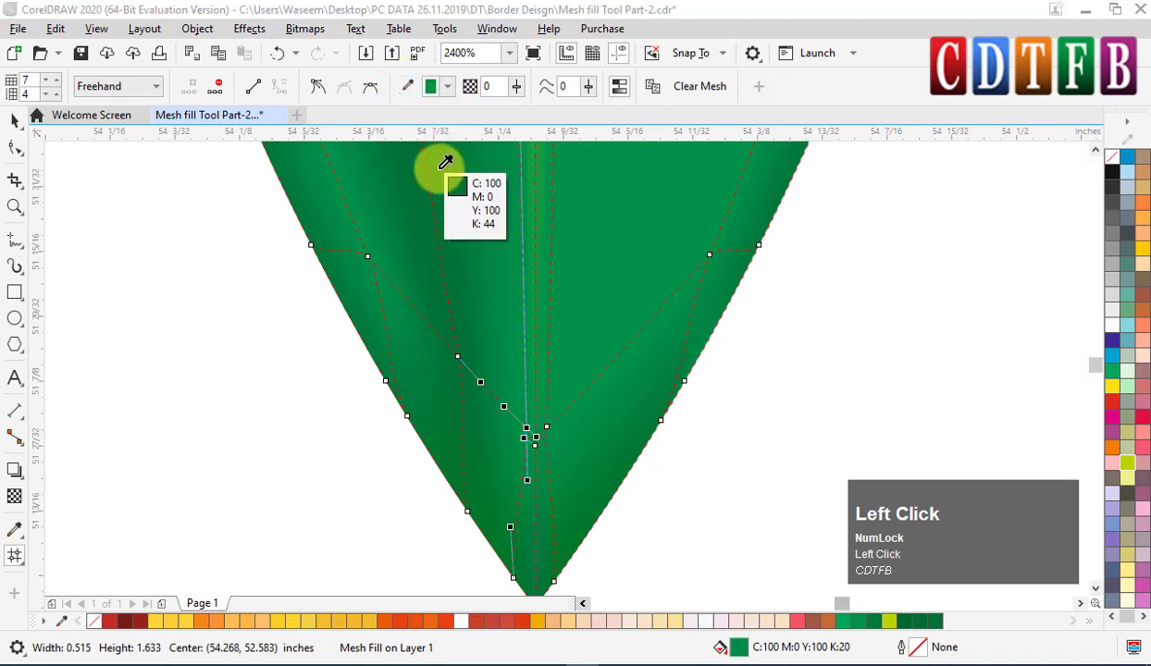
scroll(down, 3)
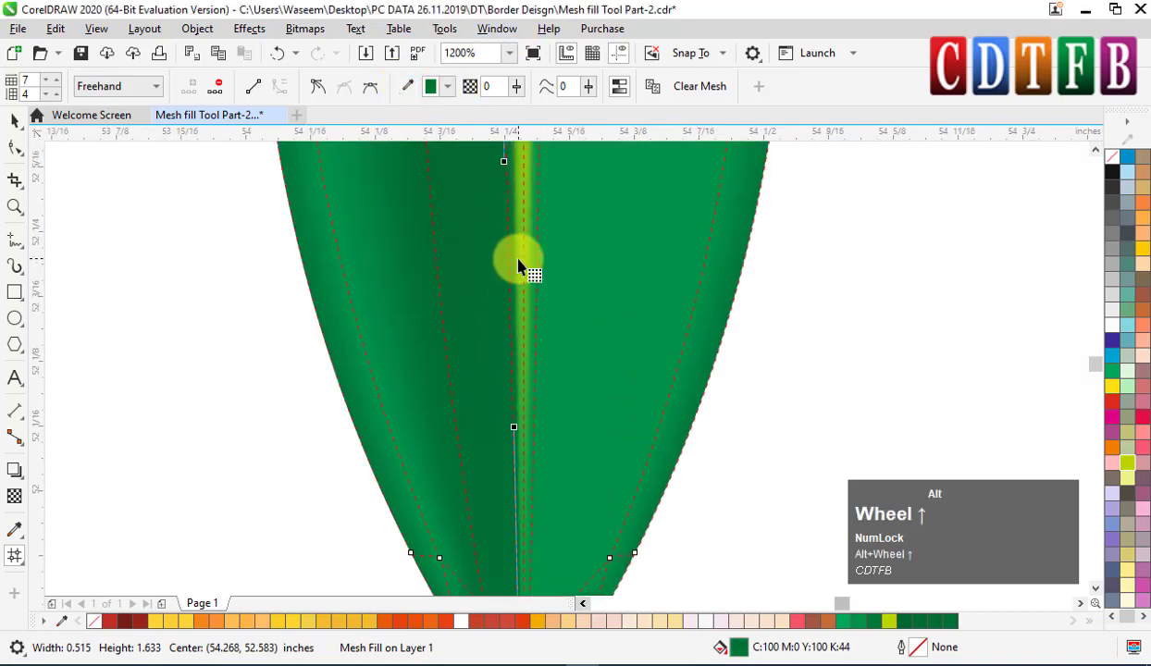
scroll(up, 3)
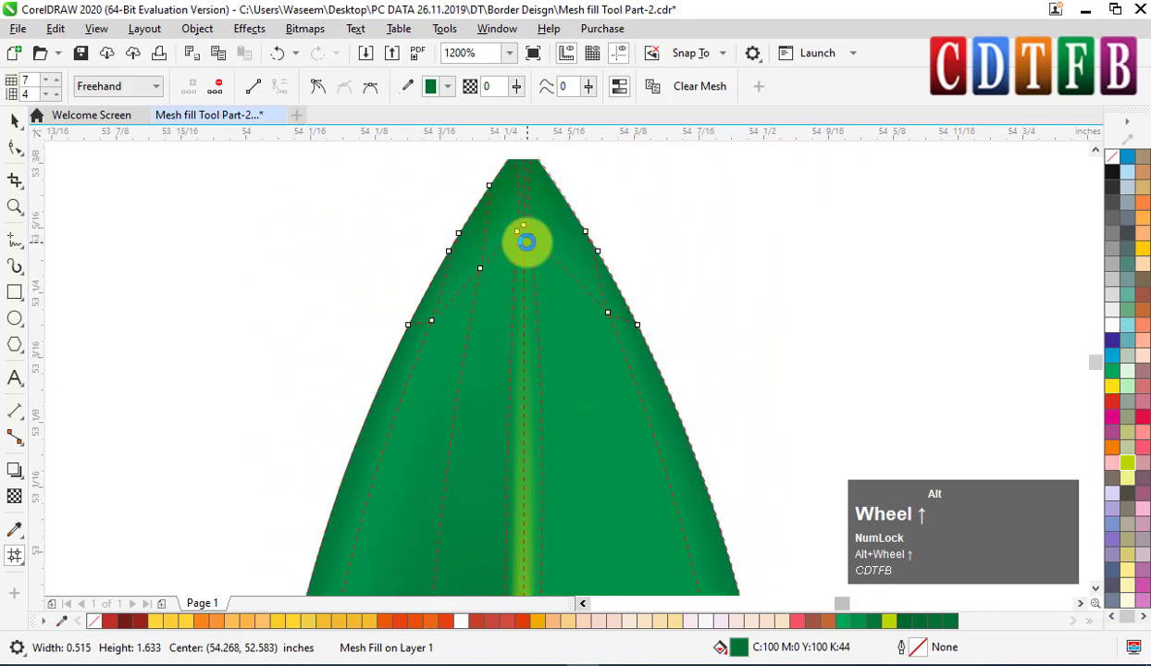
click(519, 233)
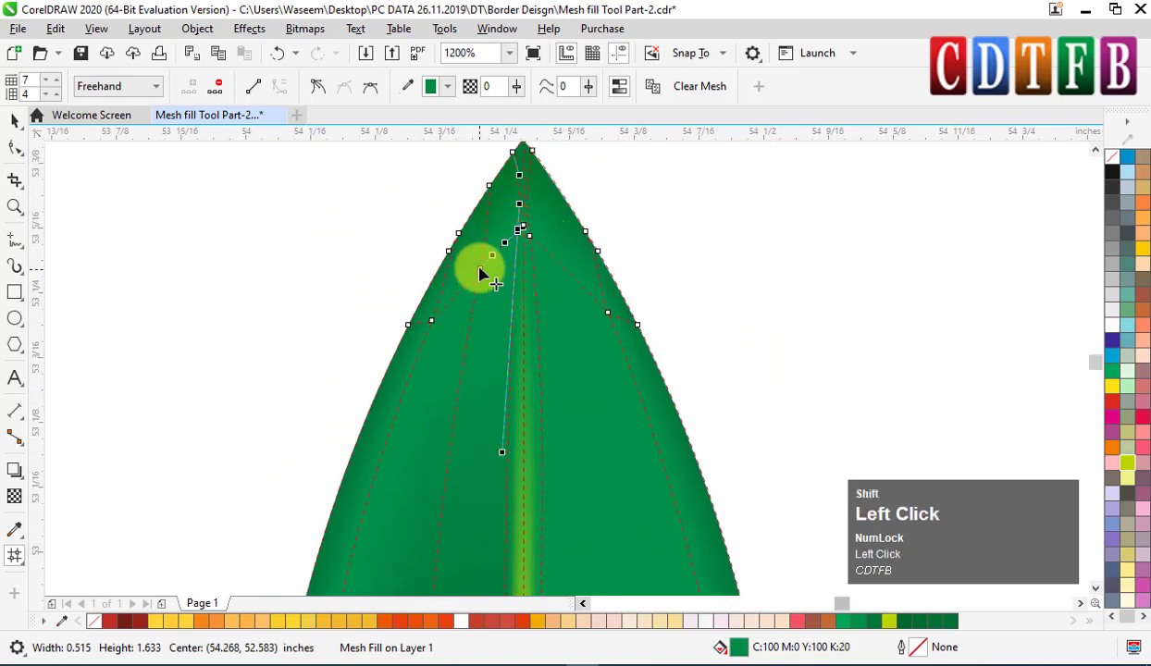
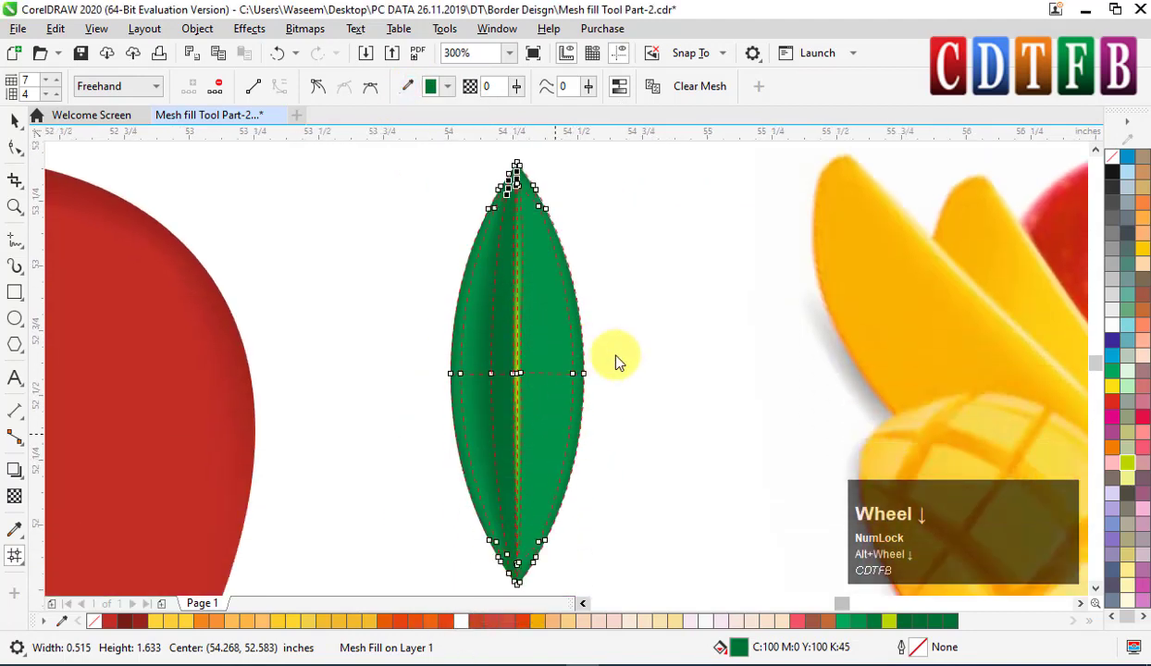
Step: Zoom out to view the leaf's finished darker-green band beside the vein
scroll(down, 3)
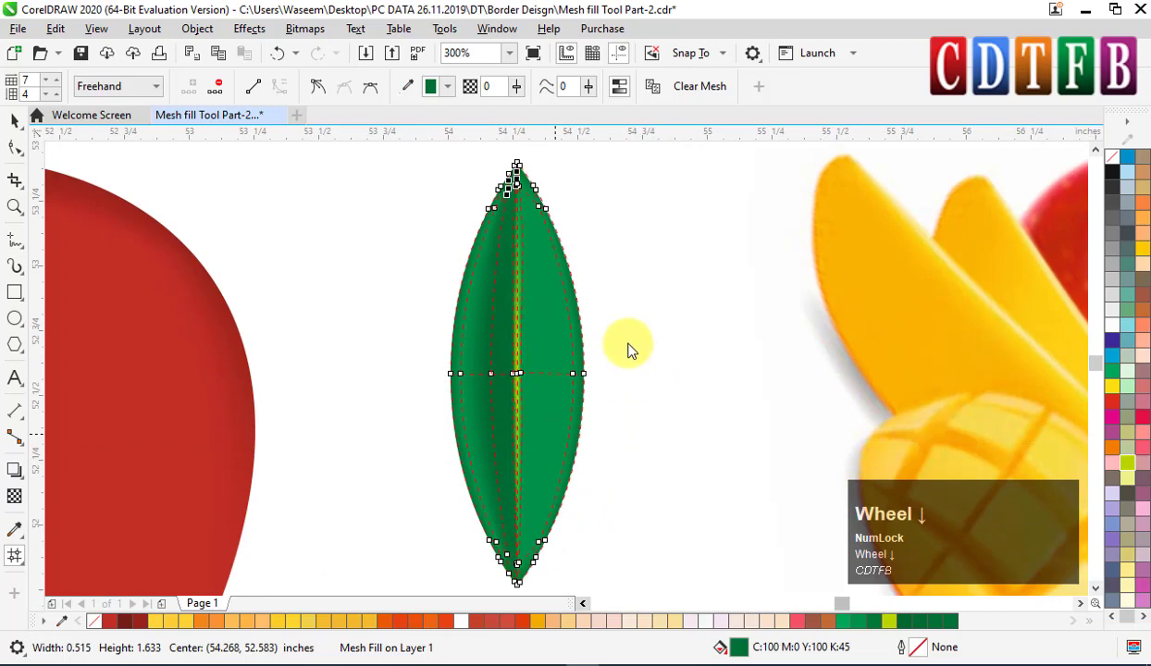
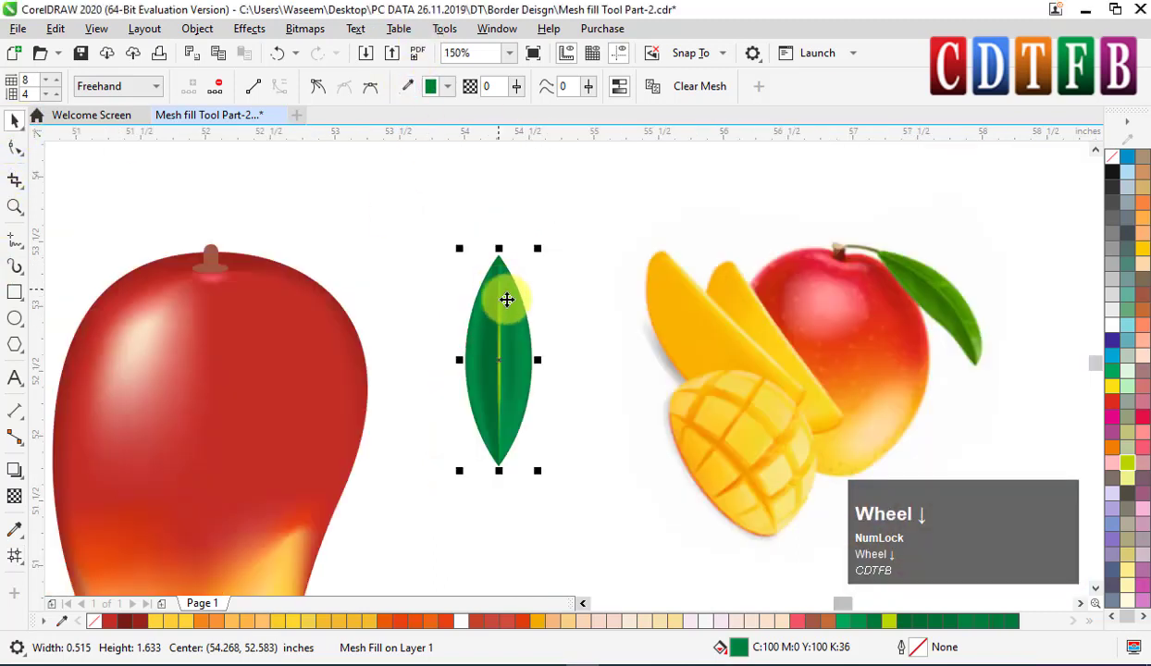
Step: Move and tilt the finished leaf onto the mango's top beside the stem and preview full screen
click(588, 401)
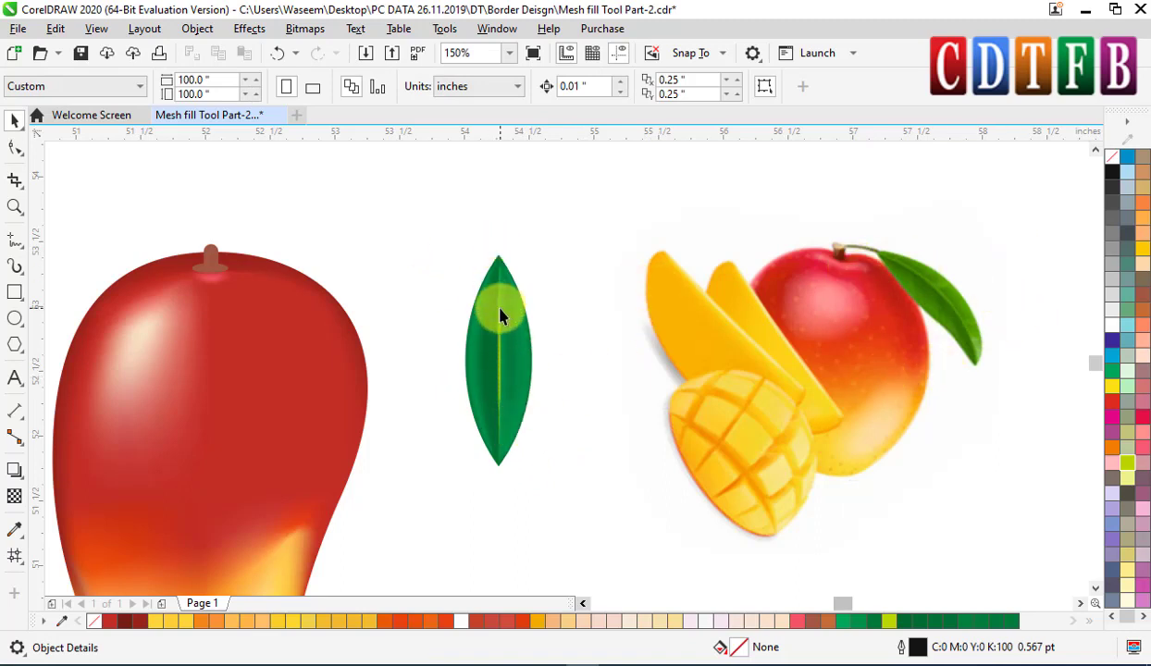
click(506, 312)
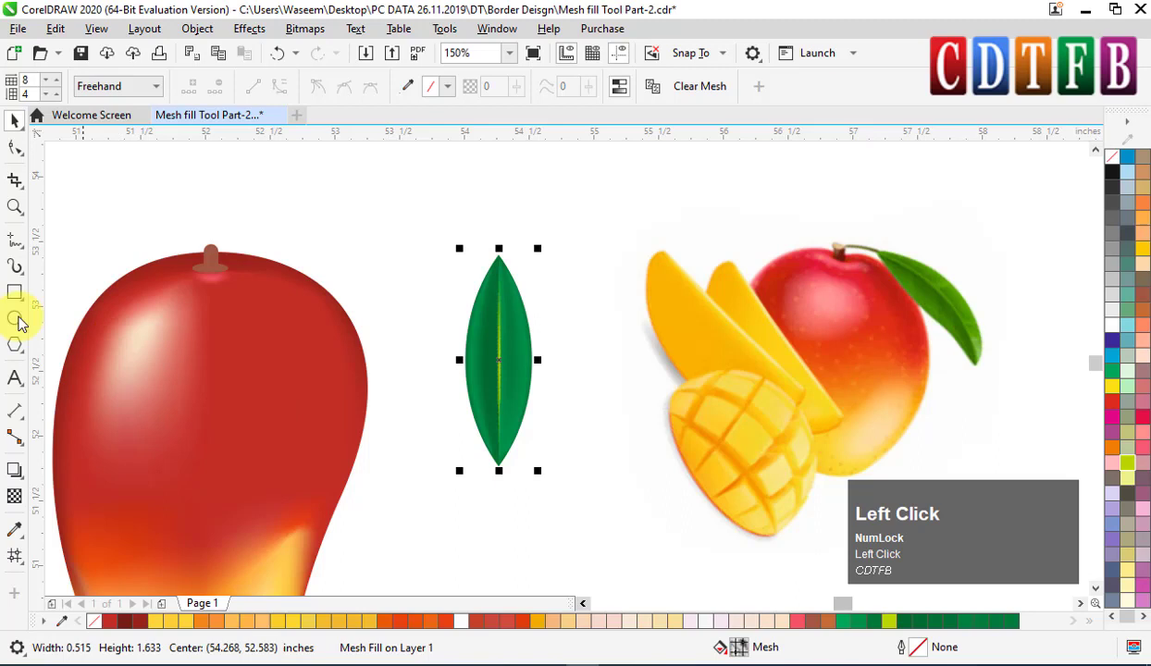
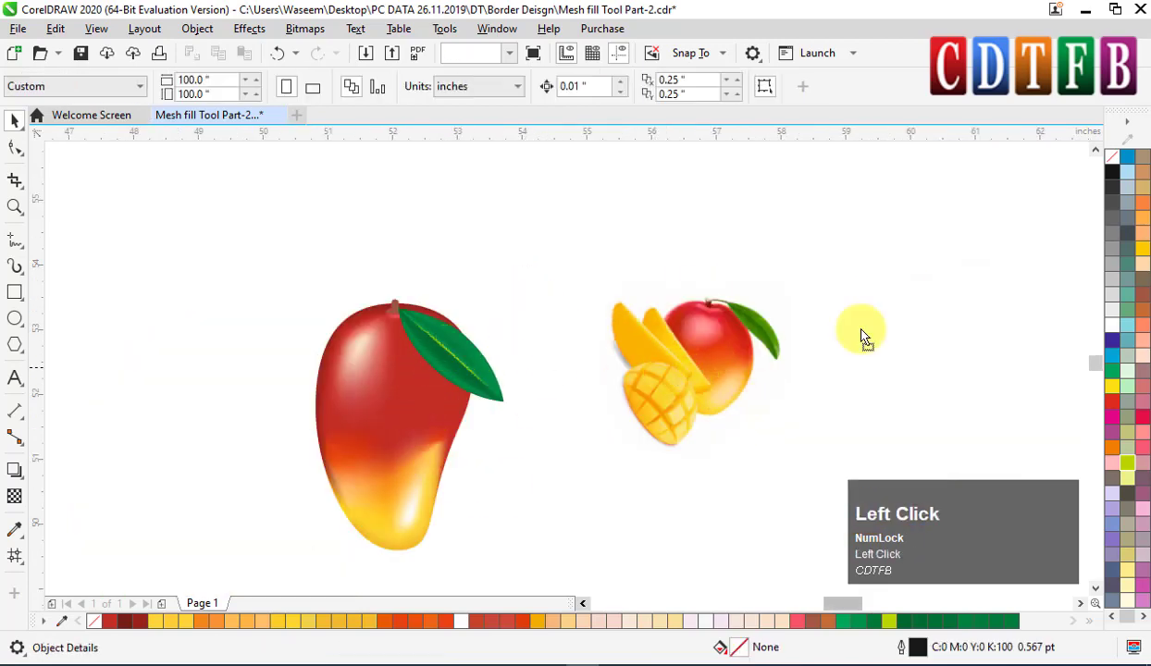
key(shift+F2)
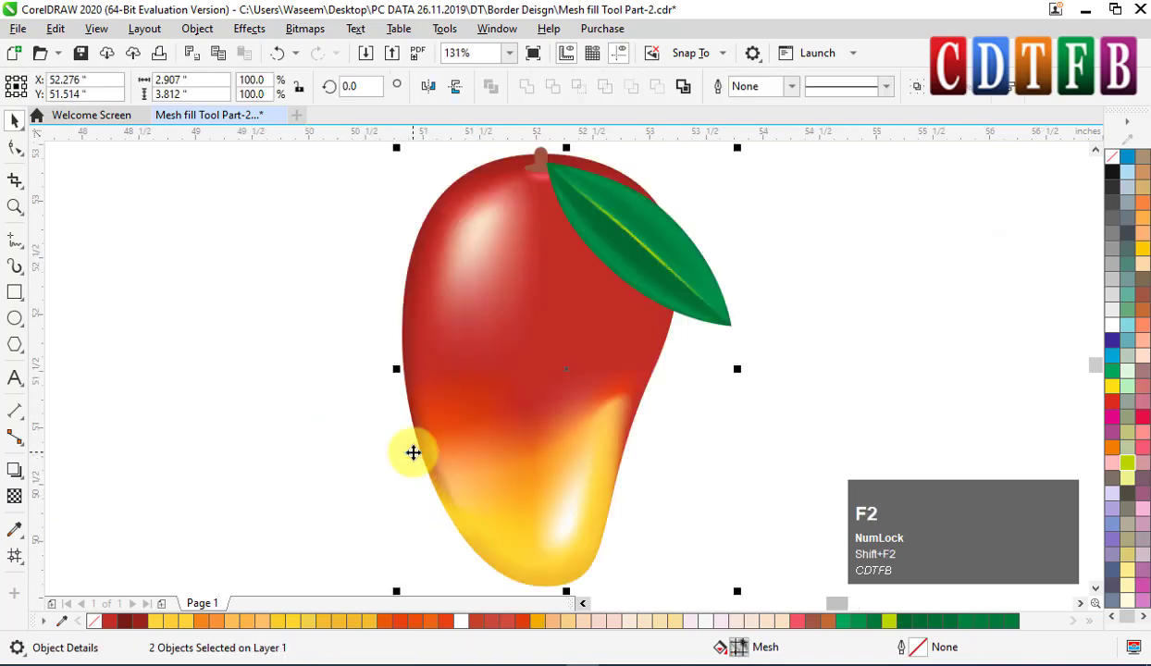